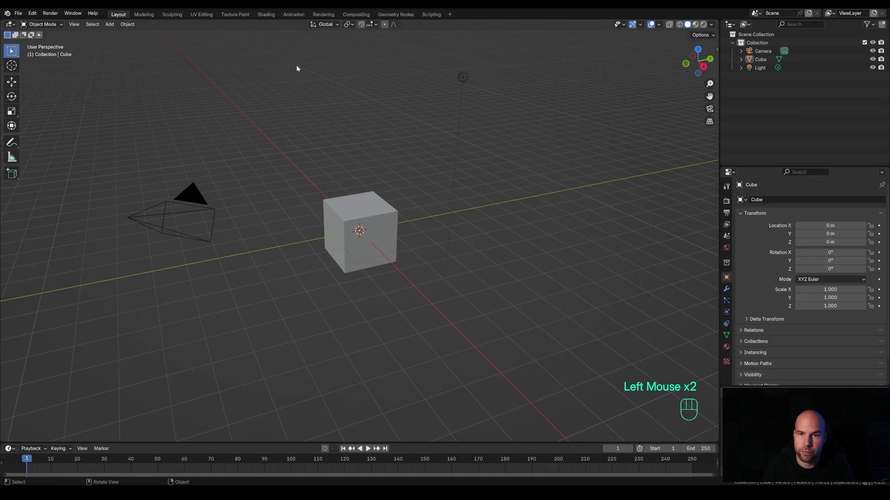
# - Delete the default cube and light, add a circle mesh and enter Edit Mode on it
pyautogui.click(288, 49)
pyautogui.press('x')
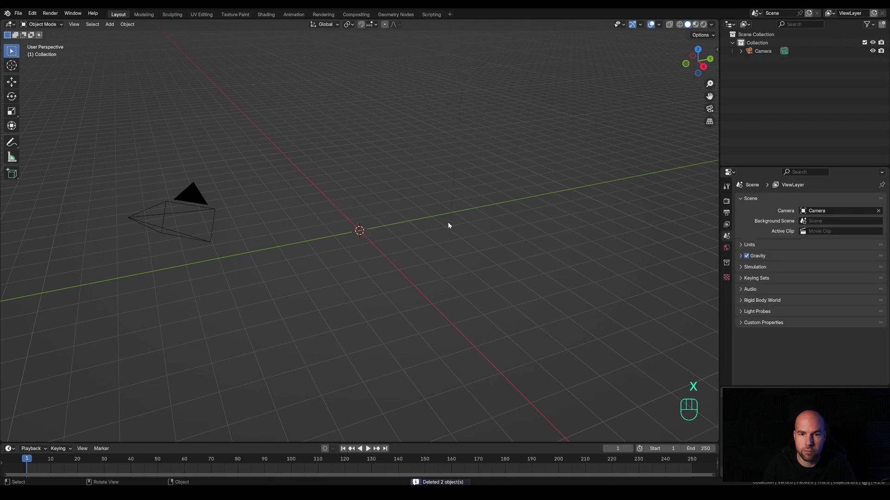
pyautogui.press('shift+a')
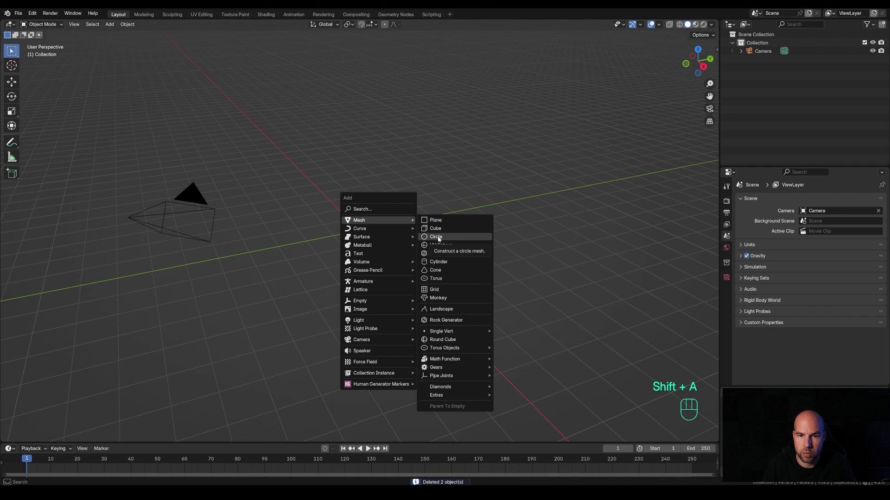
pyautogui.press('Tab')
pyautogui.scroll(-3)
pyautogui.scroll(3)
# - Extrude the circle up along Z, inset the top into a rim and push the inner face down
pyautogui.press('e')
pyautogui.press('z')
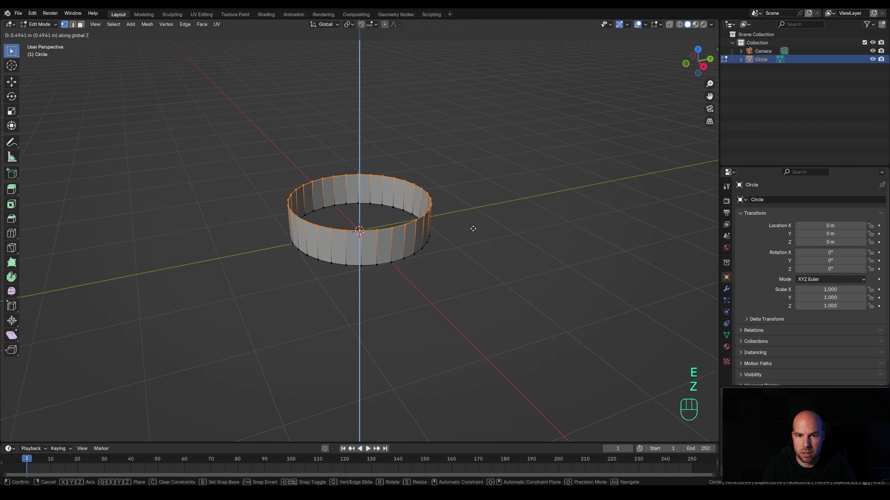
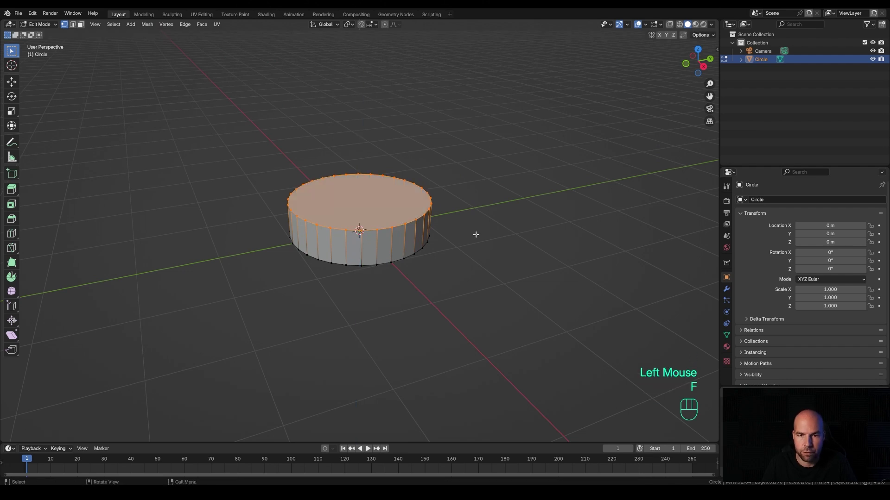
pyautogui.press('i')
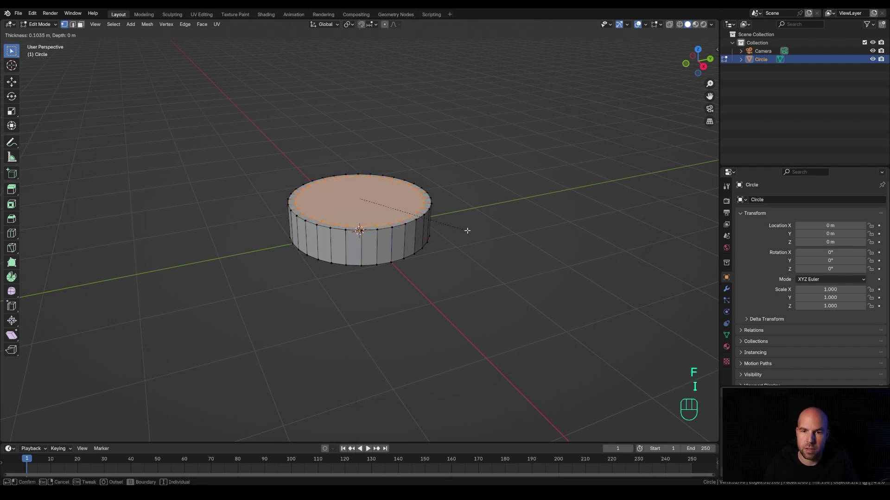
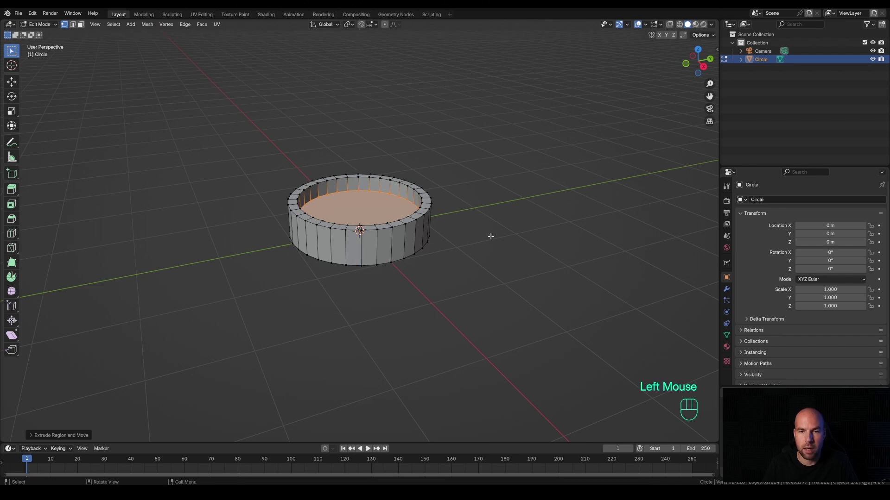
pyautogui.press('shift+d')
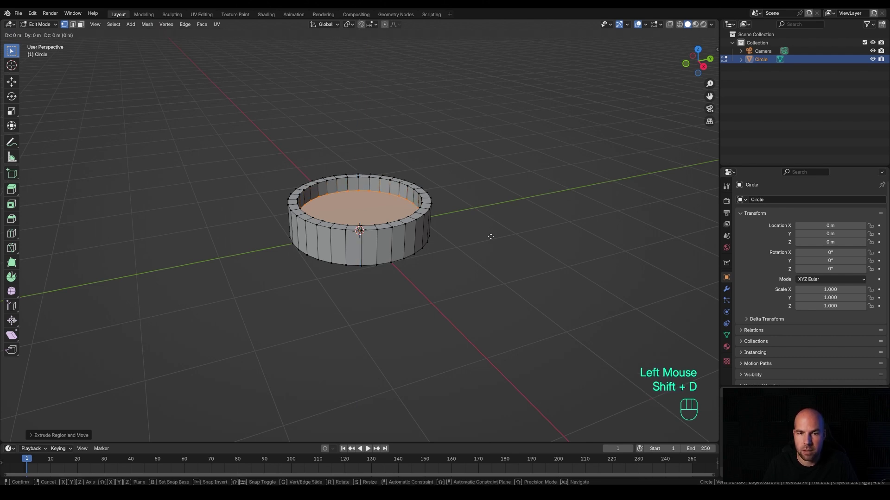
pyautogui.press('z')
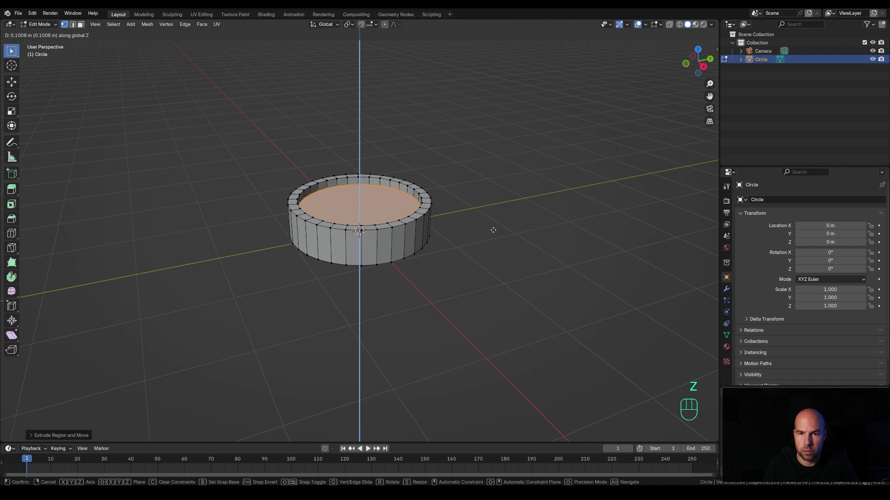
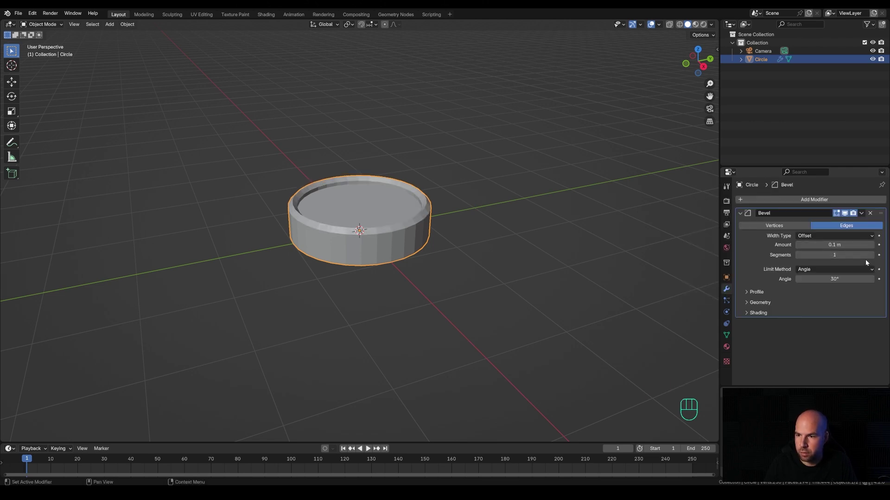
# - Raise the Bevel modifier to two segments to round the dish's rim
pyautogui.click(873, 259)
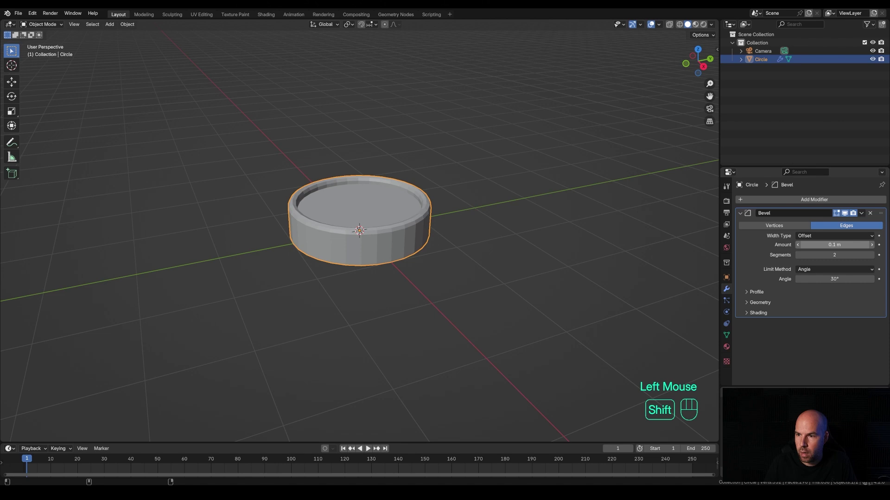
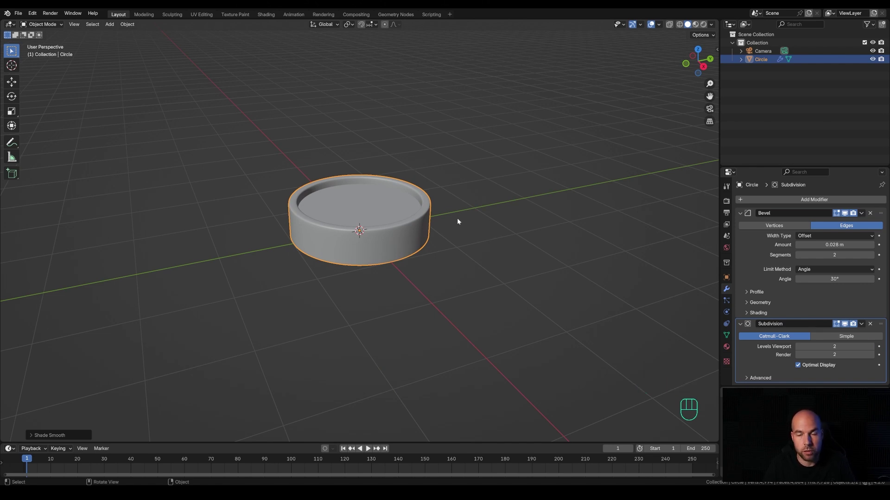
# - Separate the inner face as a new object and fill its loop with X-ray on
pyautogui.press('Tab')
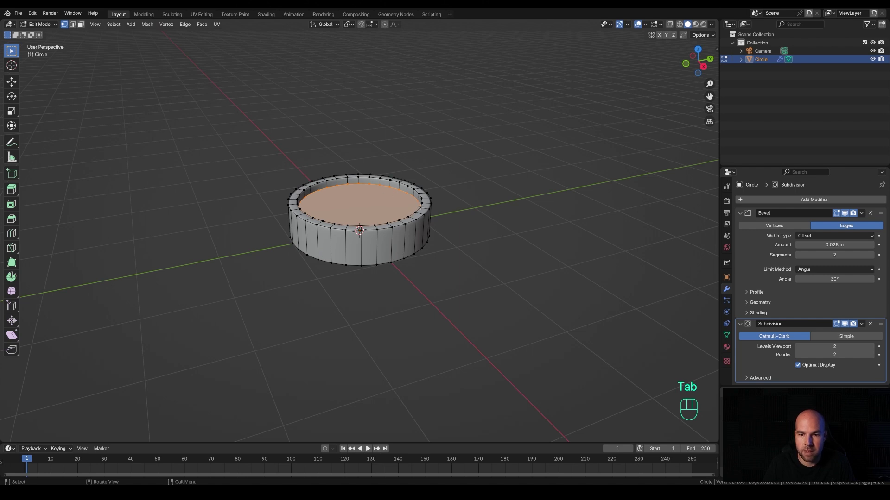
pyautogui.press('p')
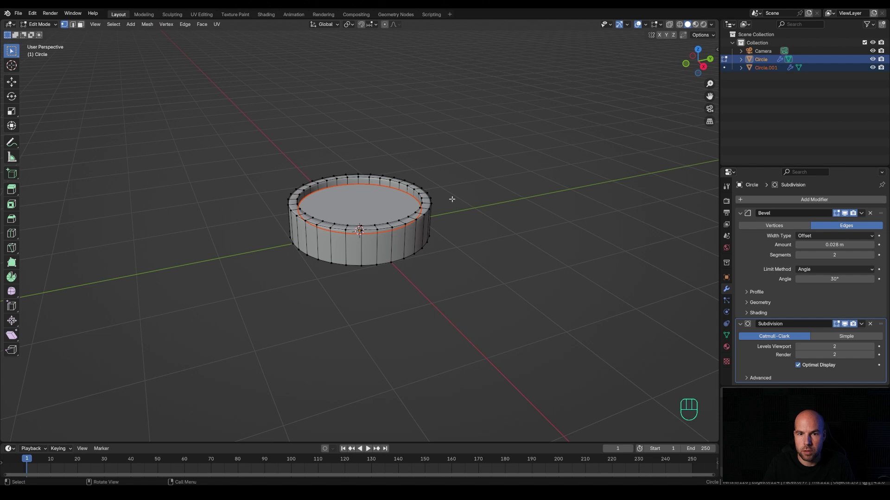
pyautogui.press('Tab')
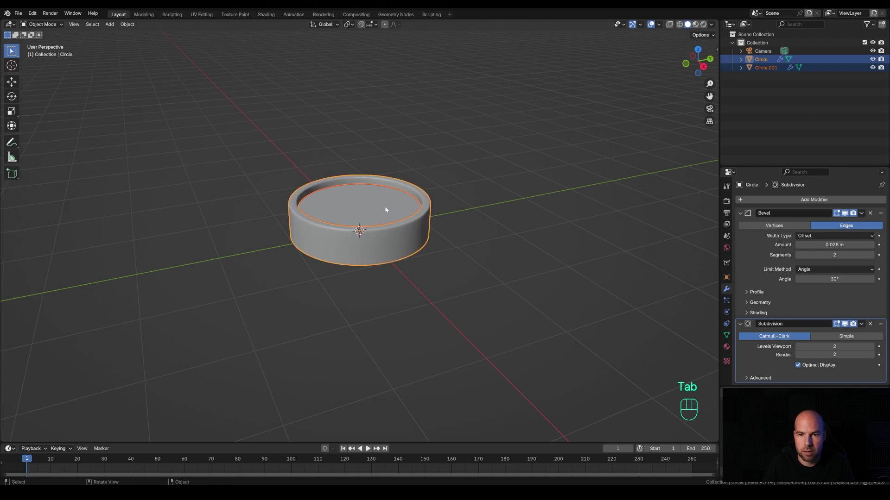
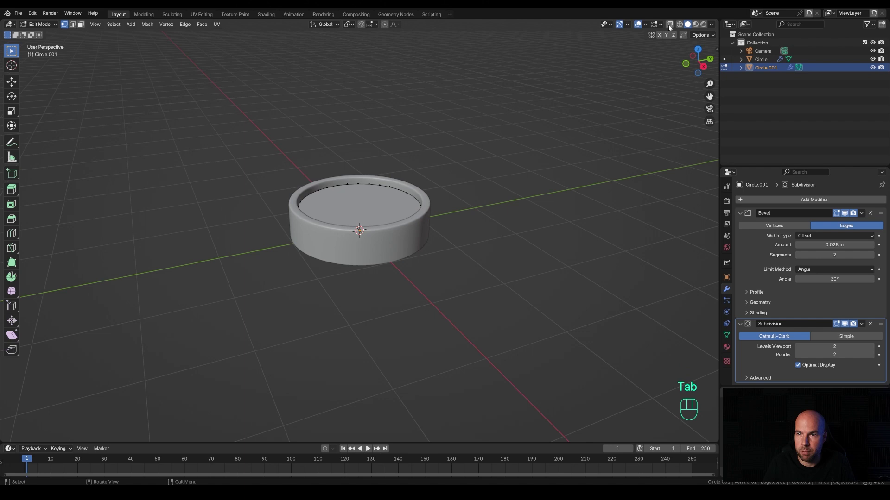
pyautogui.click(671, 27)
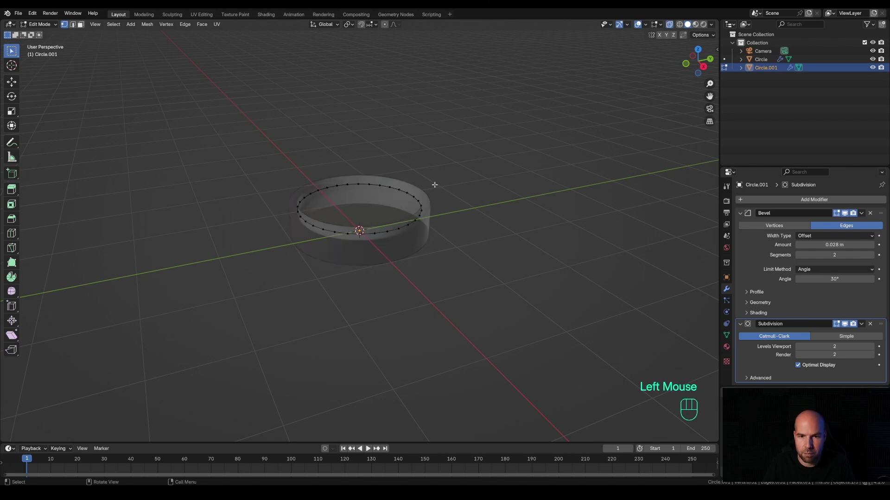
pyautogui.press('a')
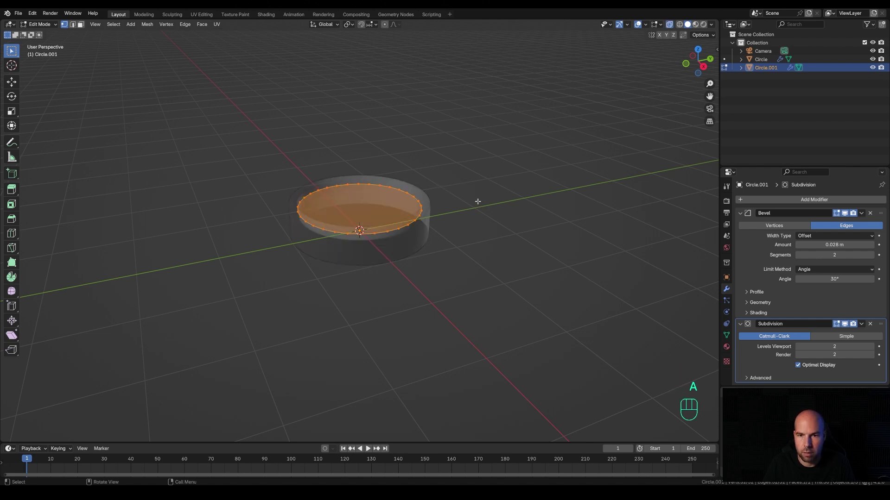
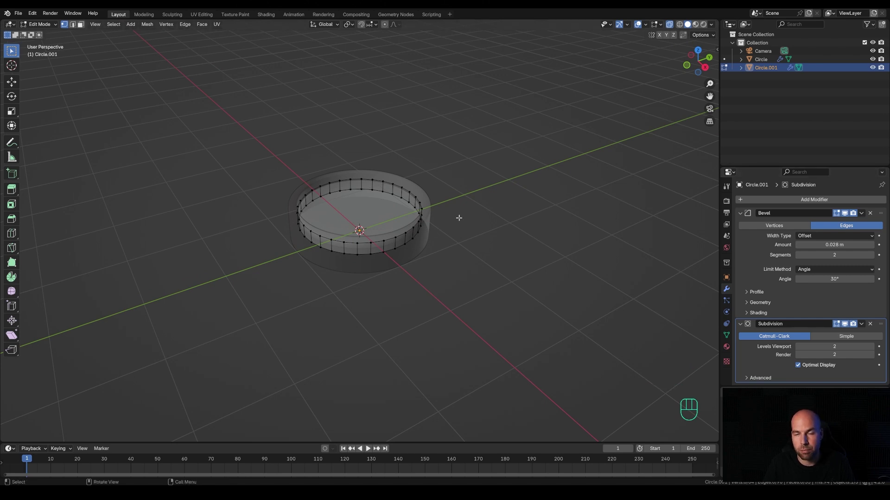
# - Back in Object Mode, check the inner piece, turn X-ray off and reselect the outer dish
pyautogui.press('Tab')
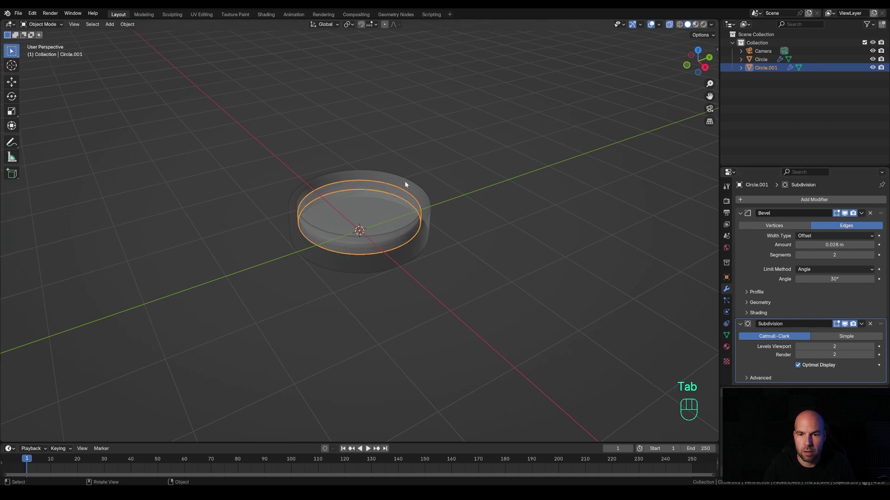
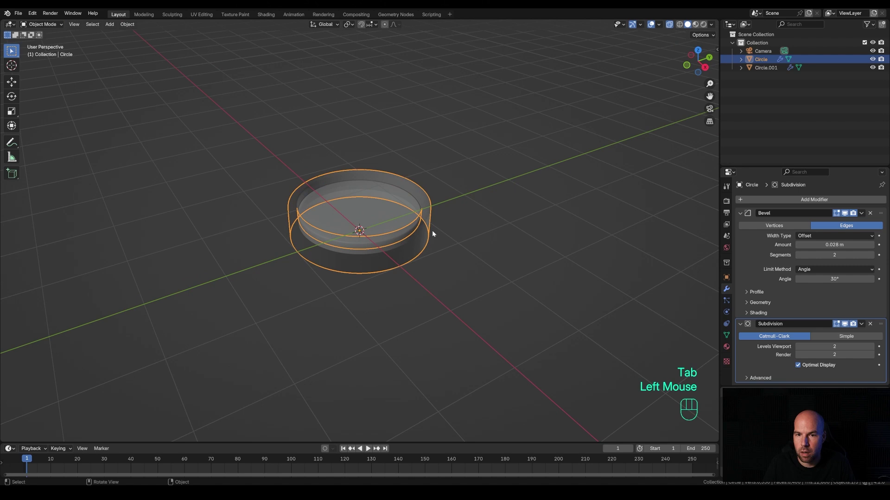
pyautogui.click(381, 211)
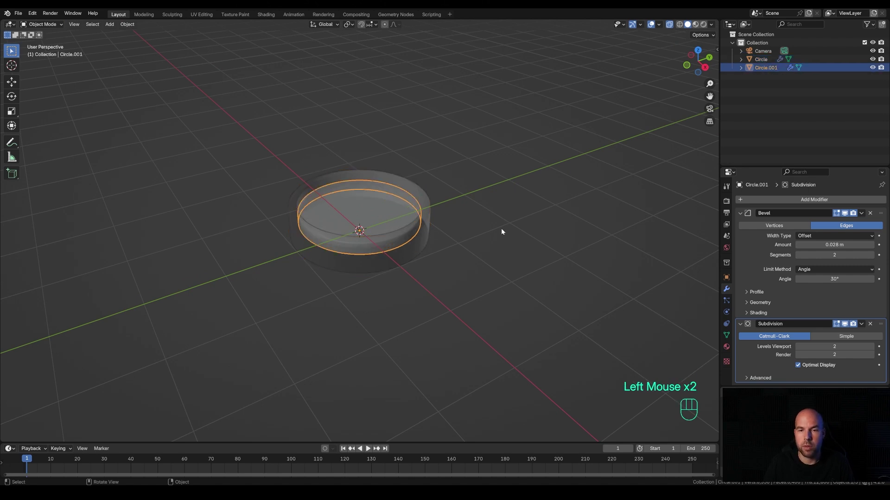
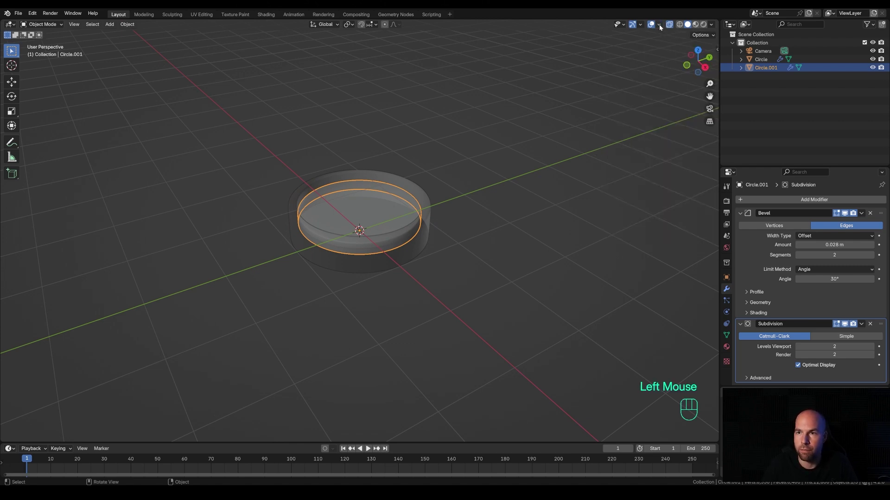
pyautogui.click(673, 27)
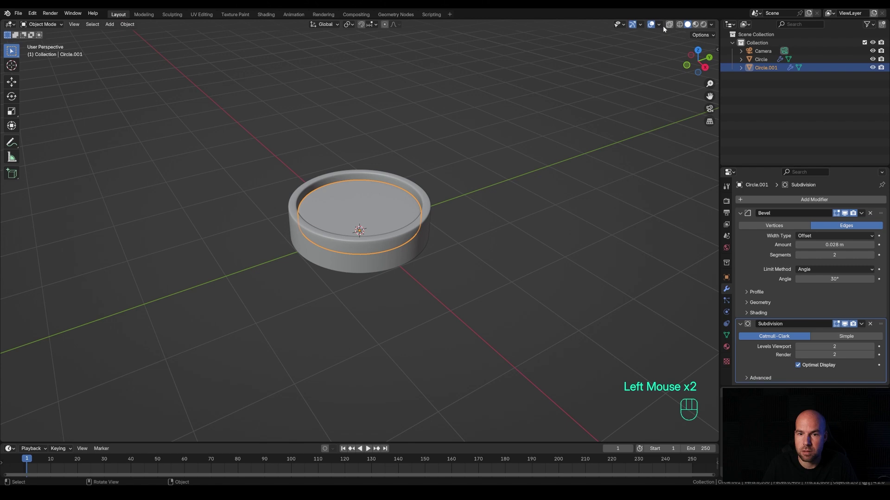
pyautogui.click(429, 213)
# - Separate the rim faces and extrude the whole ring along its normals into a bezel band
pyautogui.press('Tab')
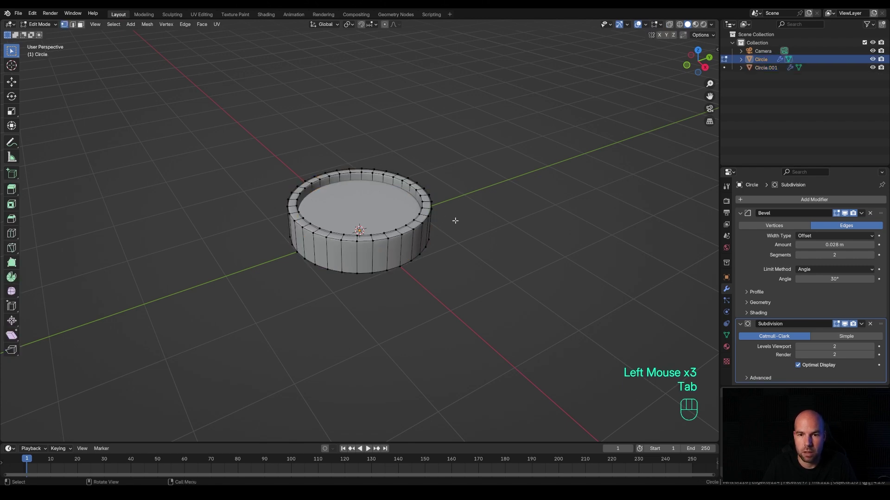
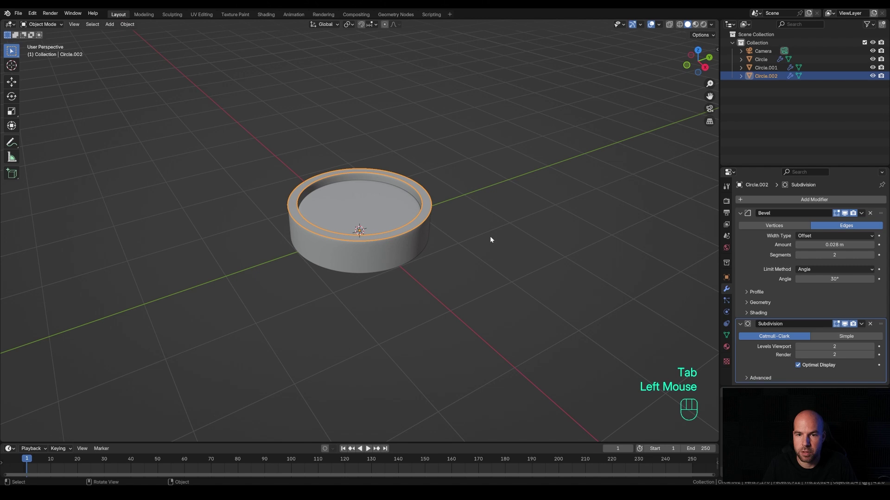
pyautogui.press('Tab')
pyautogui.press('a')
pyautogui.press('e')
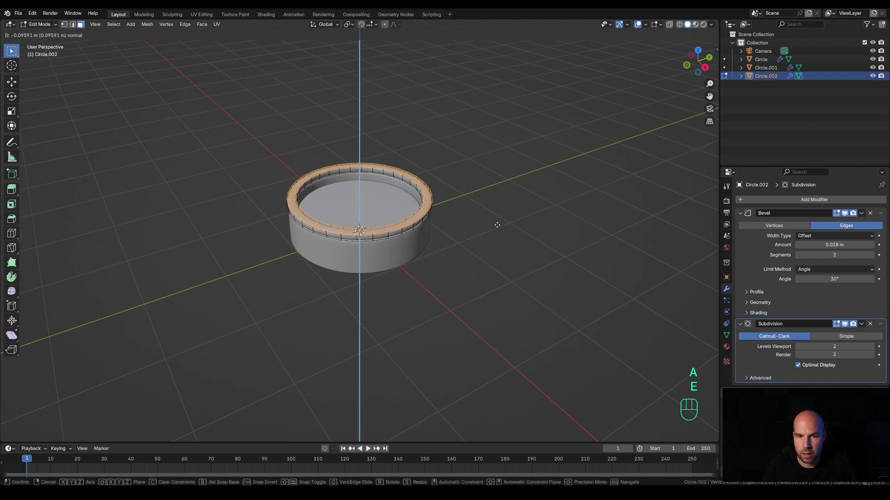
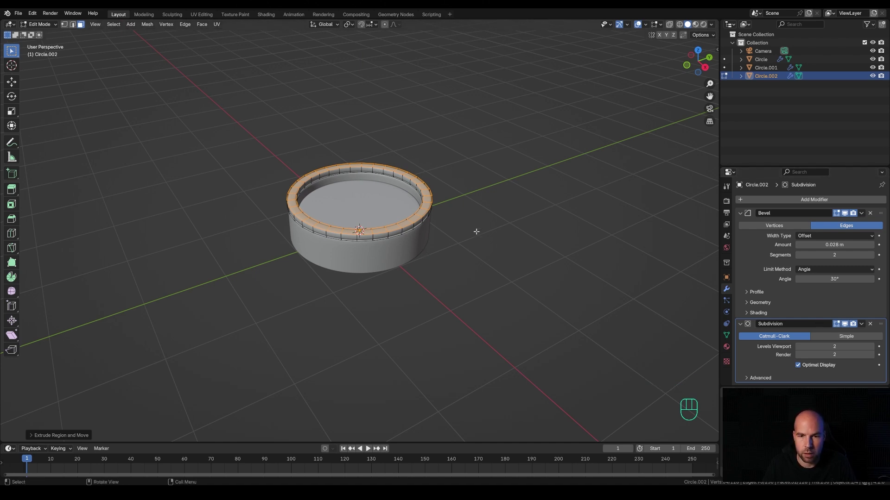
# - Recalculate the bezel ring's normals and return to Object Mode
pyautogui.press('a')
pyautogui.press('shift+n')
pyautogui.scroll(3)
pyautogui.press('Tab')
pyautogui.scroll(3)
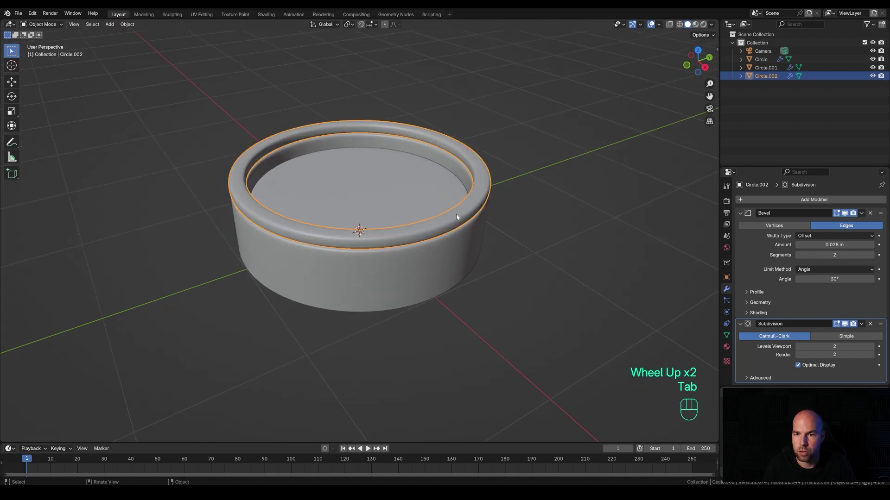
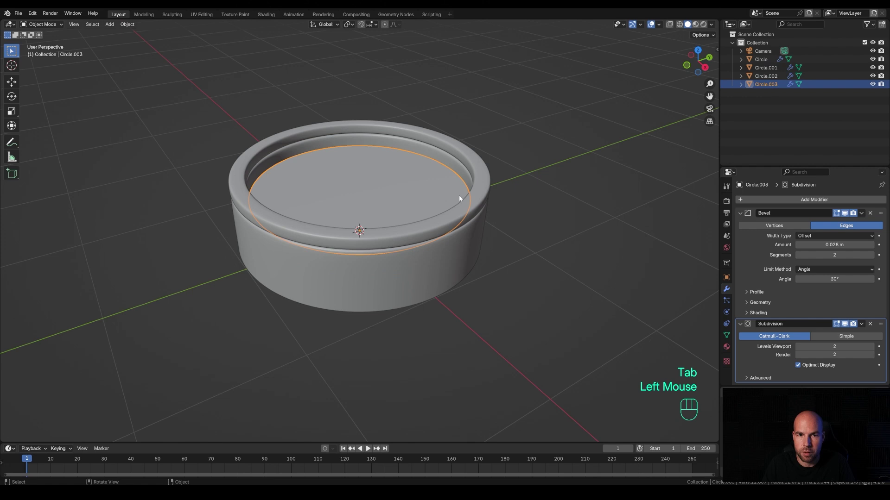
# - Fill the separated circle with a solid face to form the clock face disc
pyautogui.press('Tab')
pyautogui.press('a')
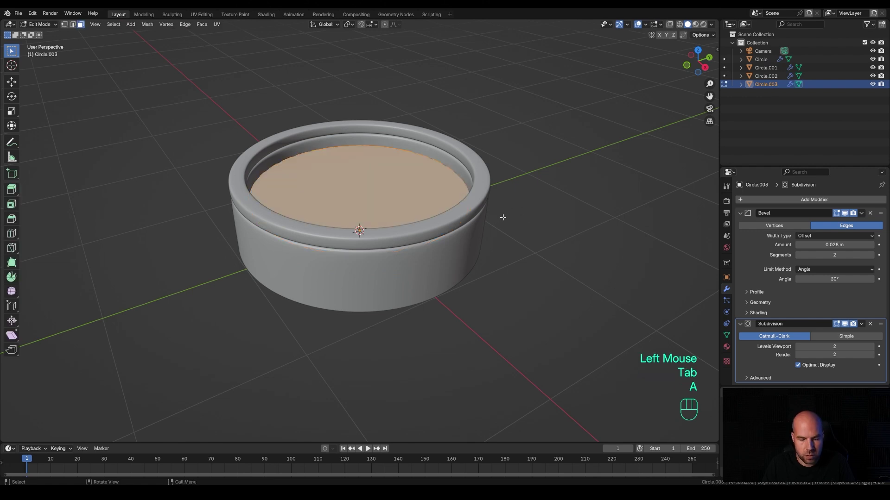
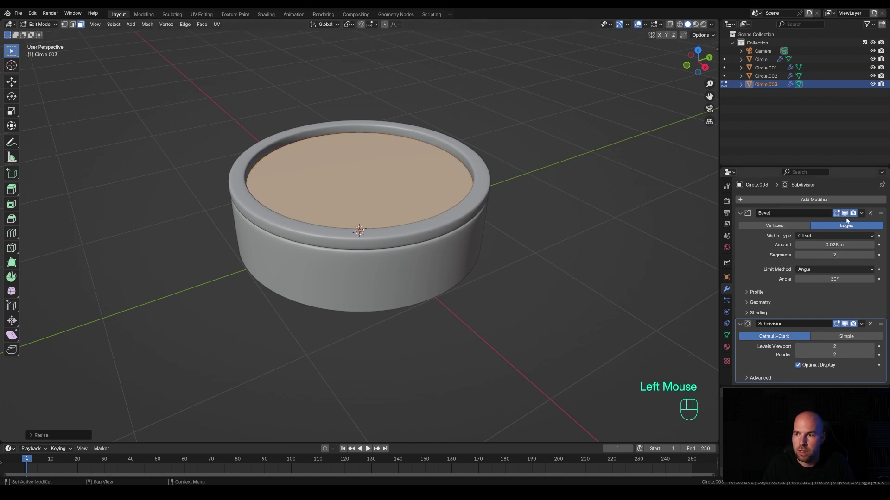
# - Remove the disc's Bevel modifier and inset its face into concentric dial rings
pyautogui.click(872, 215)
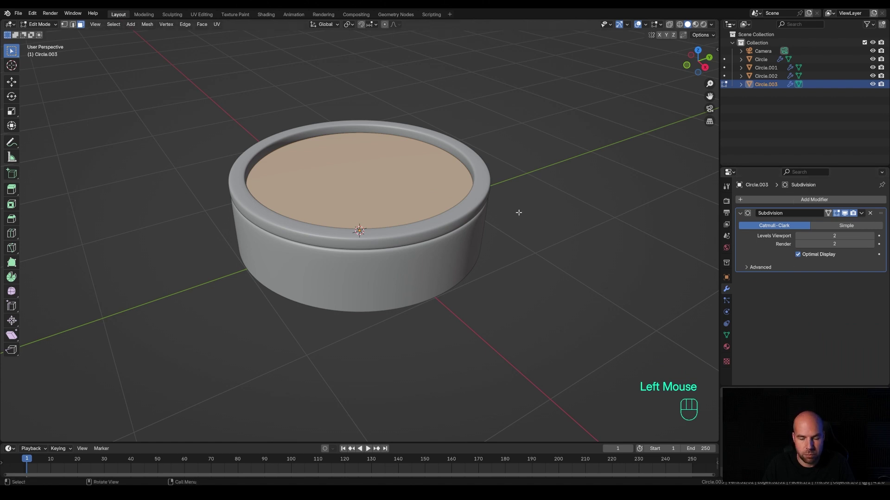
pyautogui.press('i')
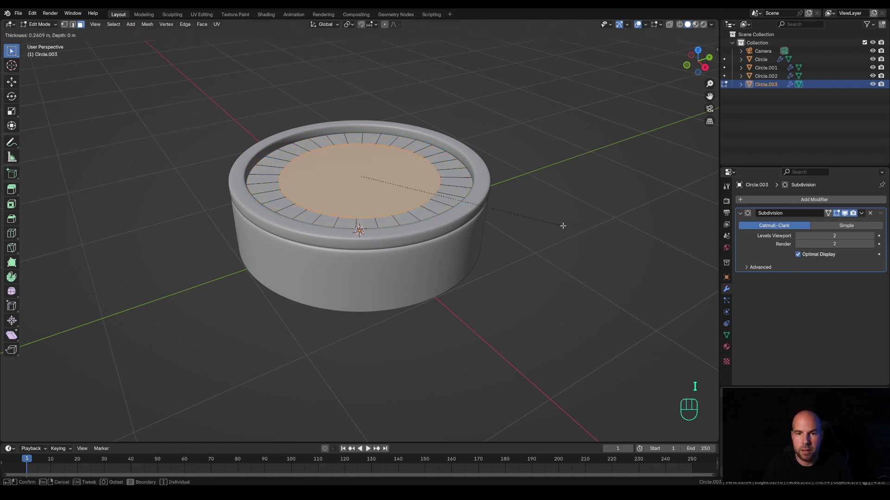
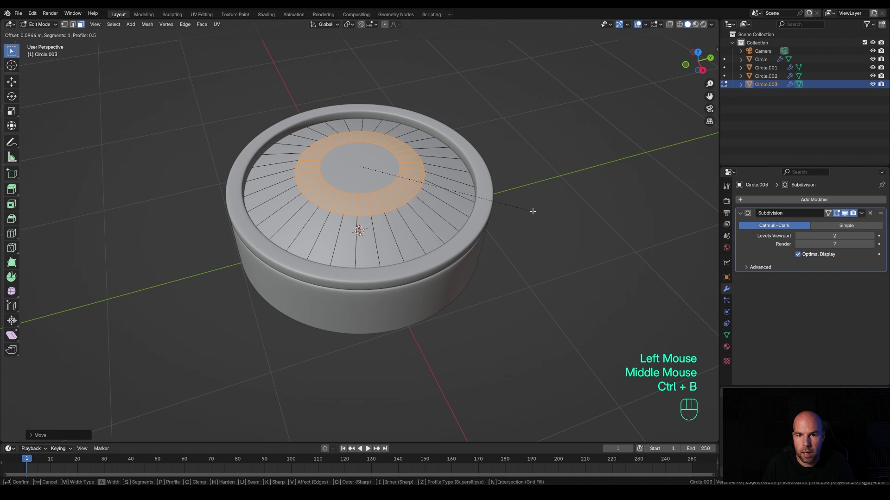
pyautogui.scroll(3)
pyautogui.scroll(3)
pyautogui.scroll(3)
pyautogui.scroll(3)
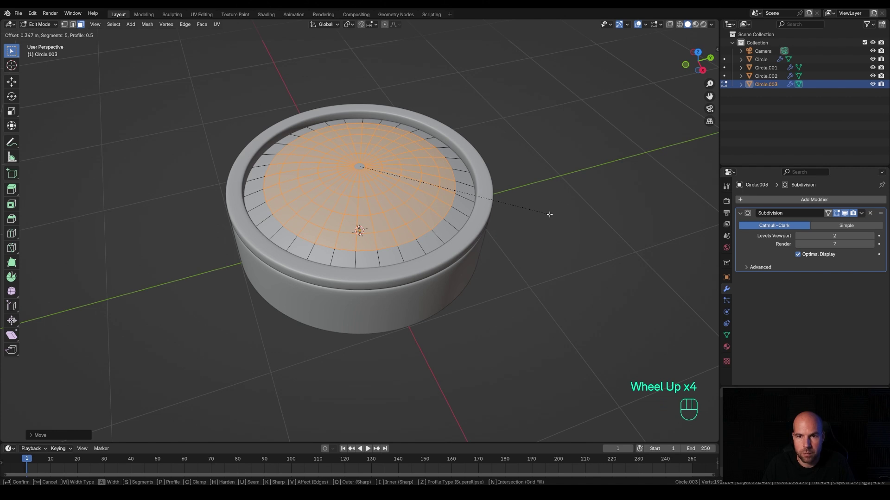
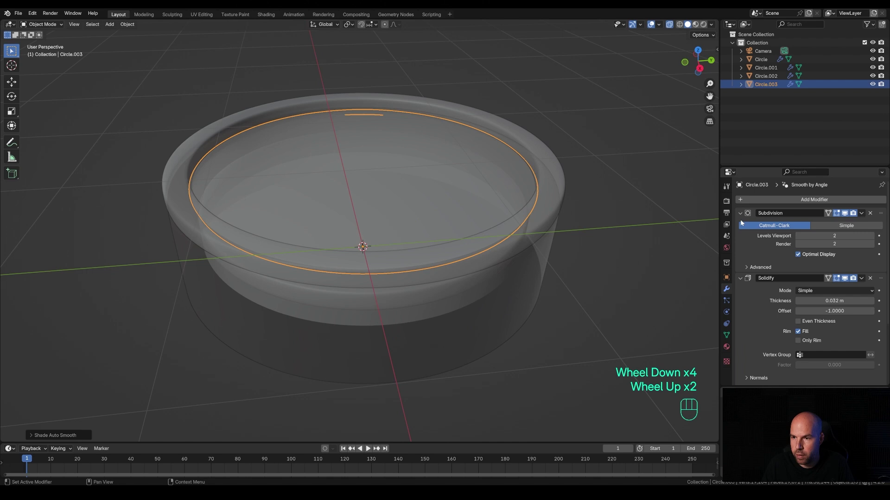
# - Collapse the modifier panels, hide the clock face disc and select the ring beneath it
pyautogui.click(744, 216)
pyautogui.click(742, 223)
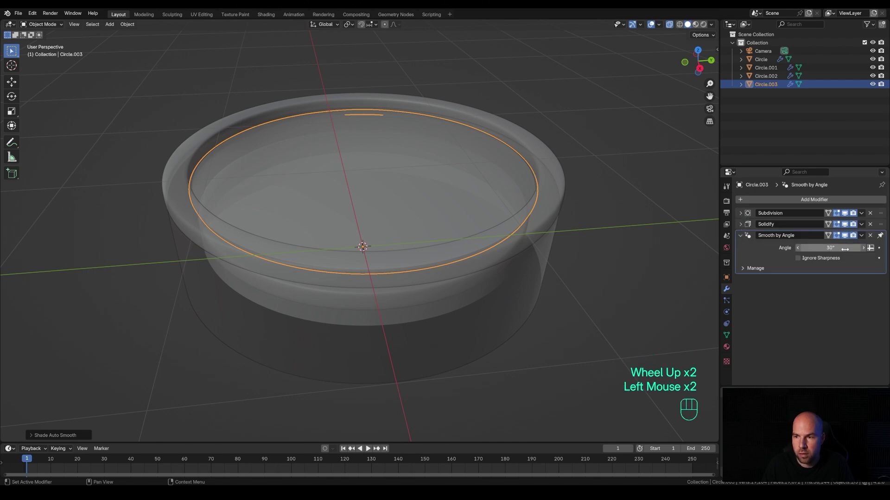
pyautogui.scroll(-3)
pyautogui.middleClick(455, 189)
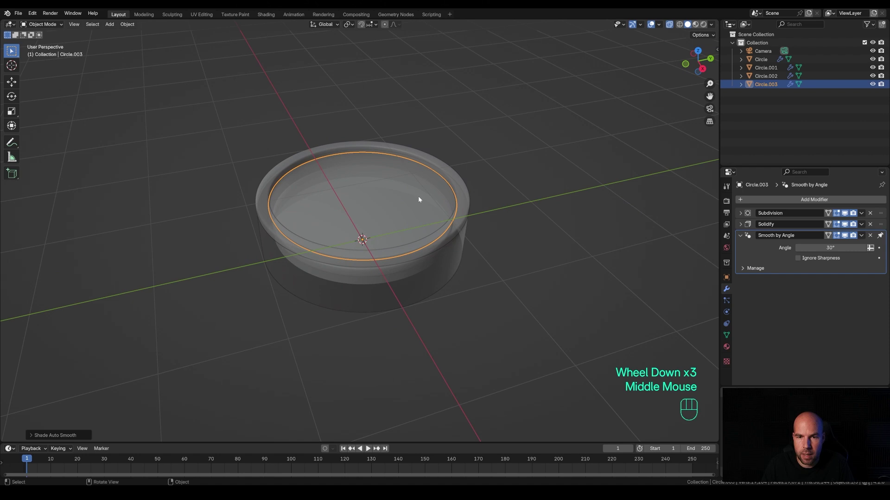
pyautogui.press('h')
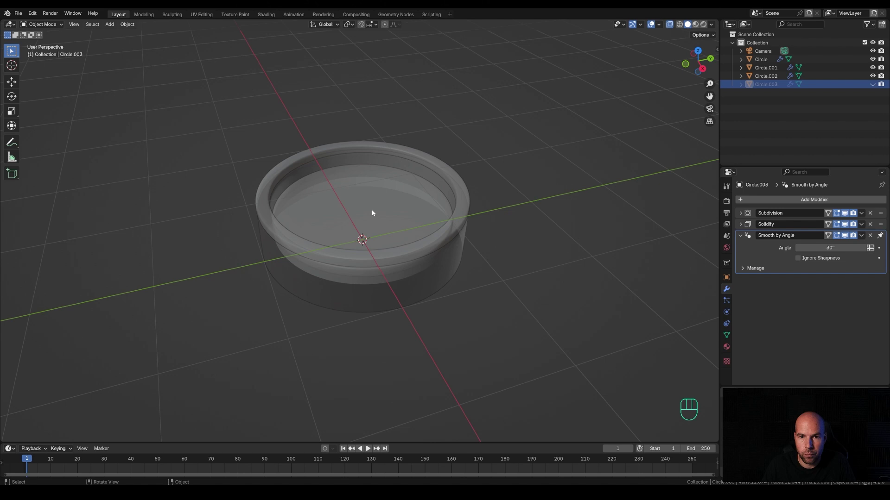
pyautogui.click(394, 213)
# - Duplicate the inner ring face, shrink it into a small central hub and separate it as its own object
pyautogui.press('Tab')
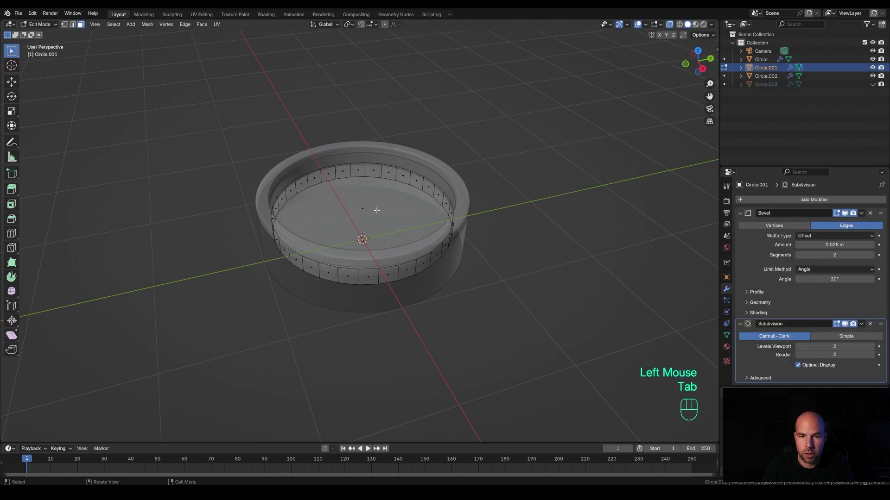
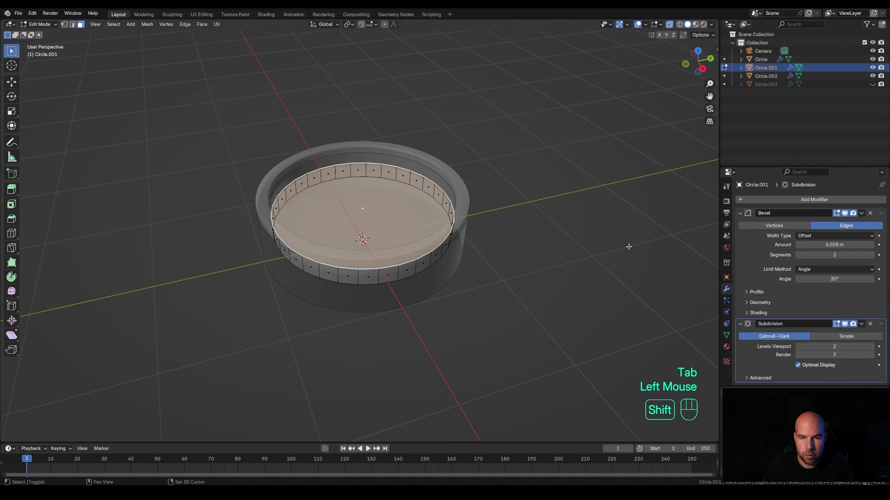
pyautogui.press('shift+d')
pyautogui.press('s')
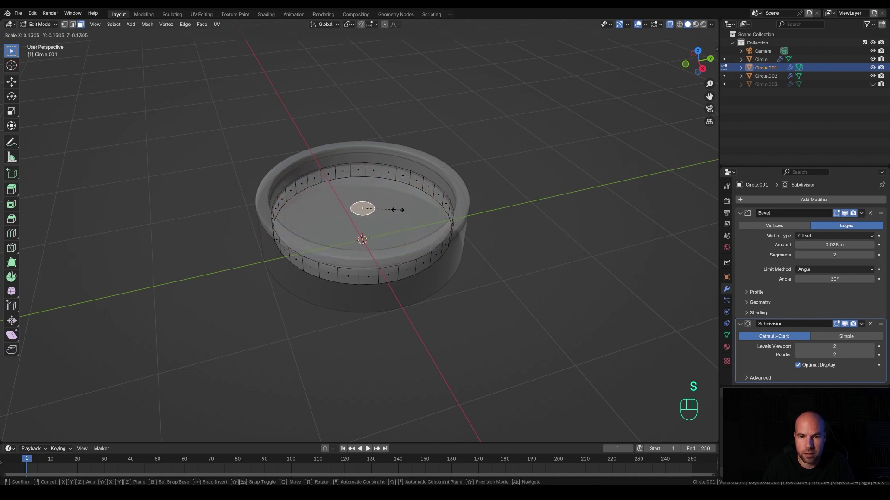
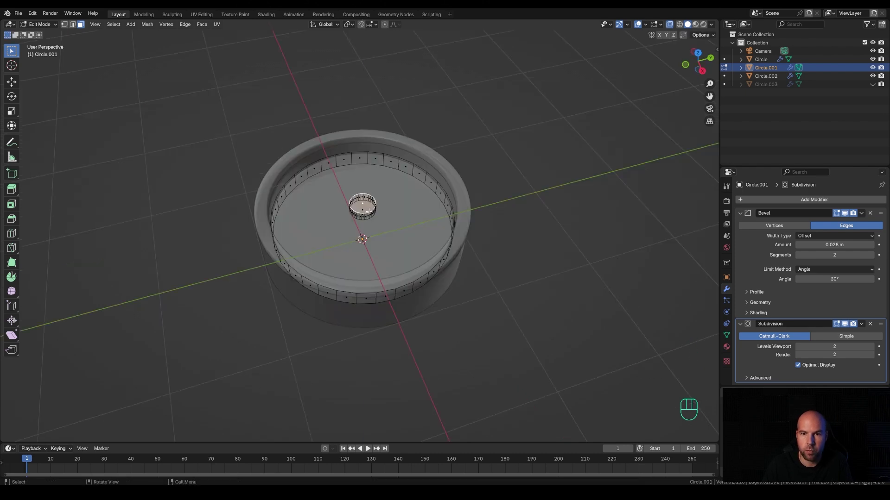
pyautogui.press('l')
pyautogui.press('p')
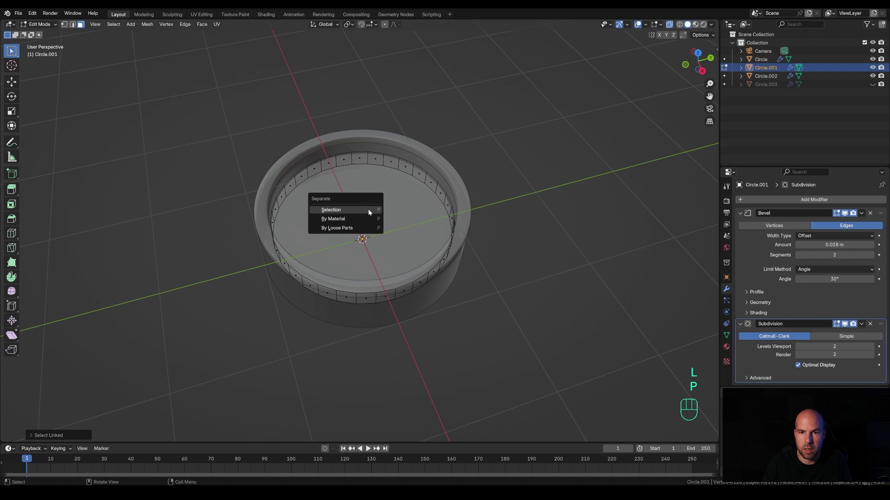
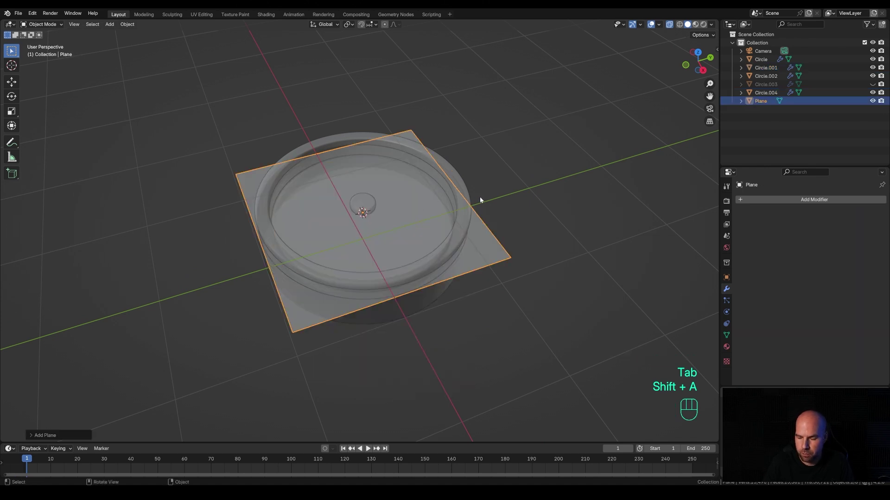
# - From top view, scale the plane thin and move its top edge along Y into a long clock hand
pyautogui.press('KP_7')
pyautogui.scroll(3)
pyautogui.press('Tab')
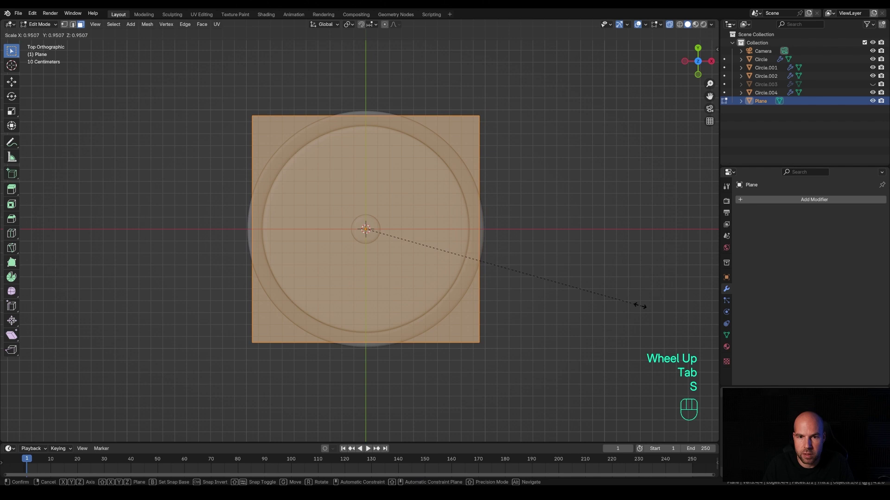
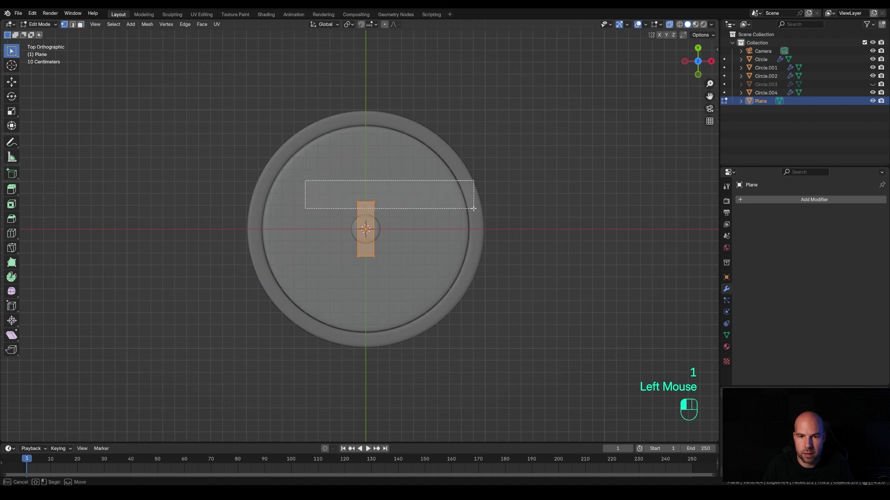
pyautogui.press('g')
pyautogui.press('y')
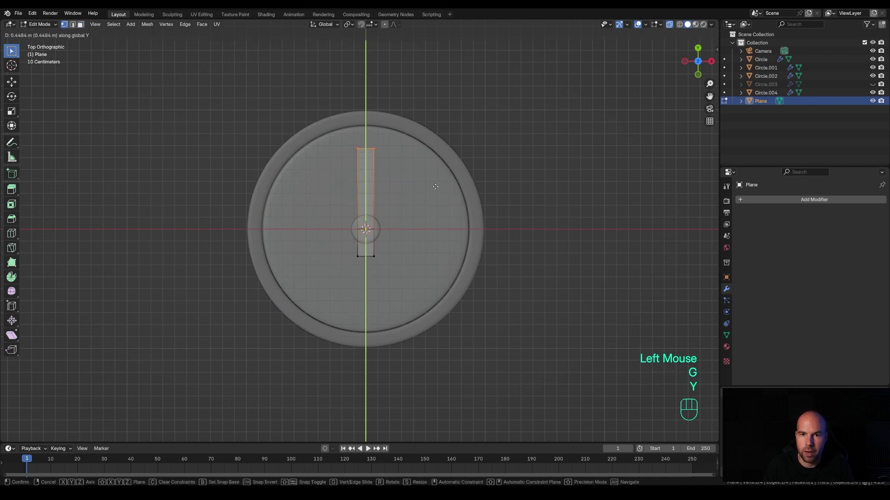
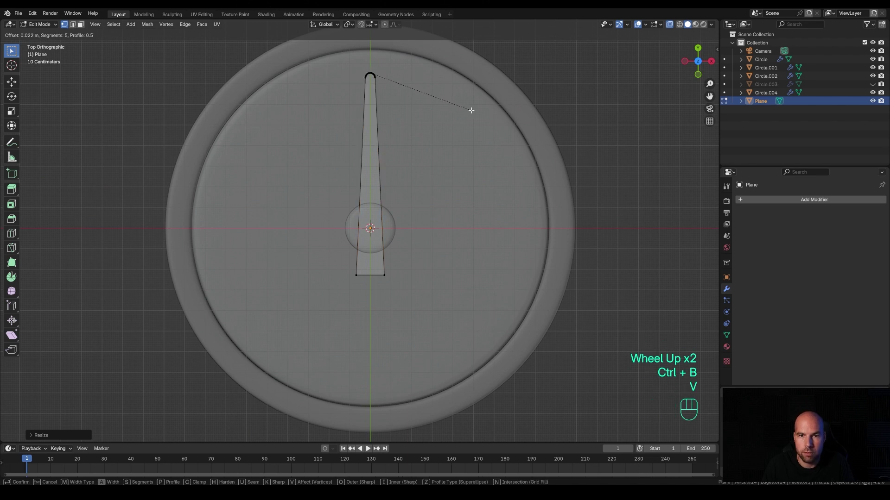
pyautogui.scroll(-3)
pyautogui.scroll(3)
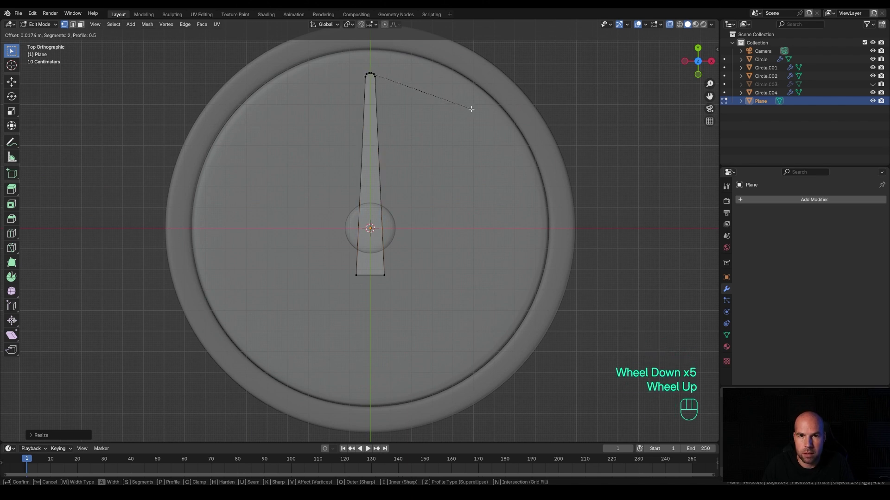
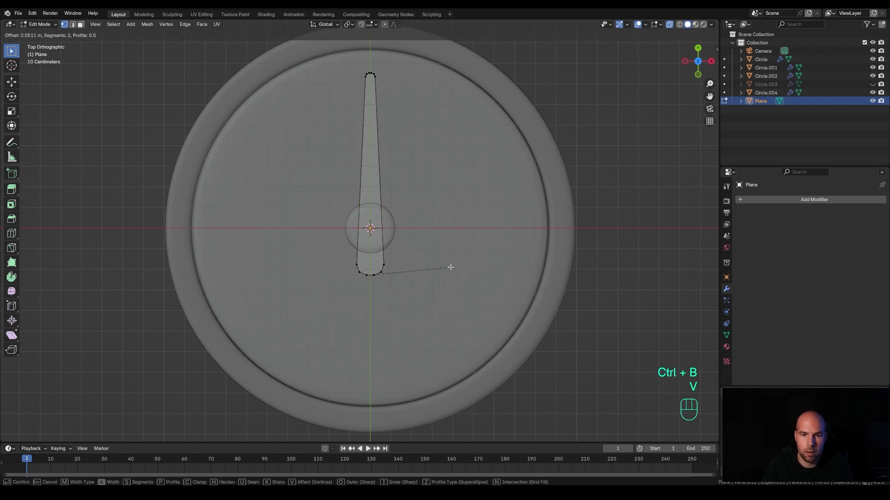
pyautogui.scroll(3)
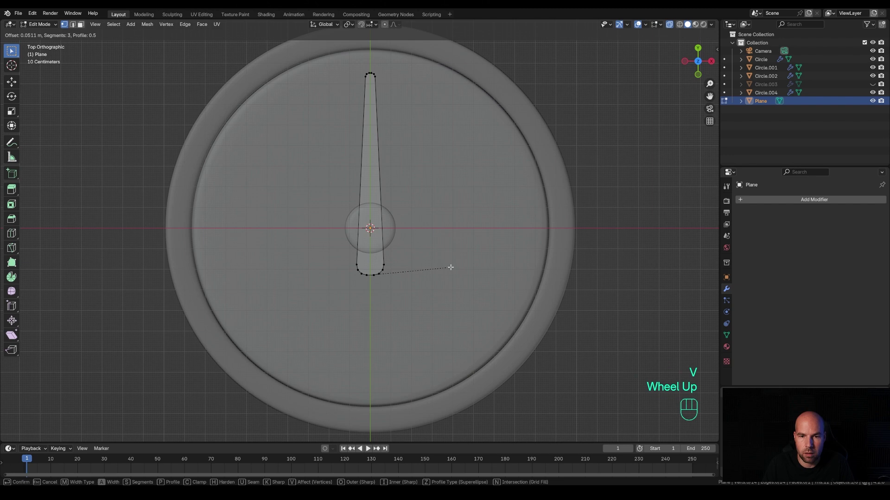
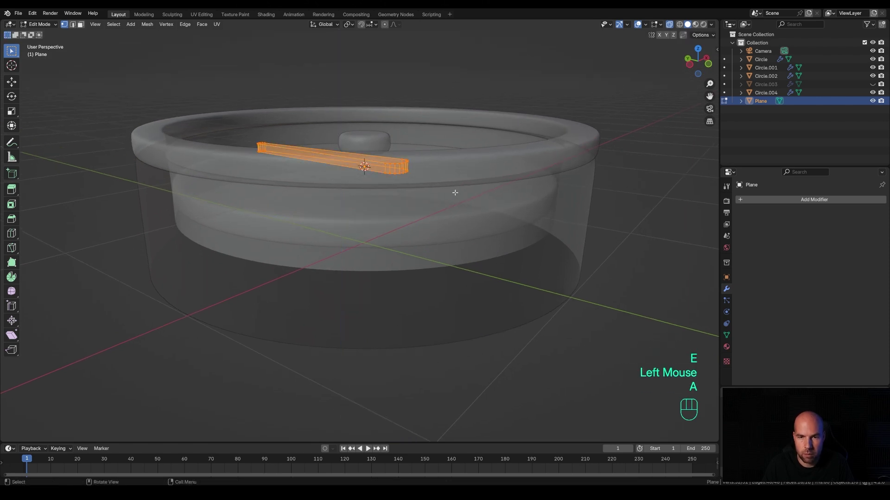
# - Recalculate the hand's normals and lift it along Z above the dial, then leave Edit Mode
pyautogui.press('a')
pyautogui.press('shift+n')
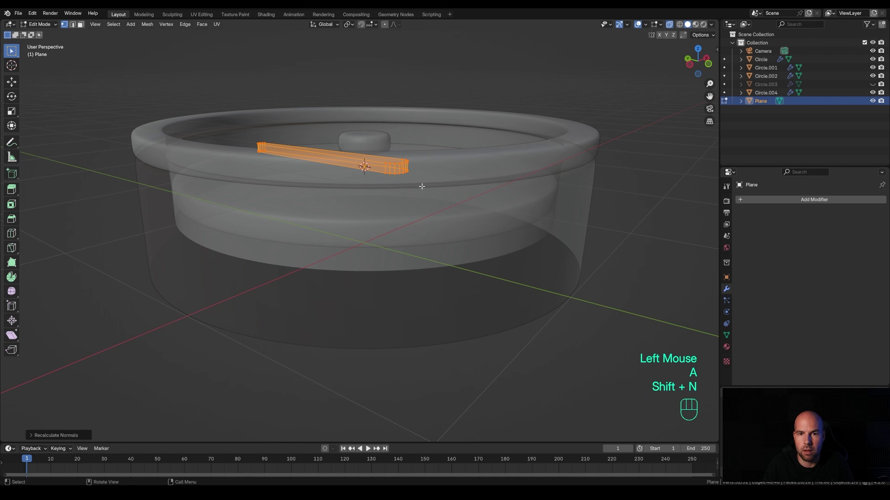
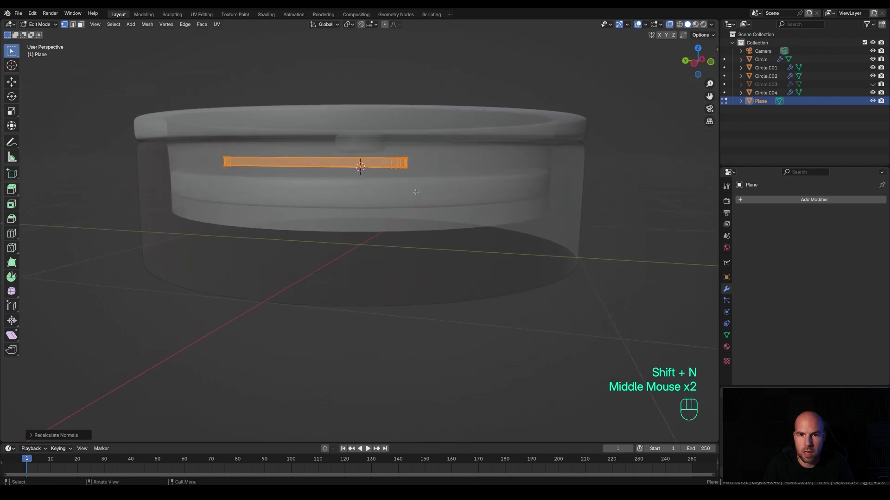
pyautogui.press('g')
pyautogui.press('z')
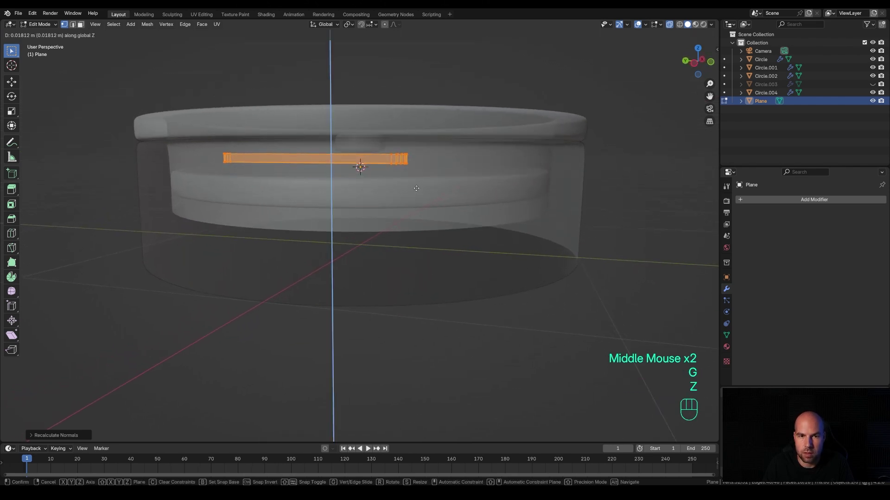
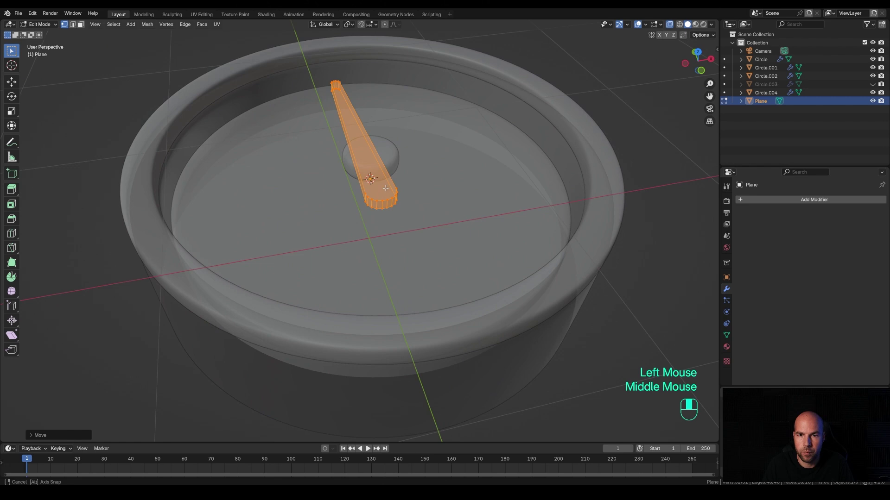
pyautogui.press('Tab')
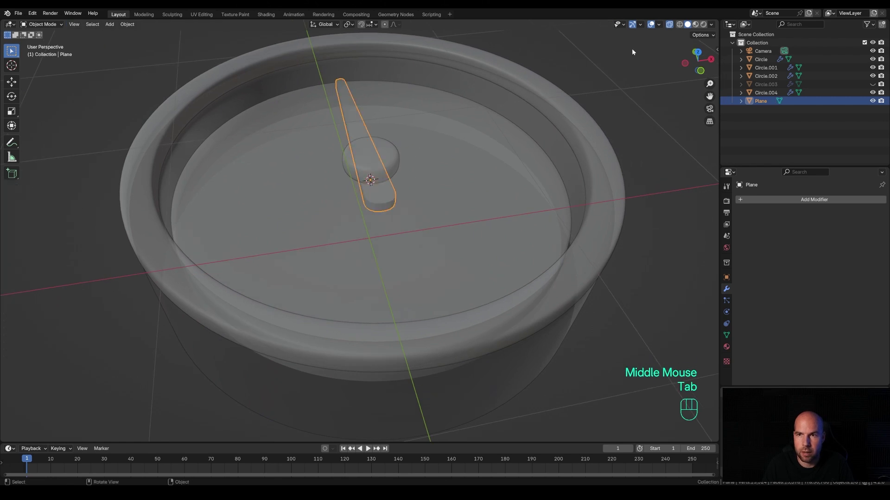
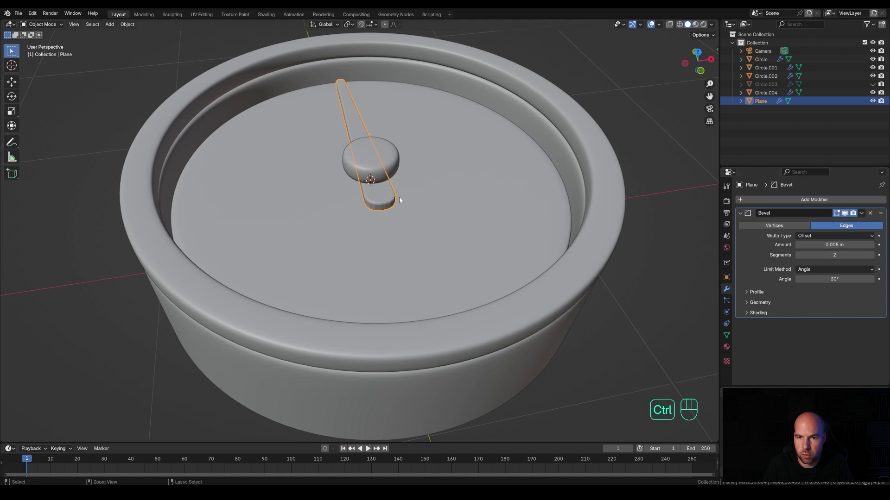
# - Give the hand a Subdivision modifier and smooth shading
pyautogui.press('ctrl+1')
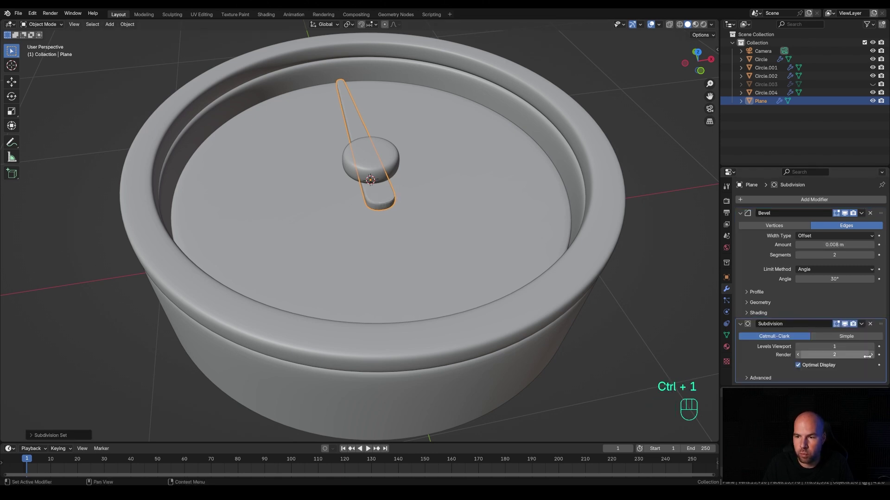
pyautogui.rightClick(395, 196)
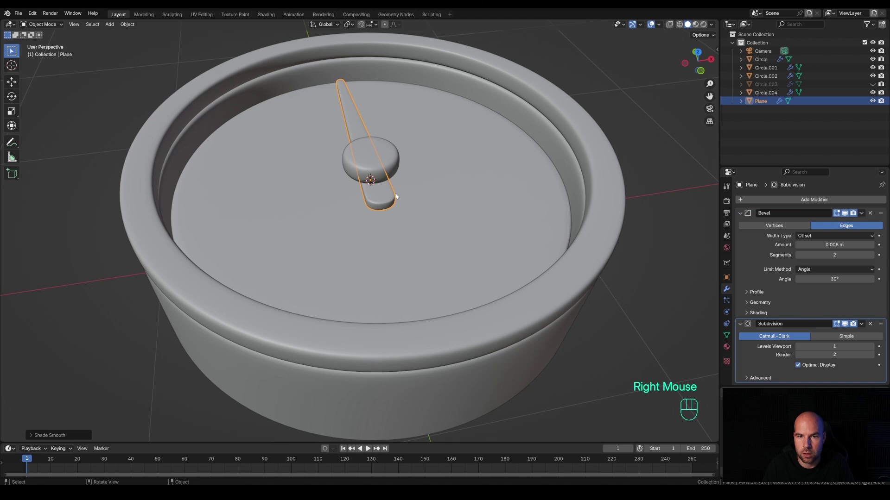
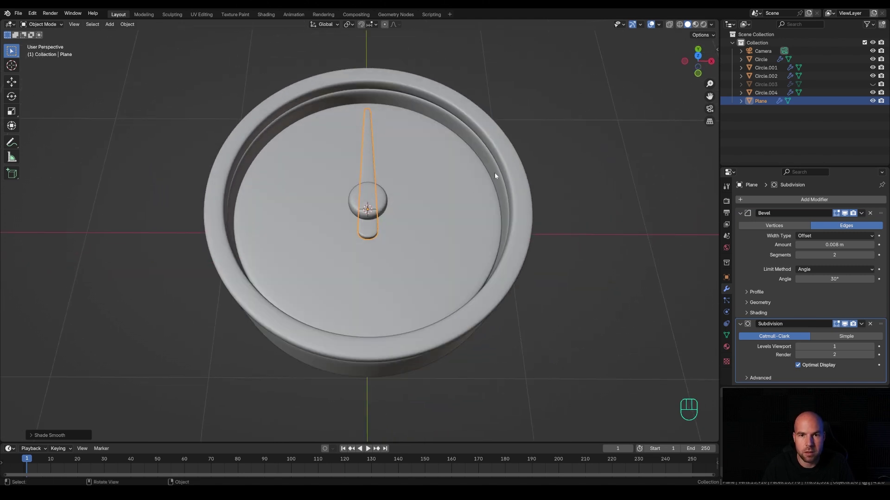
# - Add a plane and shape it into a thin tick block near the rim at twelve o'clock, viewed from the top
pyautogui.press('shift+a')
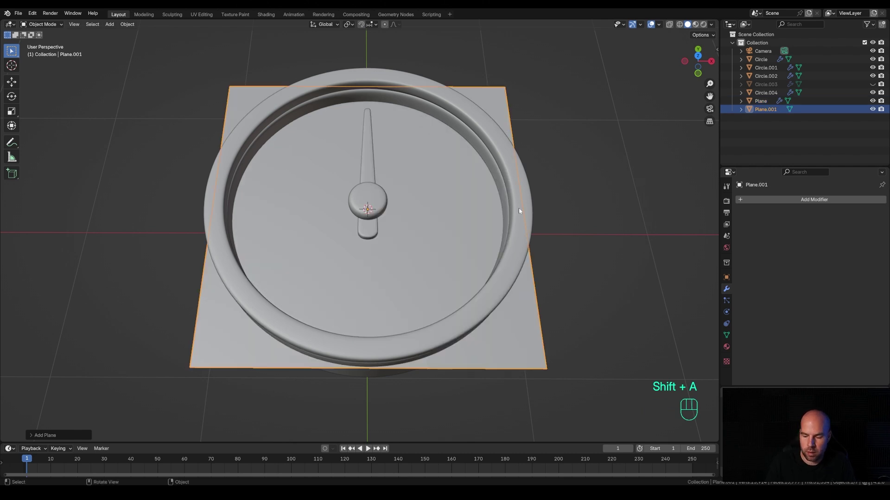
pyautogui.press('KP_7')
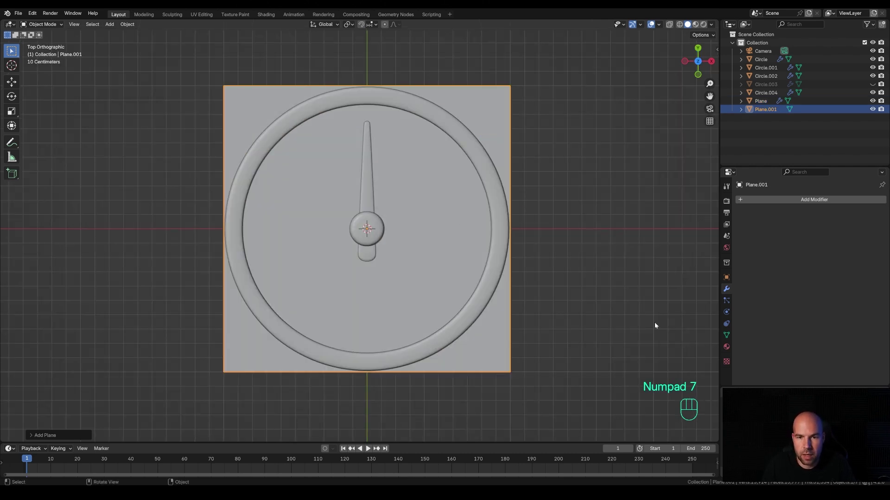
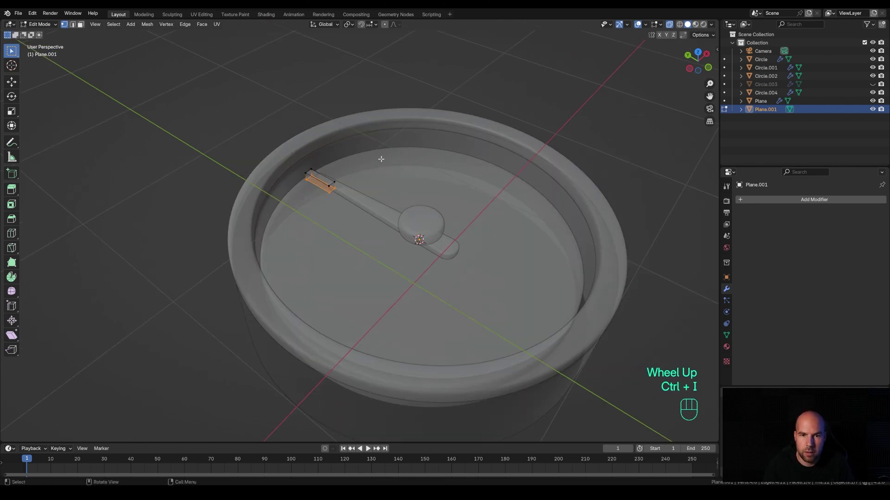
pyautogui.press('x')
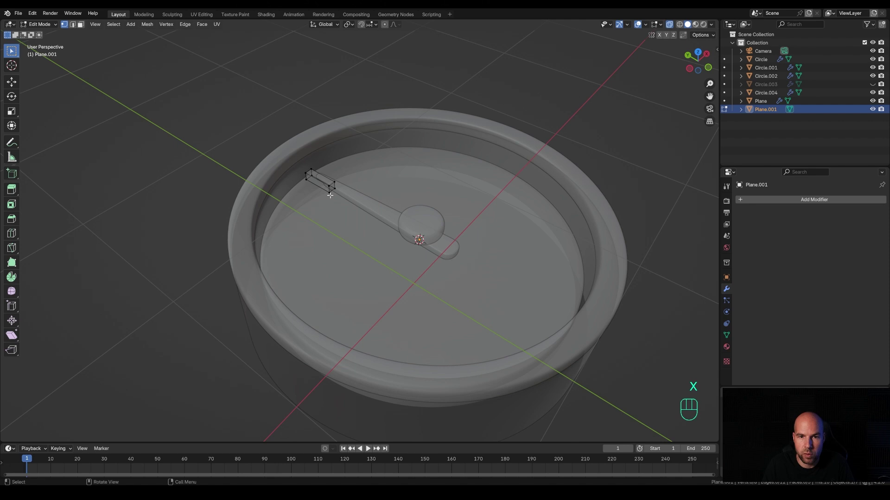
pyautogui.press('Tab')
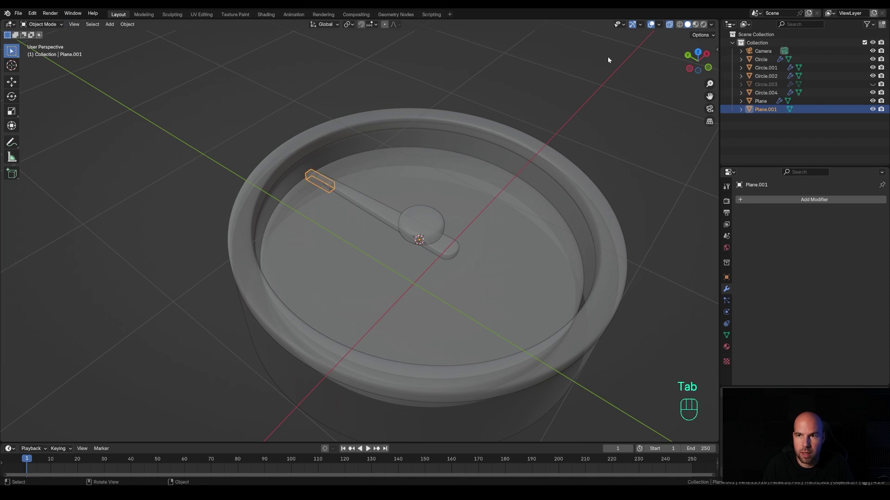
# - Select the new tick mark Plane.001 and give it bevel, subdivision and smooth shading like the hand
pyautogui.click(671, 25)
pyautogui.moveTo(317, 219); pyautogui.dragTo(391, 258)
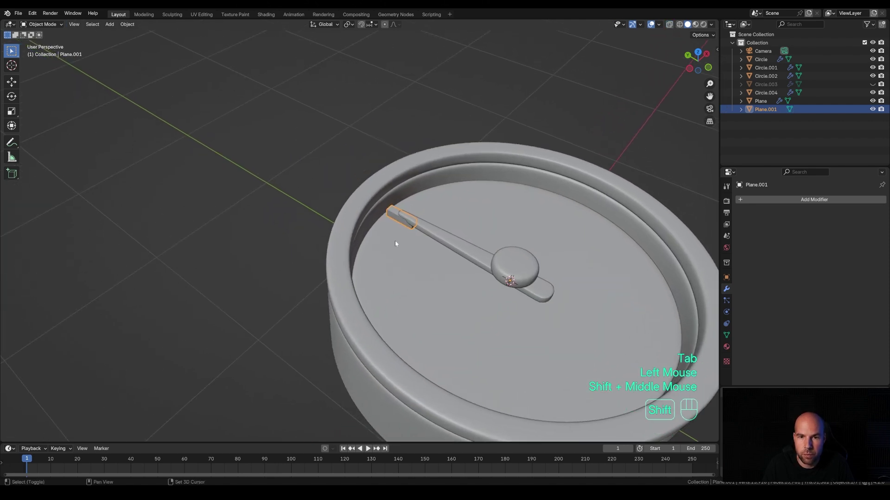
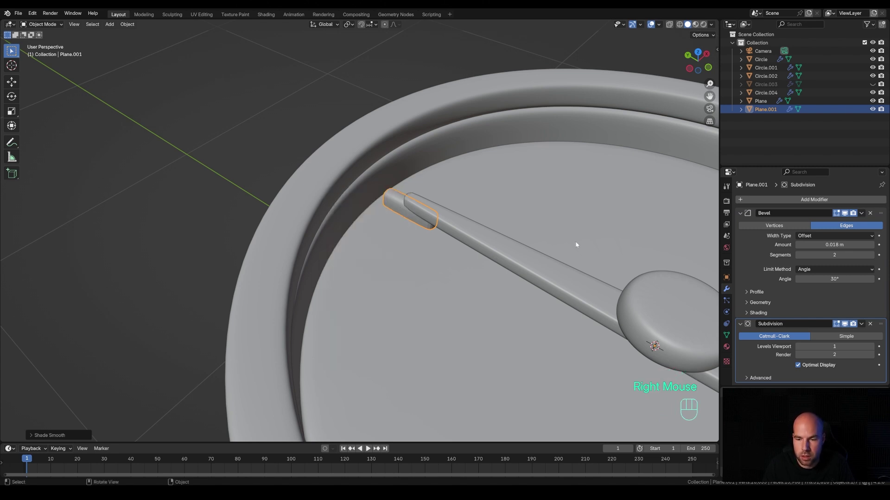
pyautogui.scroll(-3)
pyautogui.moveTo(537, 297); pyautogui.dragTo(518, 259)
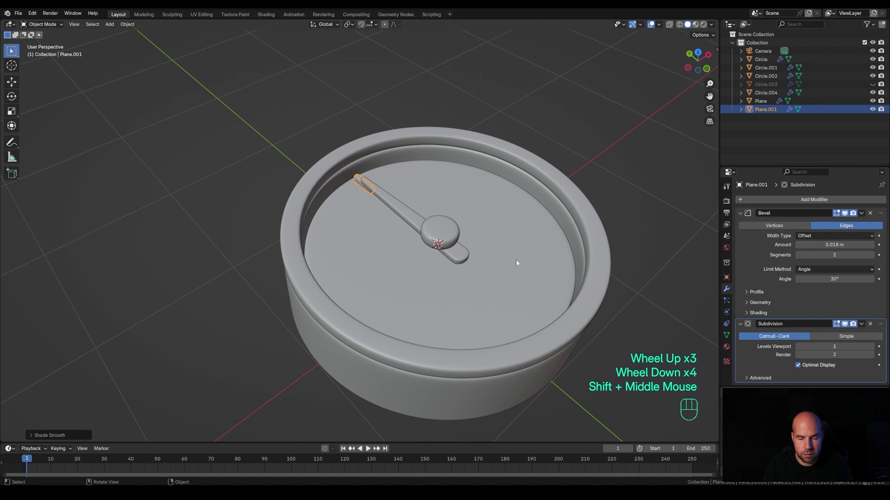
# - Make a linked copy of the tick mark rotated 30 degrees about the dial centre on Z
pyautogui.press('alt+d')
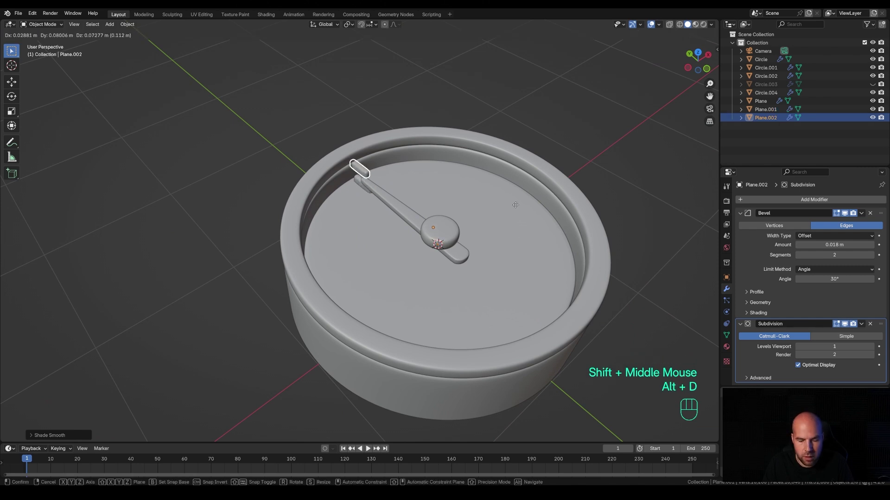
pyautogui.press('r')
pyautogui.press('z')
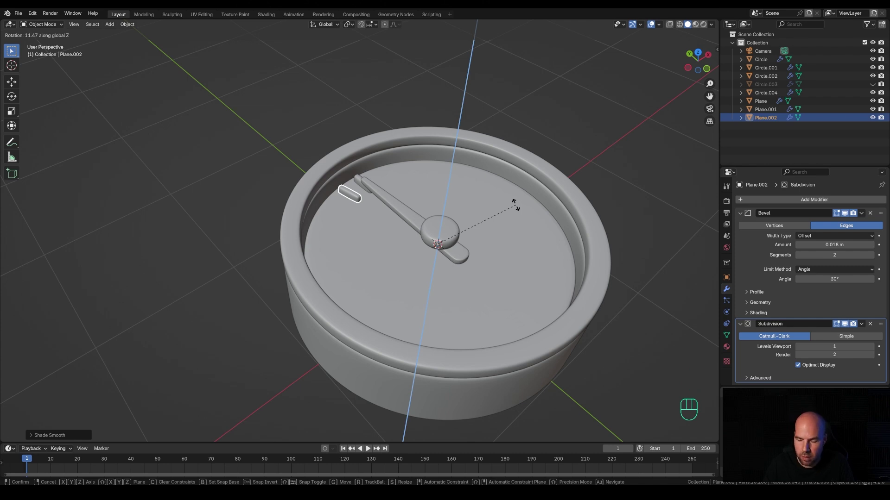
pyautogui.press('KP_3')
pyautogui.press('KP_0')
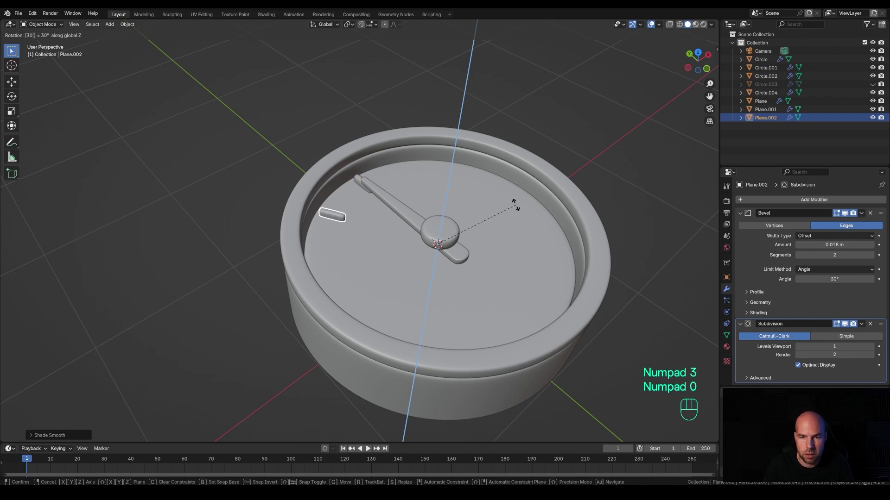
pyautogui.press('KP_Enter')
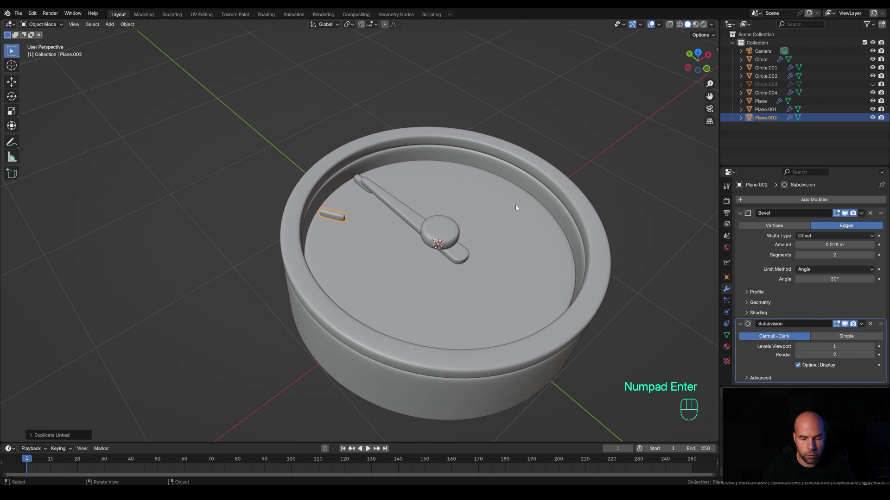
# - Repeat the copy-and-rotate ten more times to ring the dial with hour markers
pyautogui.press('shift+r')
pyautogui.press('shift+r')
pyautogui.press('shift+r')
pyautogui.press('shift+r')
pyautogui.press('shift+r')
pyautogui.press('shift+r')
pyautogui.press('shift+r')
pyautogui.press('shift+r')
pyautogui.press('shift+r')
pyautogui.press('shift+r')
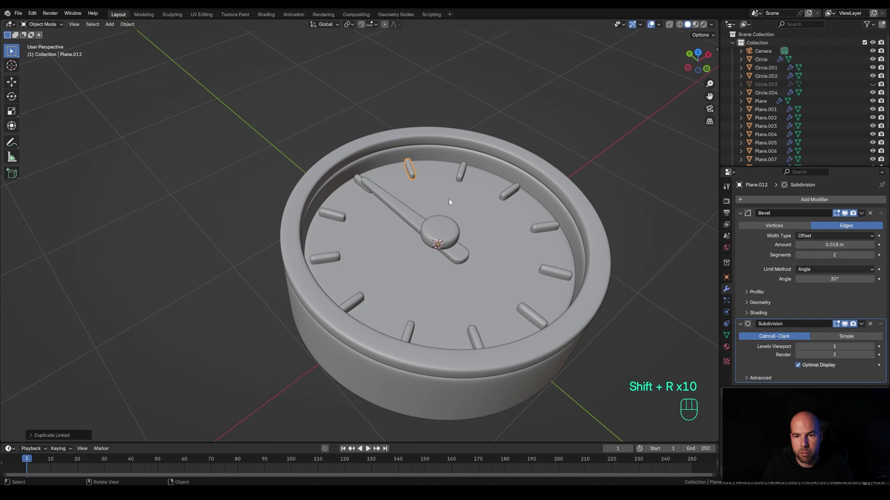
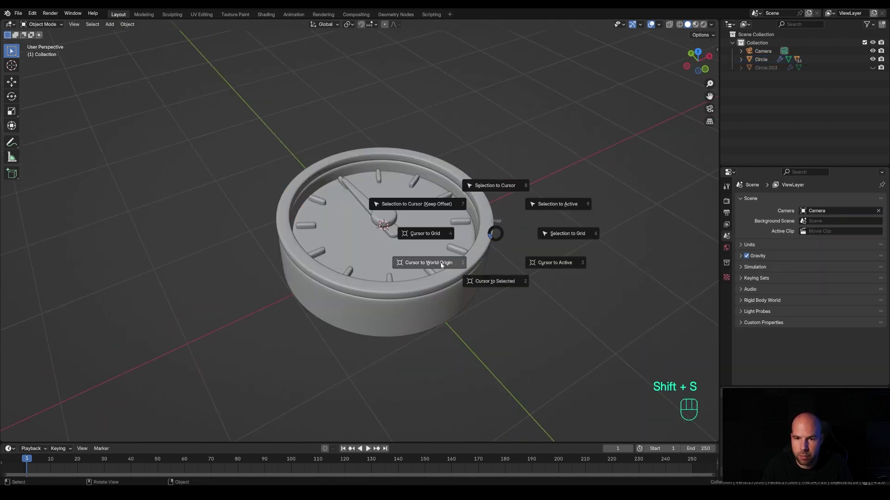
# - Start adding a new plane mesh to serve as the floor beneath the clock
pyautogui.scroll(-3)
pyautogui.press('shift+a')
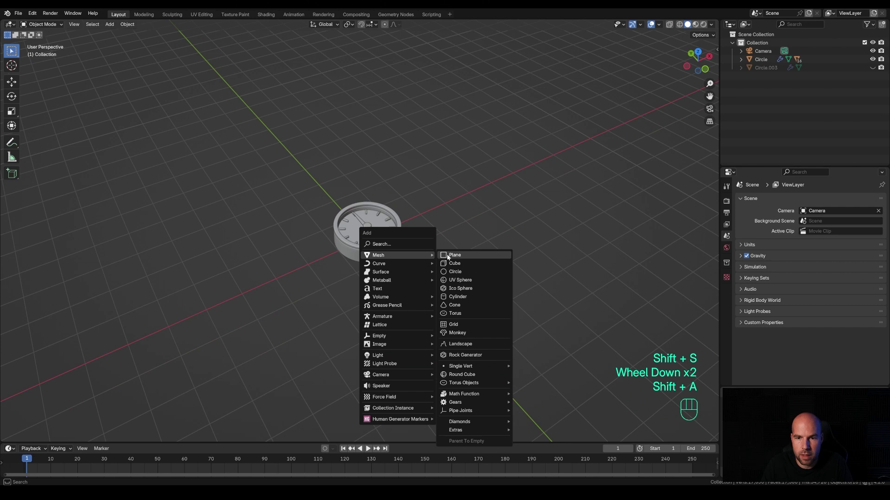
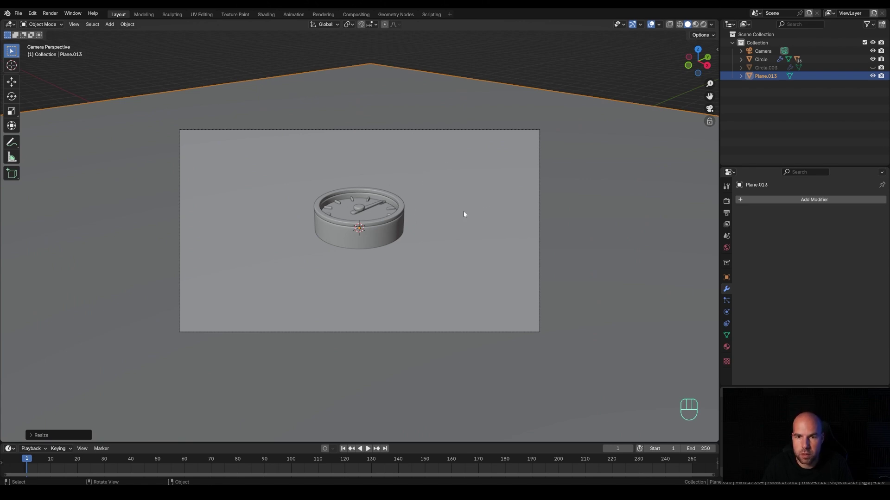
# - Lock the camera to the view and orbit it to look down on the clock, then unlock it
pyautogui.press('n')
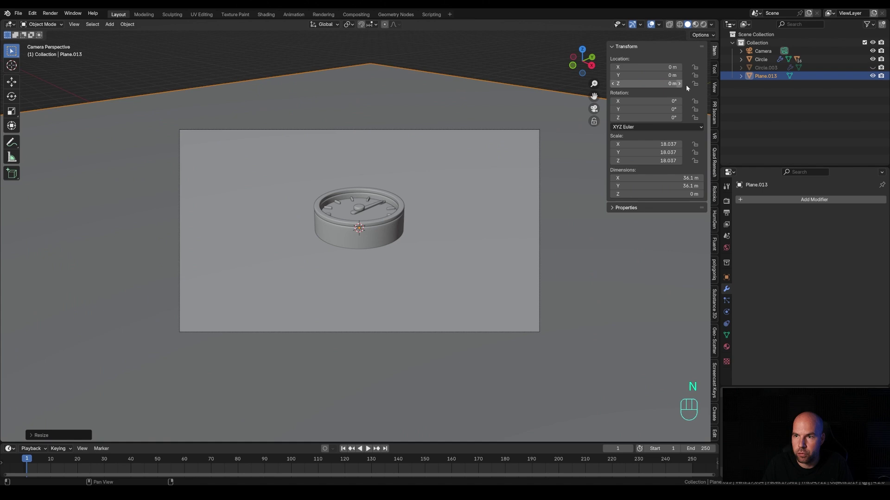
pyautogui.click(717, 91)
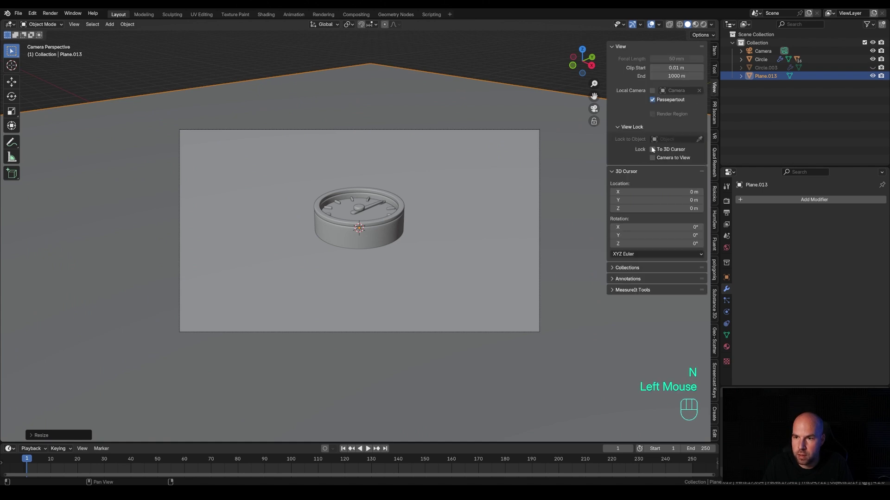
pyautogui.click(655, 158)
pyautogui.middleClick(418, 182)
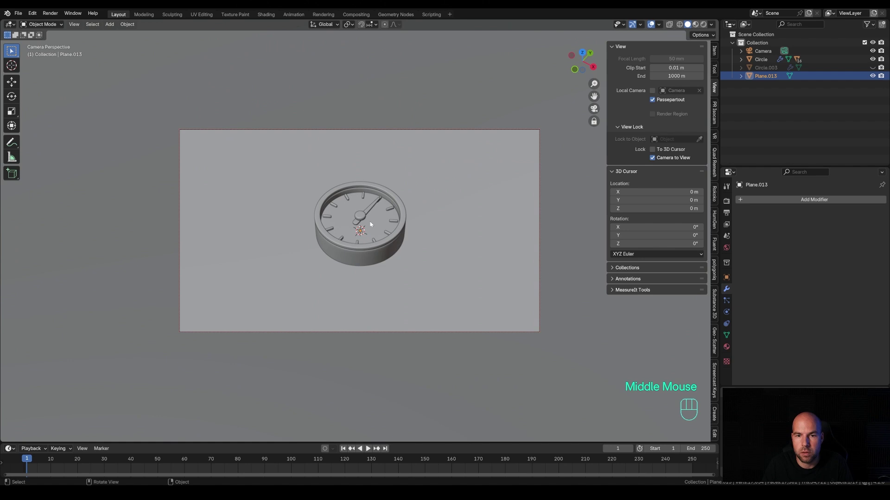
pyautogui.middleClick(340, 235)
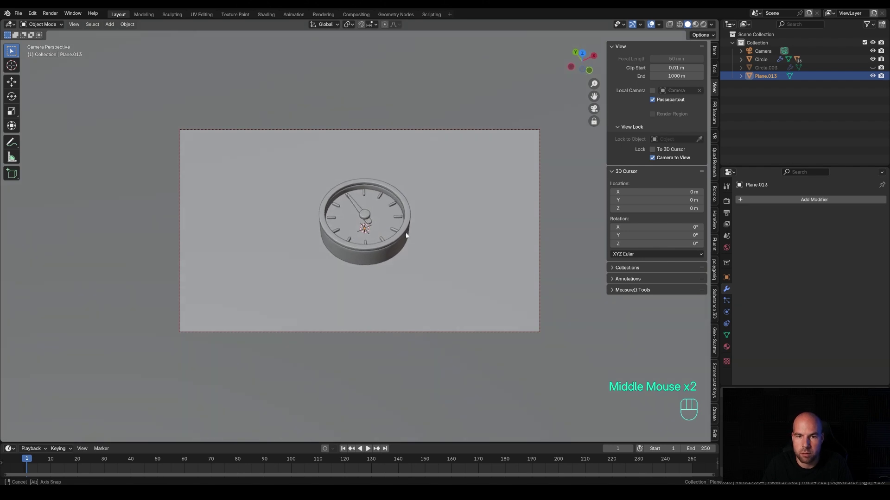
pyautogui.scroll(-3)
pyautogui.middleClick(426, 236)
pyautogui.scroll(3)
pyautogui.middleClick(414, 238)
pyautogui.scroll(3)
pyautogui.middleClick(434, 237)
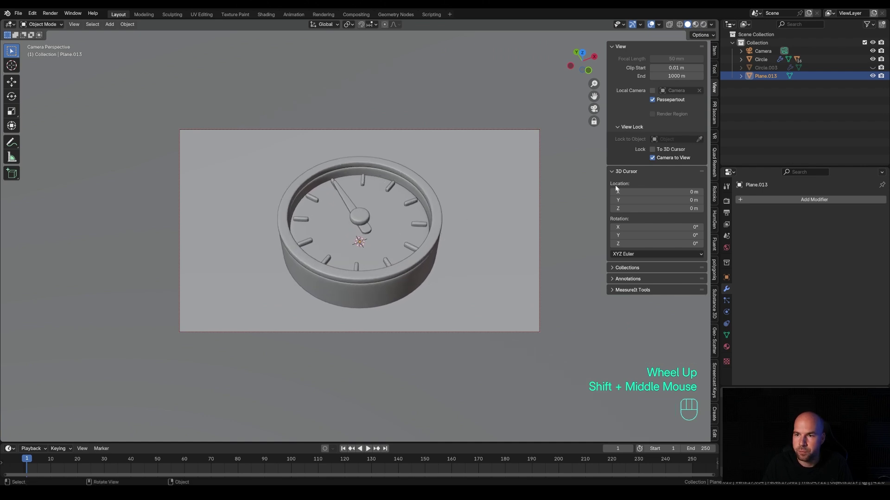
pyautogui.click(655, 160)
# - Look through the scene camera, hide the sidebar and set a render border around the camera frame
pyautogui.moveTo(475, 211); pyautogui.dragTo(503, 179)
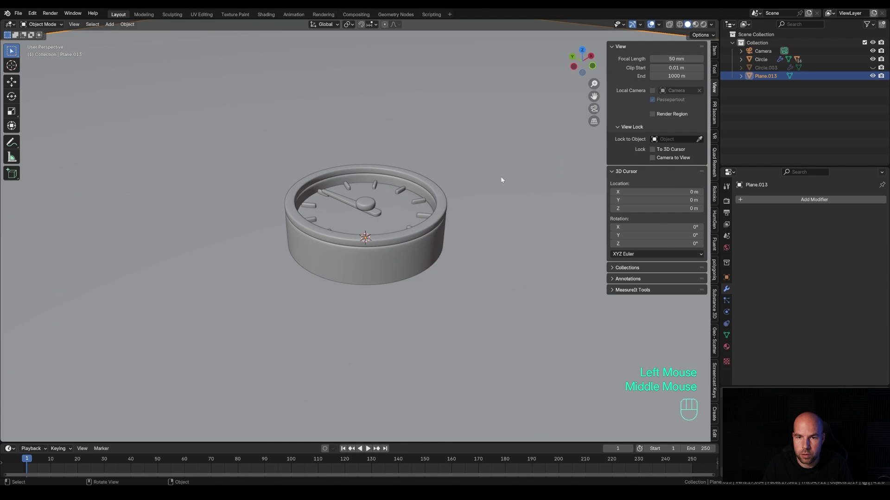
pyautogui.press('KP_0')
pyautogui.scroll(-3)
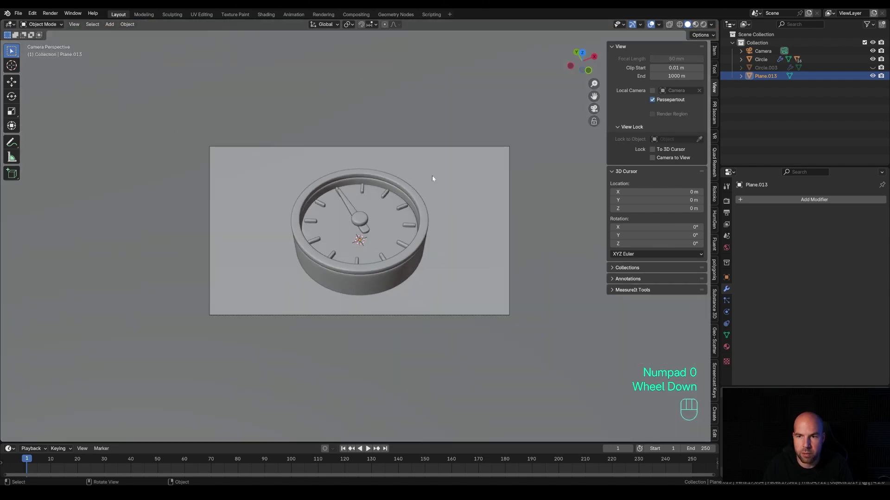
pyautogui.click(715, 48)
pyautogui.press('n')
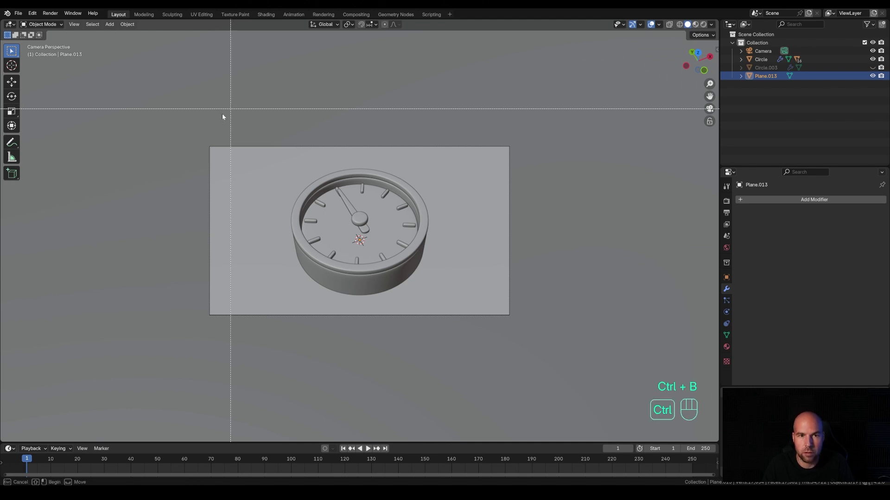
pyautogui.press('ctrl+b')
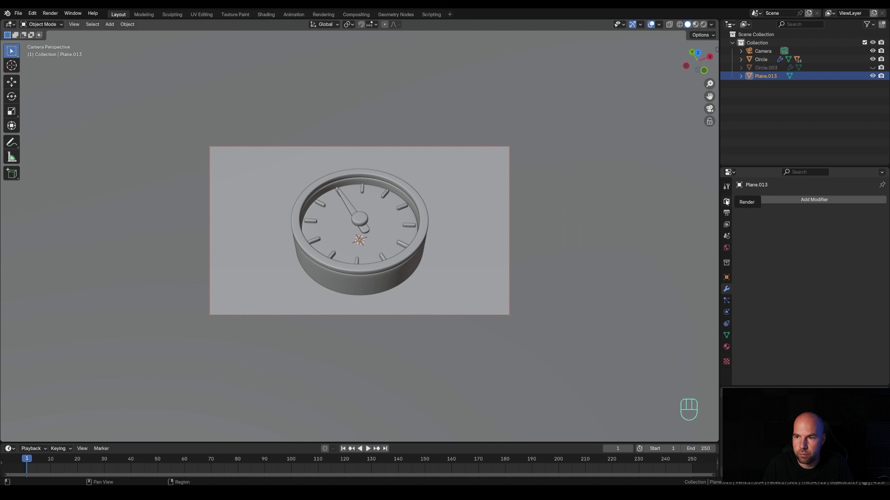
# - Cut Cycles render samples to 64 with GPU compute and switch the viewport to Rendered shading
pyautogui.click(727, 202)
pyautogui.moveTo(837, 201); pyautogui.dragTo(817, 229)
pyautogui.moveTo(812, 221); pyautogui.dragTo(815, 240)
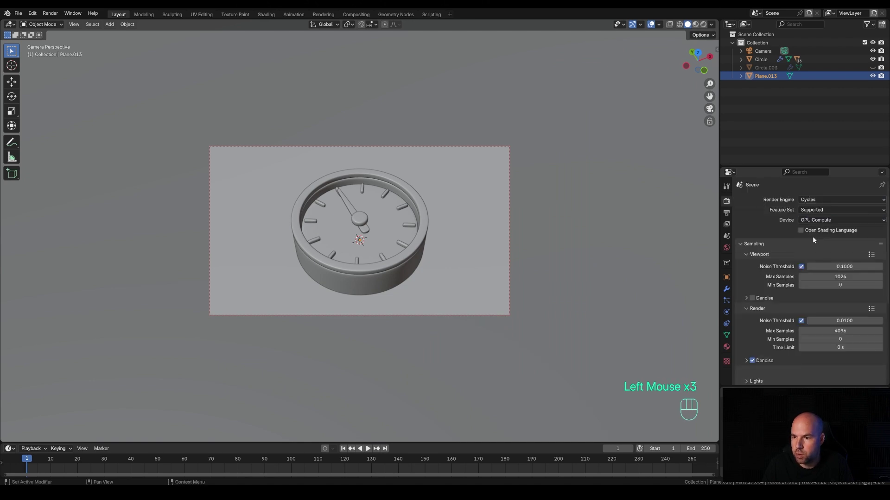
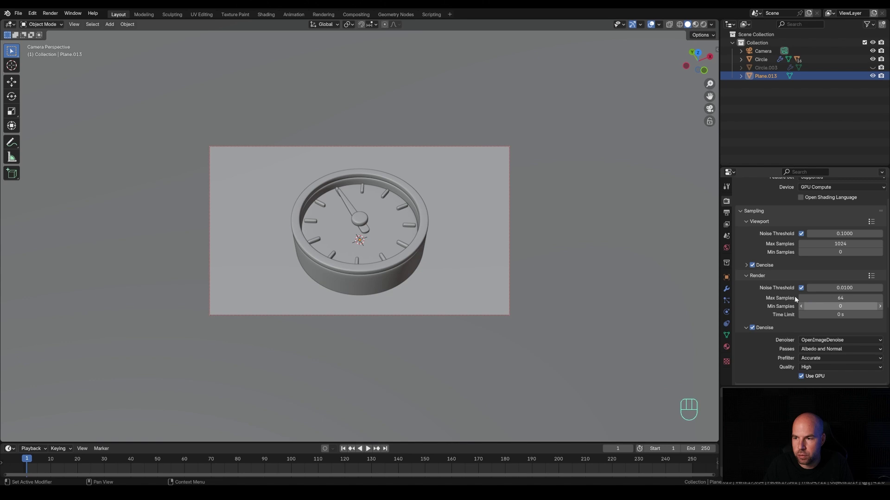
pyautogui.press('z')
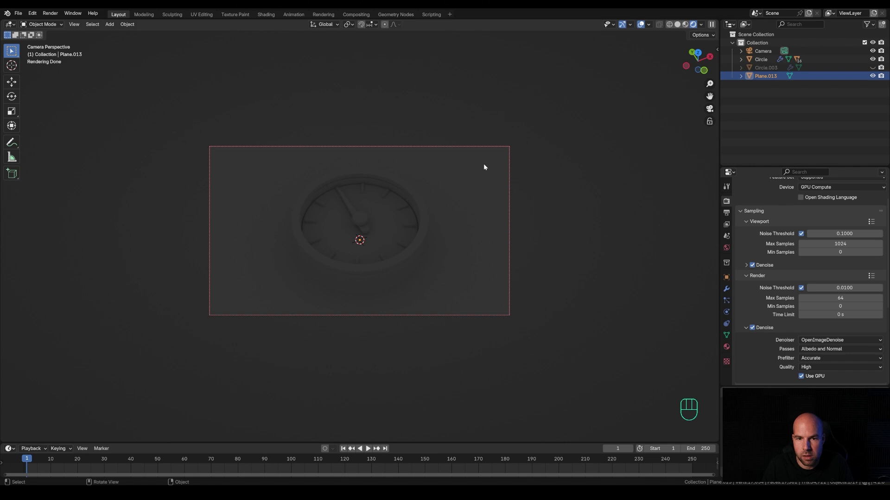
# - Add an area light and raise it along Z above the clock
pyautogui.press('shift+a')
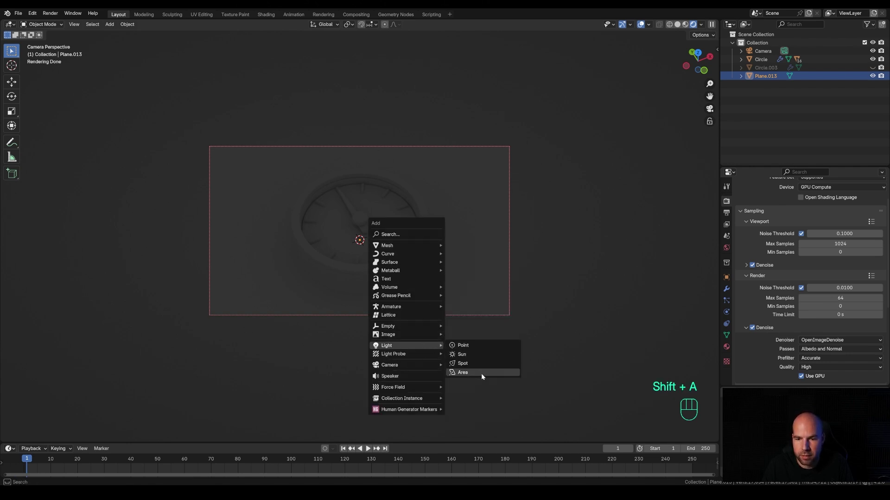
pyautogui.scroll(-3)
pyautogui.press('g')
pyautogui.press('z')
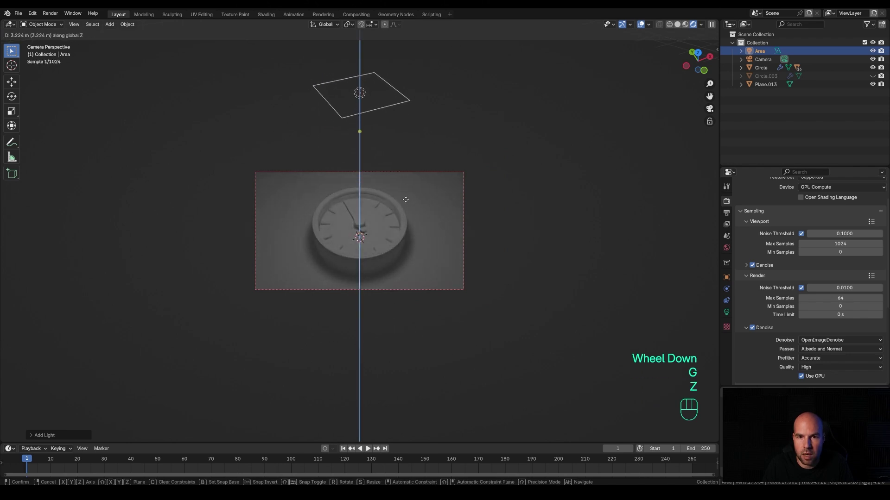
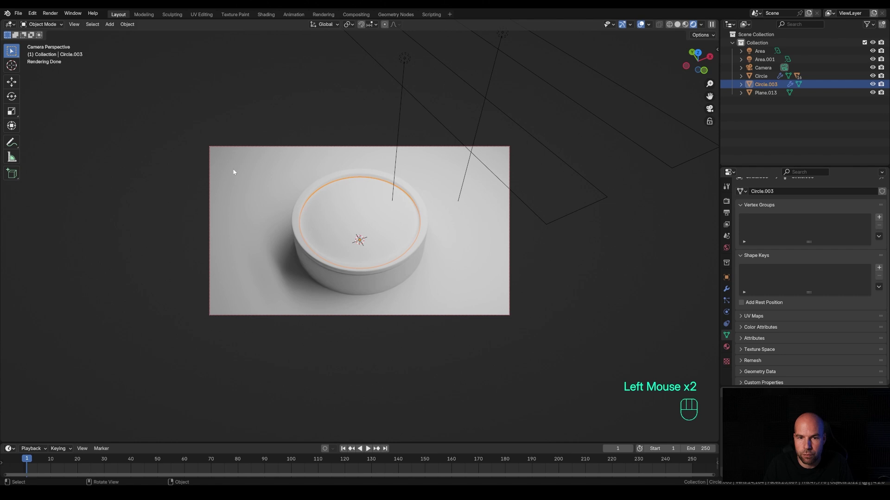
# - Parent the inner ring Circle.003 to the clock body, keeping its transform
pyautogui.click(380, 289)
pyautogui.press('ctrl+p')
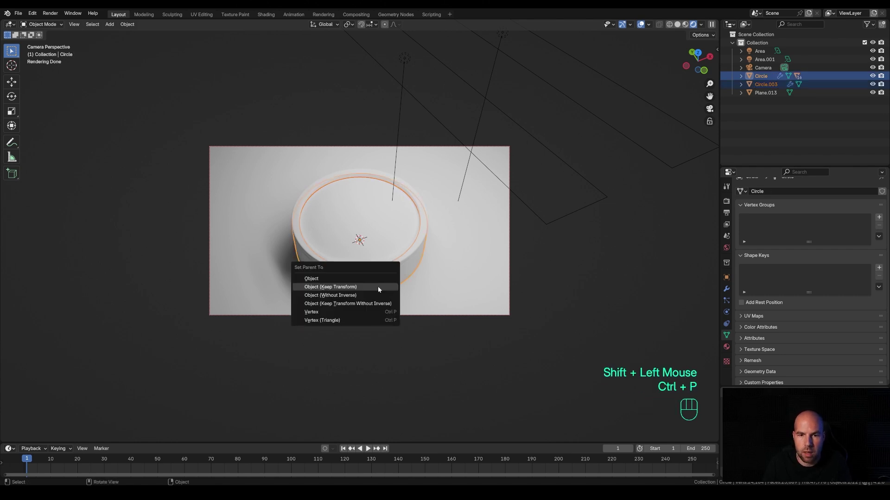
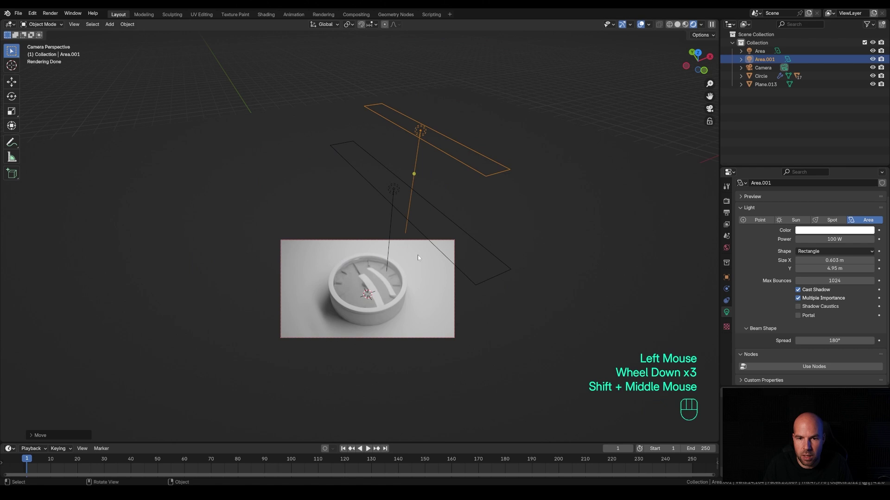
# - Add a third area light at 500 W, slide it level over the clock and raise it along Z
pyautogui.press('shift+a')
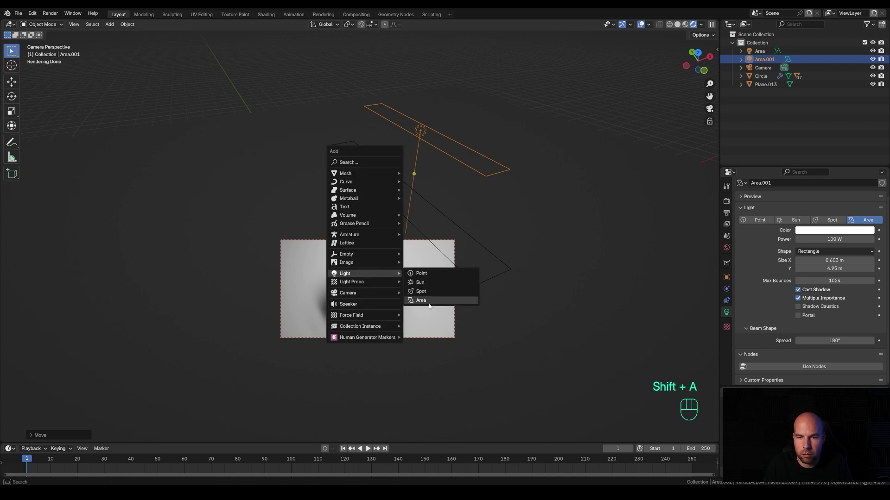
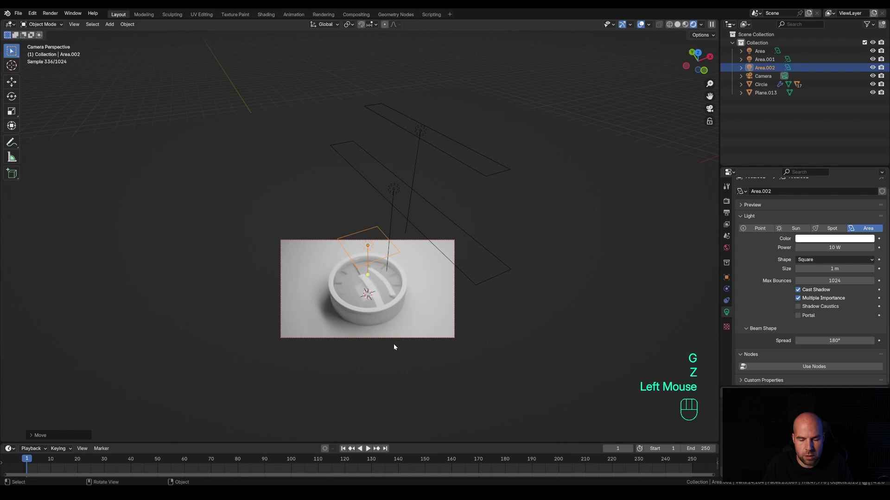
pyautogui.press('g')
pyautogui.press('shift+z')
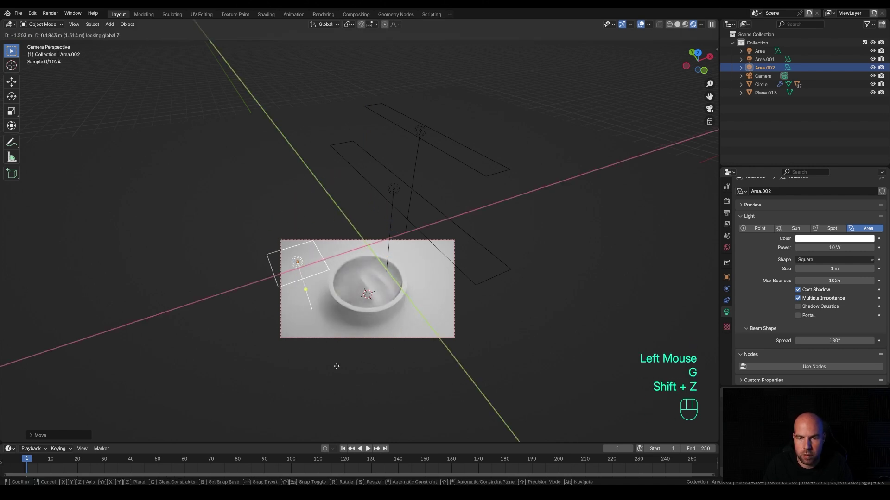
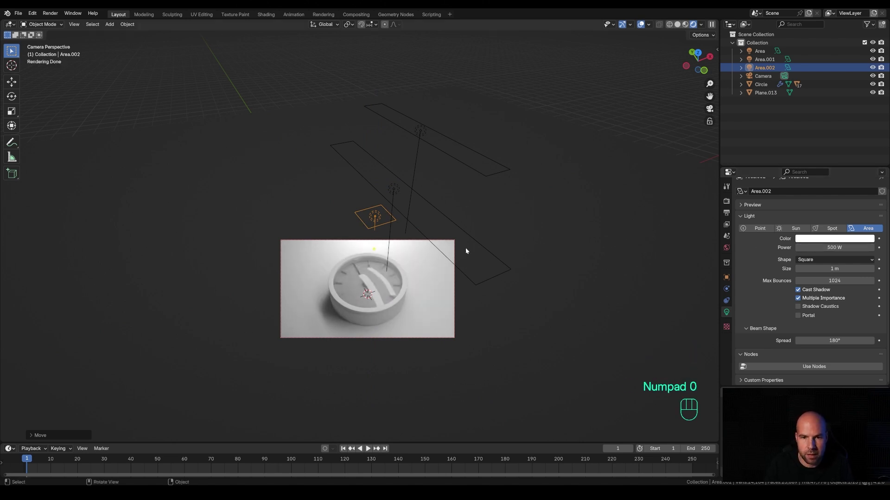
pyautogui.press('g')
pyautogui.press('z')
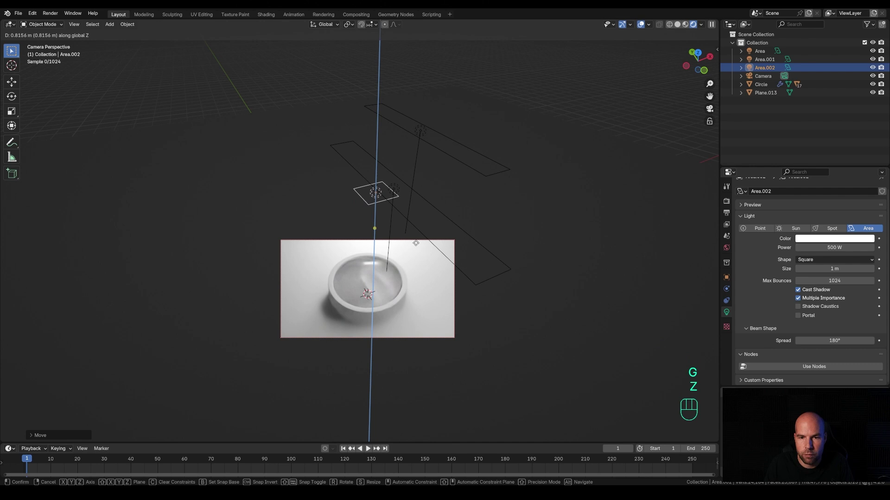
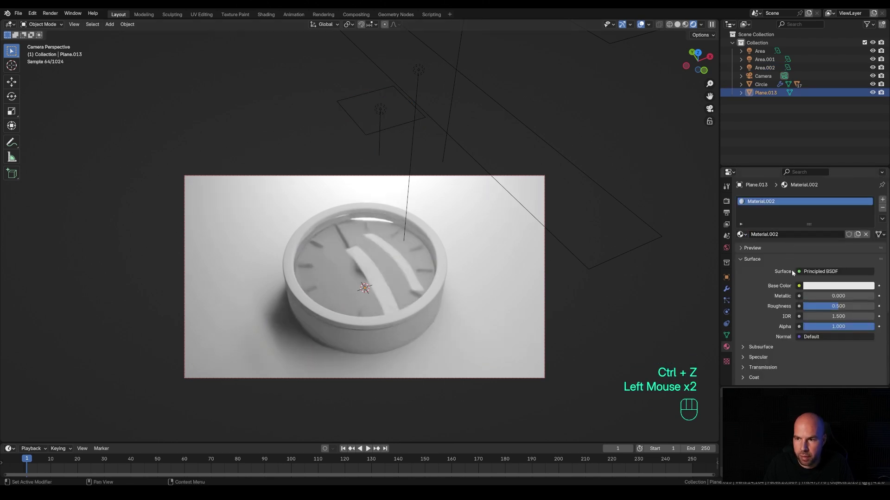
# - Darken the floor plane's grey base colour slightly and select the clock body for its material
pyautogui.click(833, 288)
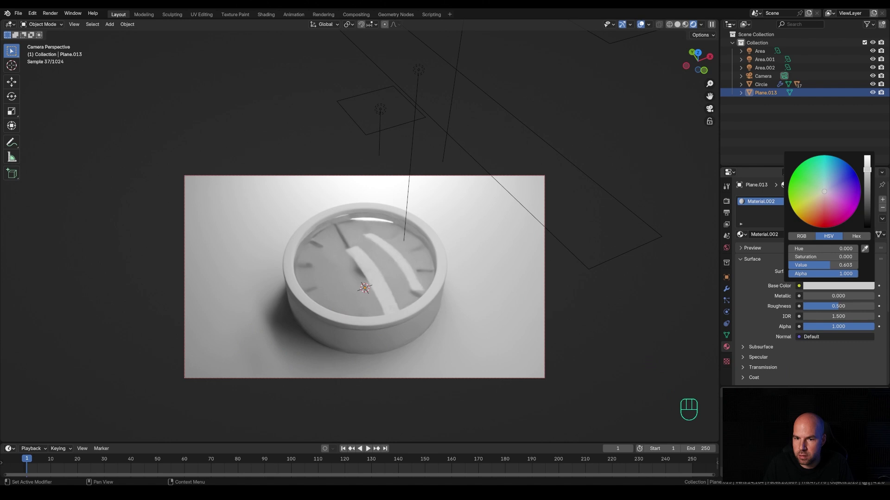
pyautogui.click(425, 331)
pyautogui.click(742, 236)
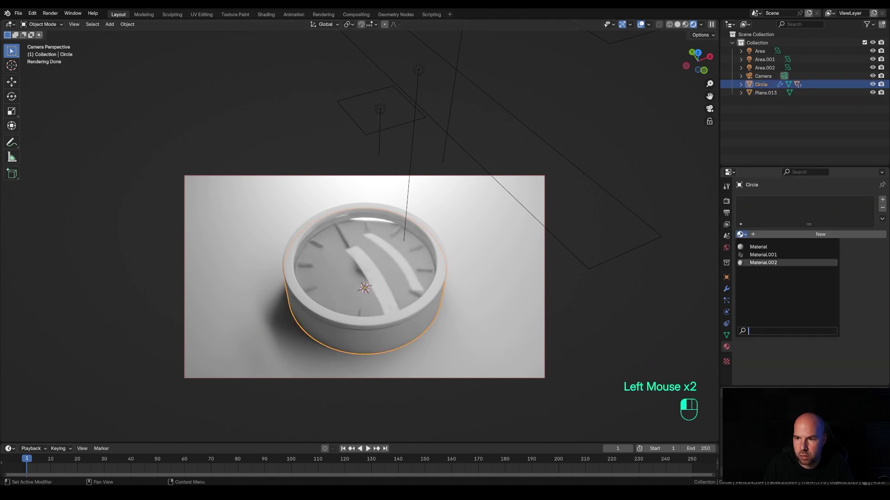
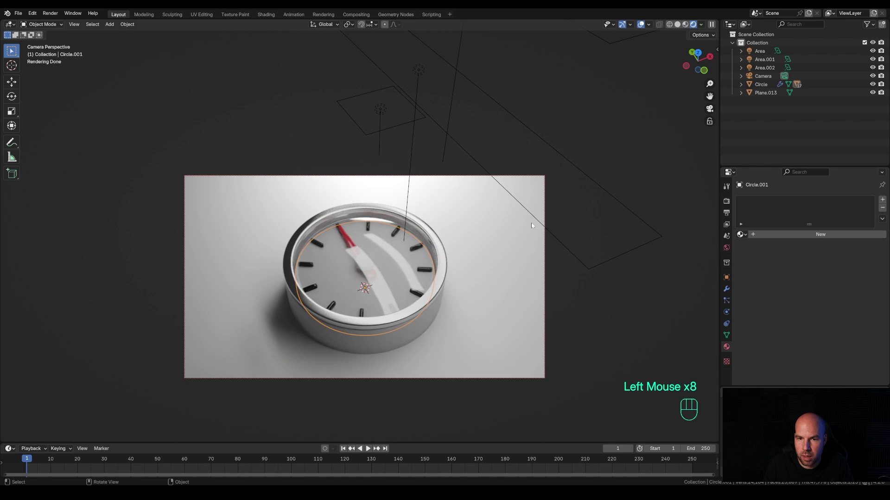
# - Set the Circle.001 clock face material's Base Color to full white (value 1.0)
pyautogui.click(807, 237)
pyautogui.click(834, 288)
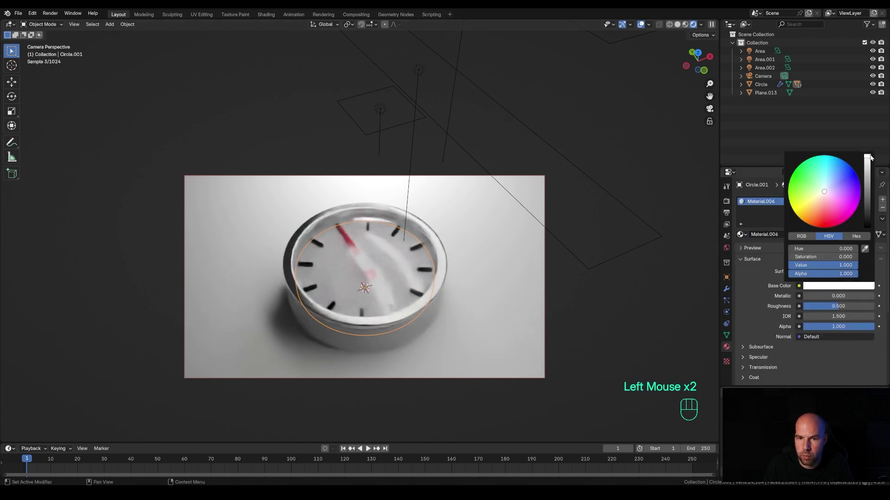
pyautogui.scroll(3)
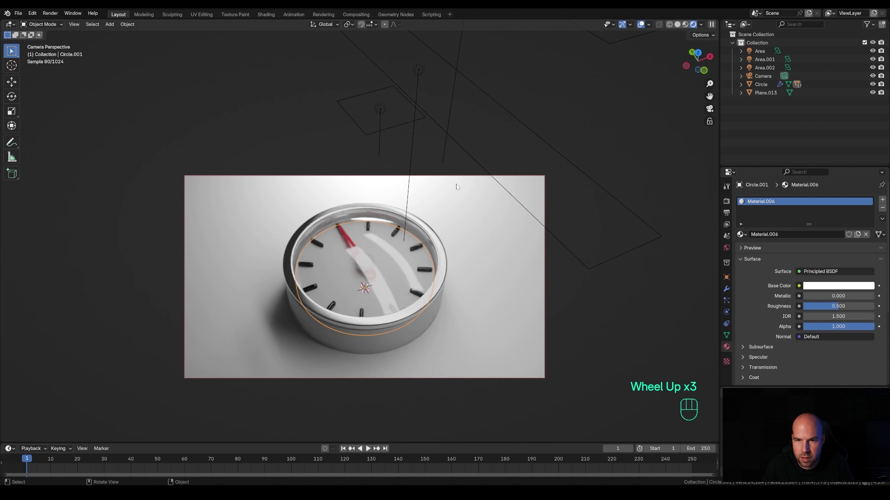
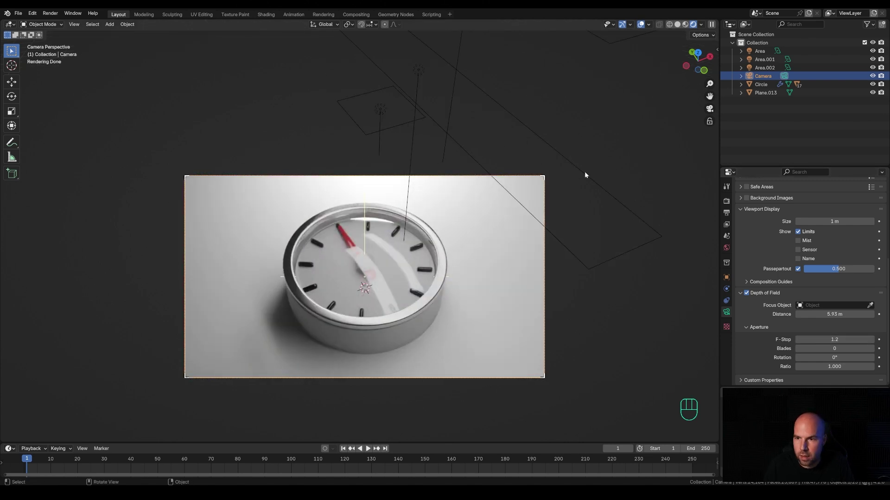
# - Enable Lock Camera to View in the viewport sidebar's View settings
pyautogui.press('n')
pyautogui.press('q')
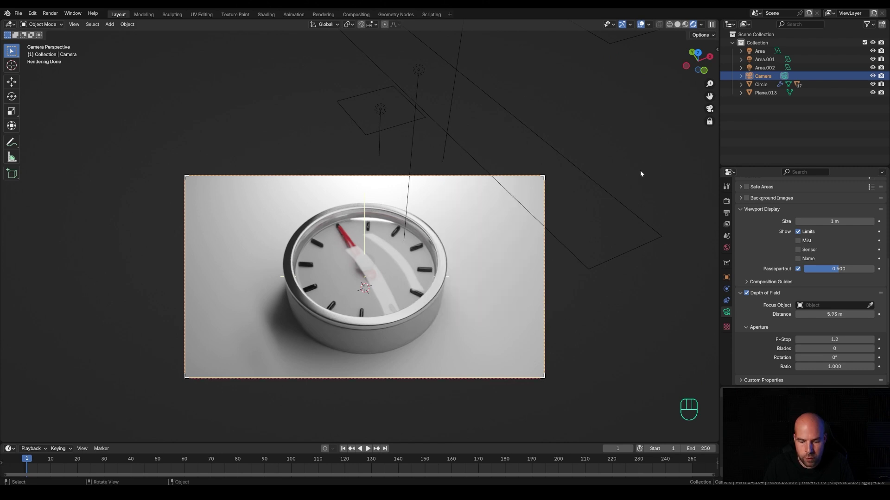
pyautogui.press('n')
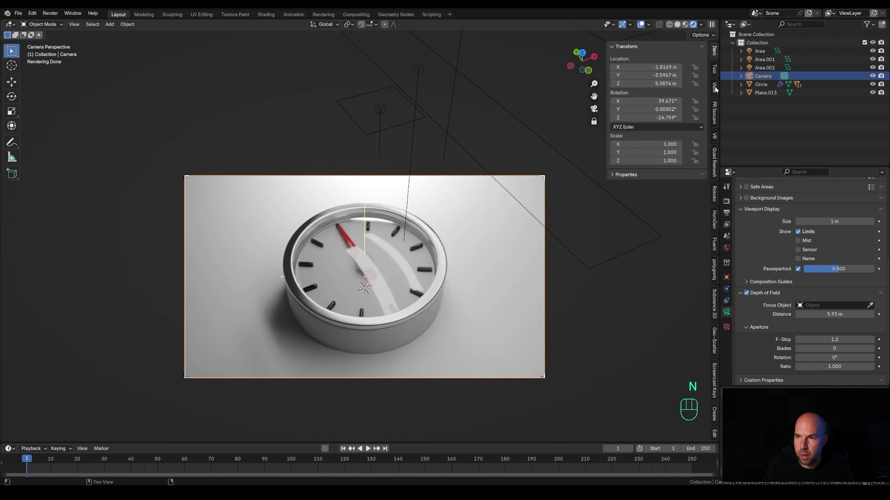
pyautogui.click(717, 90)
pyautogui.moveTo(655, 160); pyautogui.dragTo(653, 88)
# - Orbit and zoom the locked camera to a steeper, closer angle on the clock
pyautogui.moveTo(654, 158); pyautogui.dragTo(751, 171)
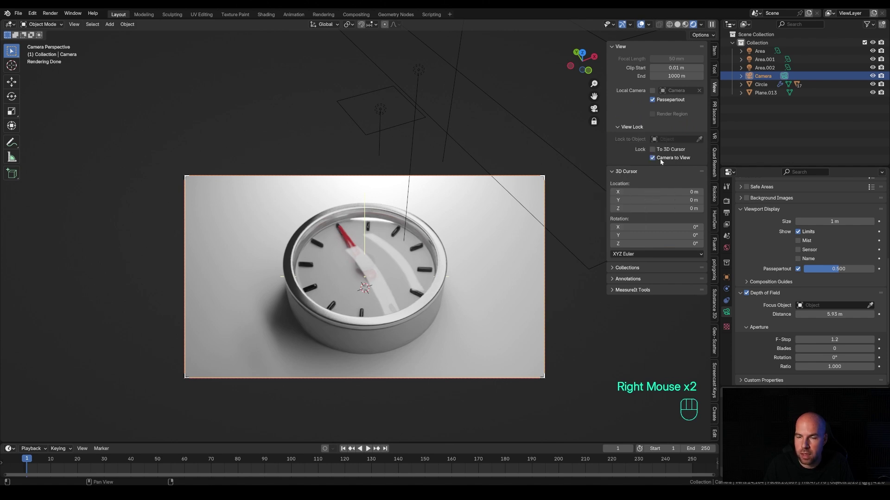
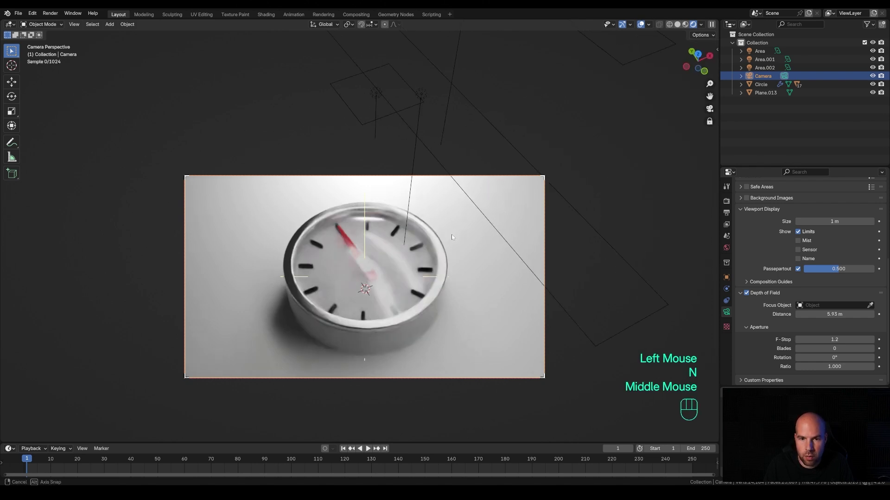
pyautogui.scroll(-3)
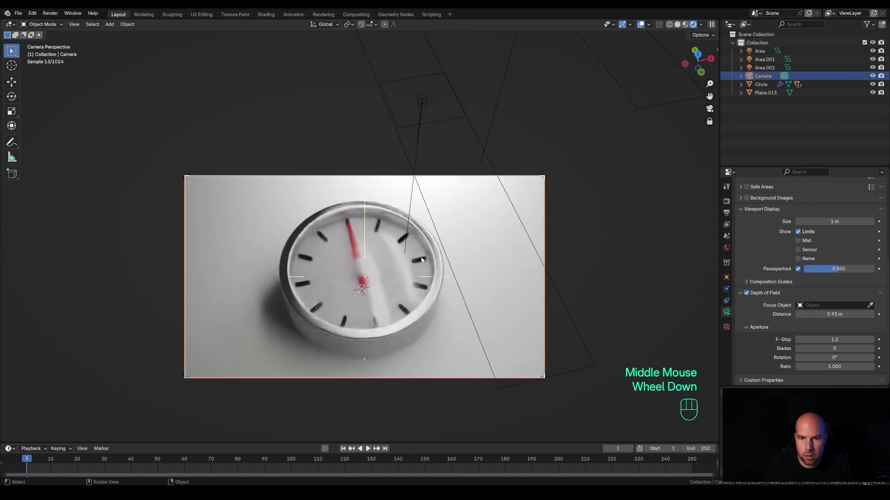
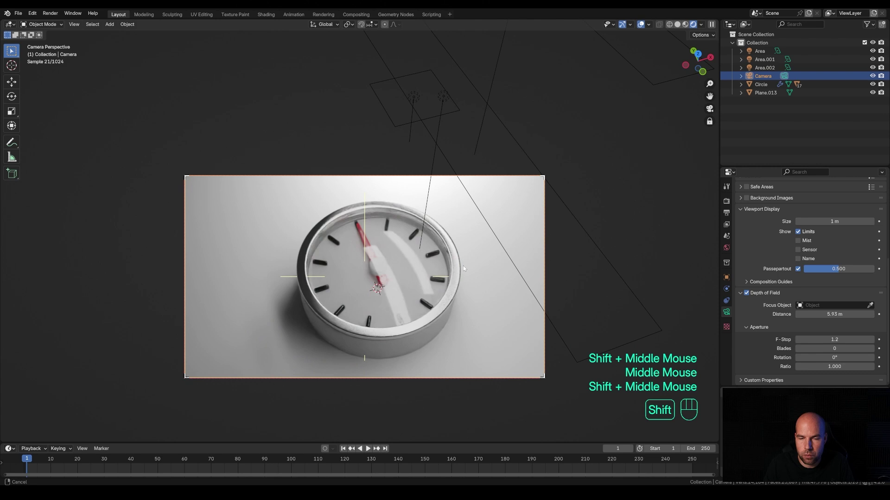
pyautogui.middleClick(449, 262)
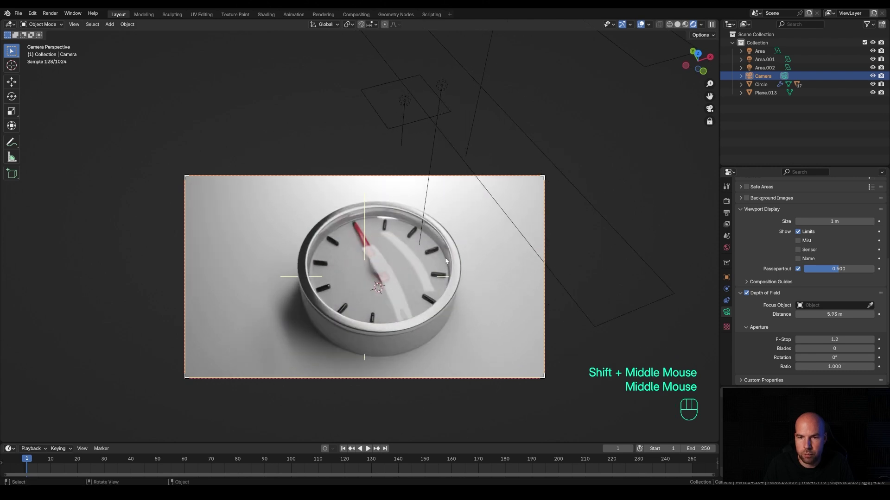
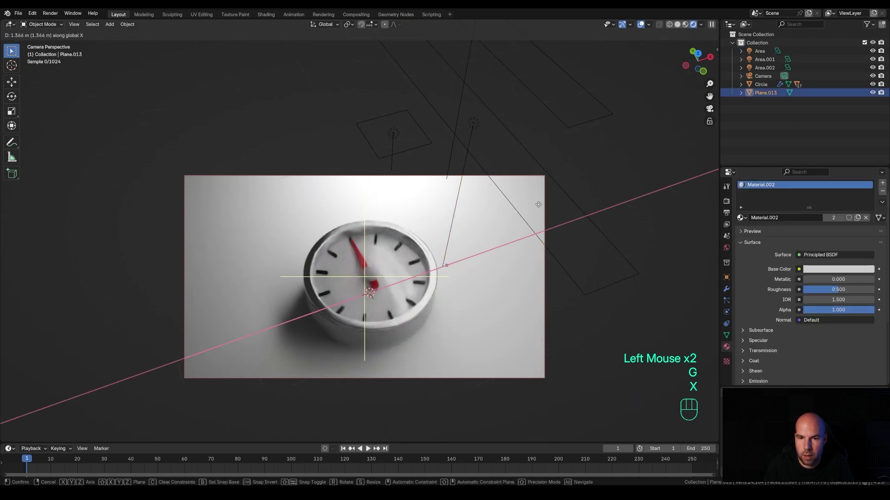
# - Slide the area lights along the X axis to cast a bright streak across the clock face
pyautogui.press('Escape')
pyautogui.click(569, 127)
pyautogui.press('g')
pyautogui.press('x')
pyautogui.click(620, 150)
pyautogui.click(580, 290)
pyautogui.press('g')
pyautogui.press('x')
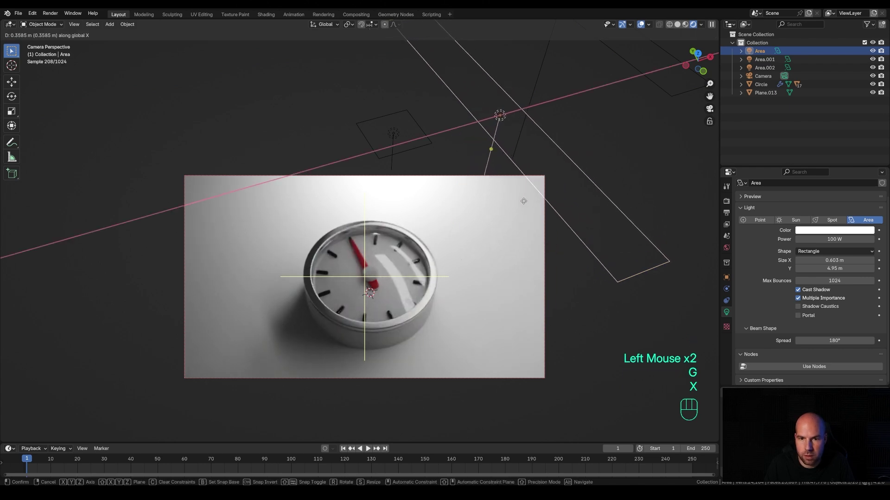
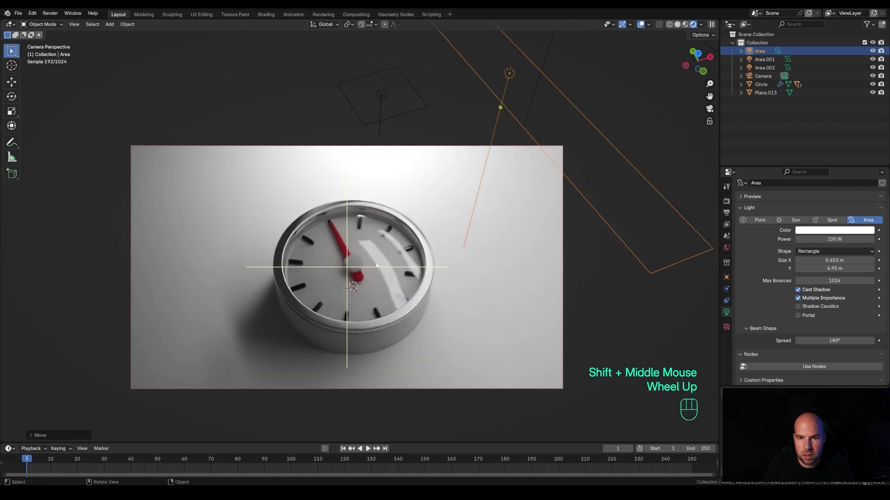
pyautogui.scroll(-3)
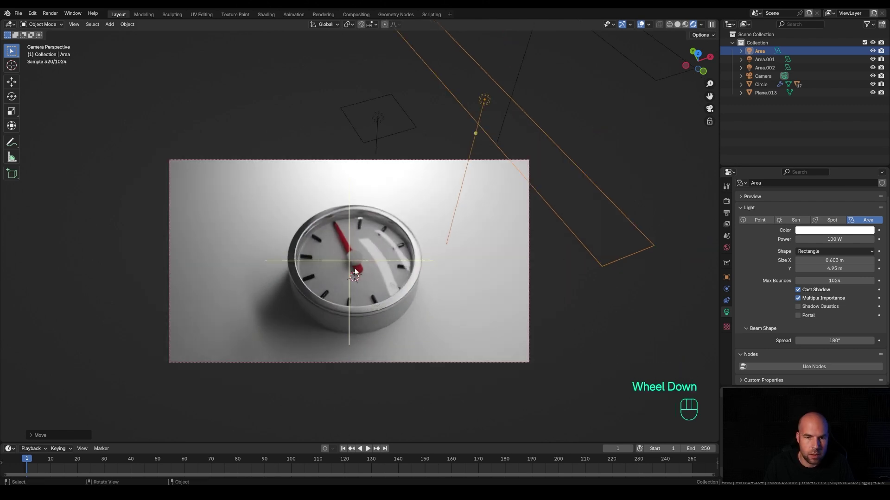
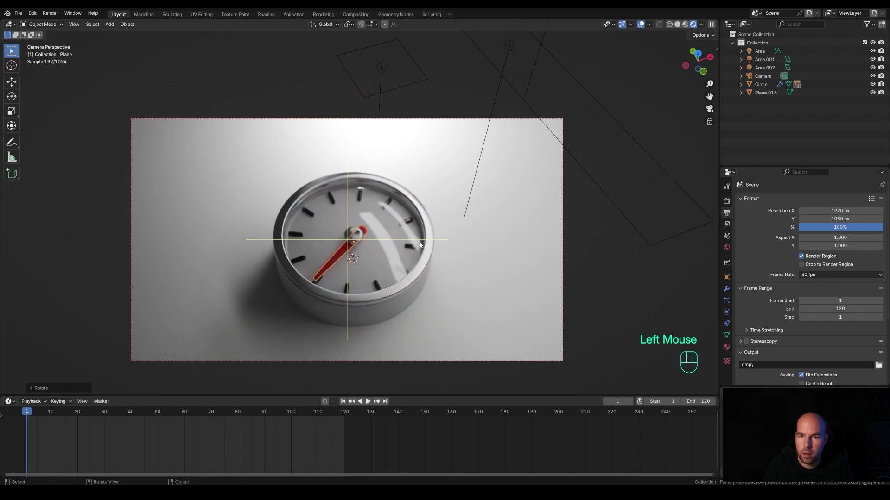
# - Rotate the red hand about Z up to twelve o'clock, key it at frame 20 and duplicate the pose to hold it
pyautogui.press('n')
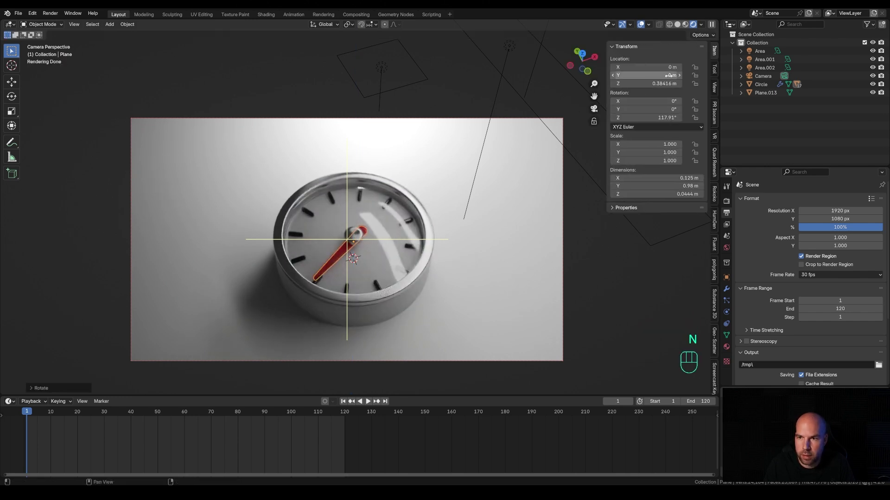
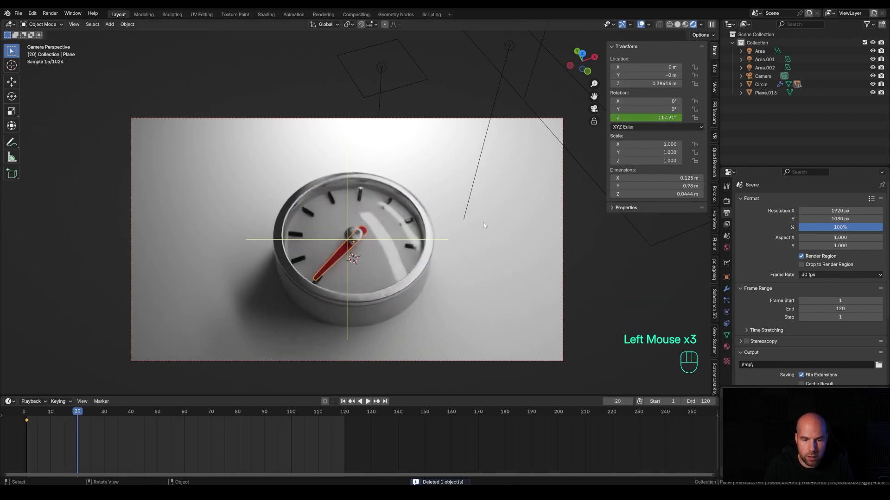
pyautogui.press('r')
pyautogui.press('z')
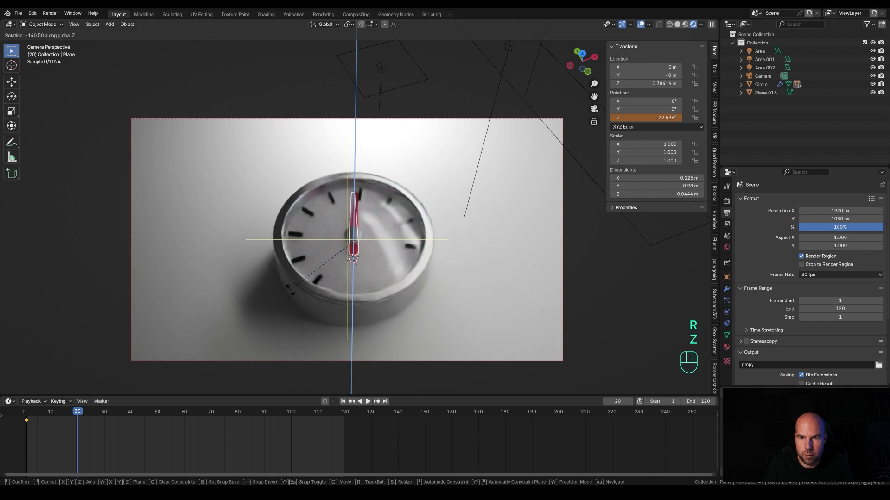
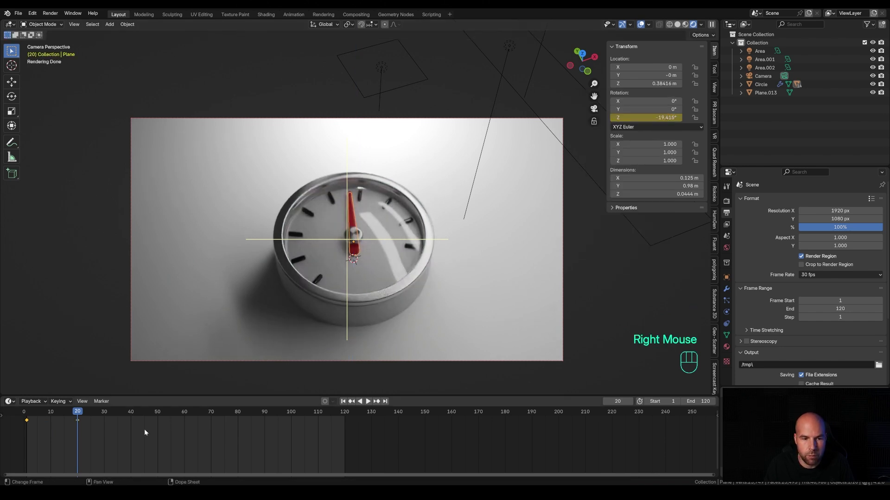
pyautogui.click(79, 423)
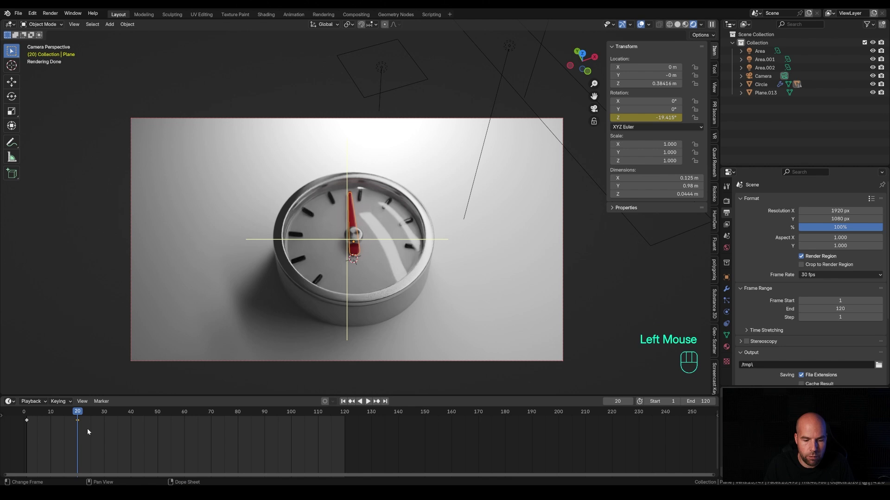
pyautogui.press('shift+d')
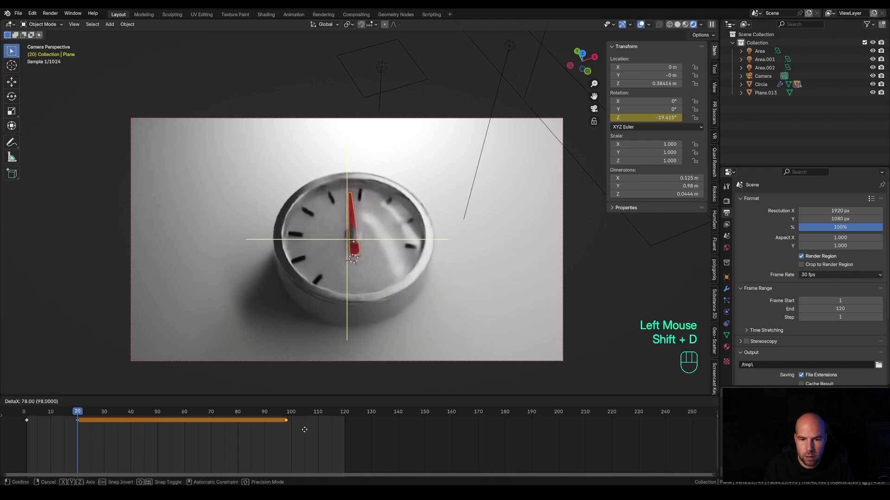
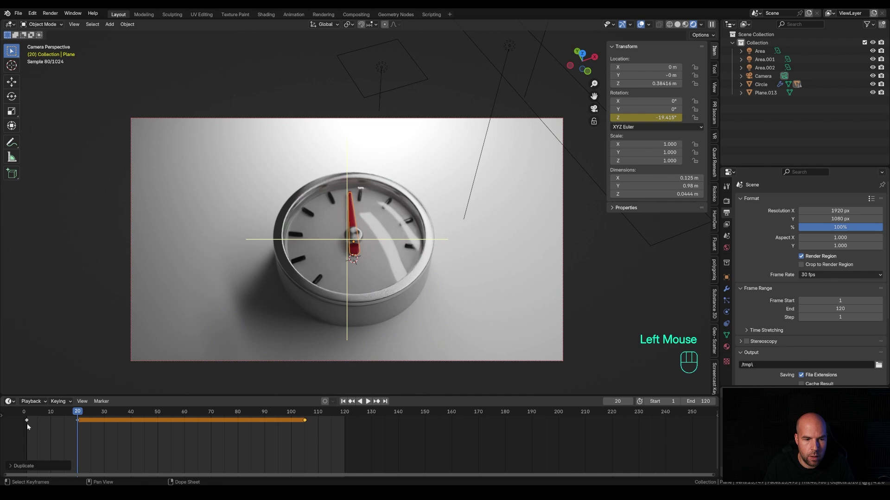
# - Duplicate the hand's starting keyframe to frame 120 so it returns to its start
pyautogui.click(29, 422)
pyautogui.press('shift+d')
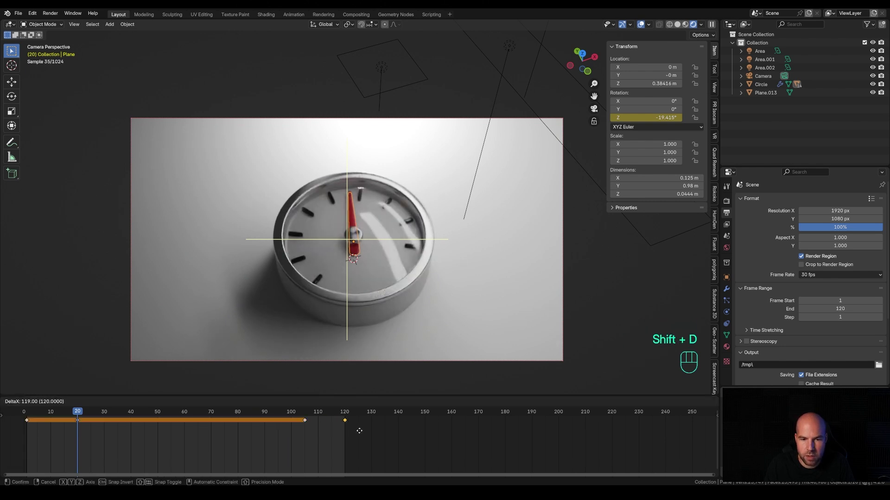
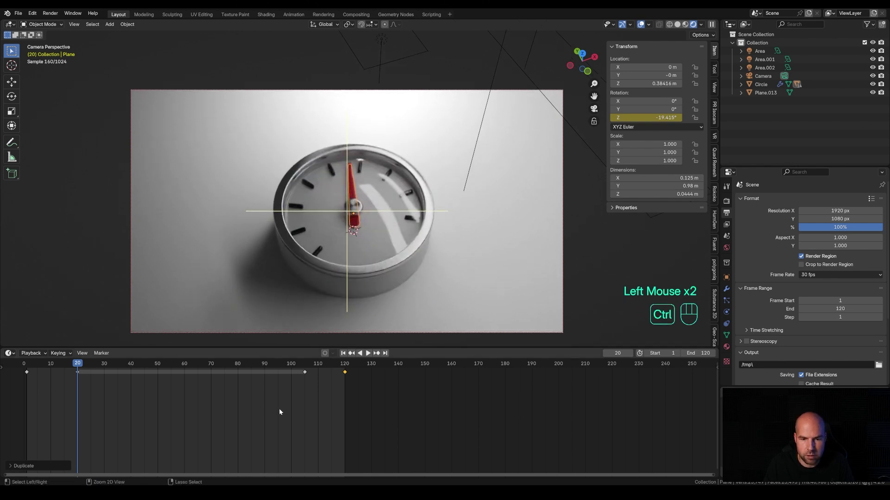
# - Switch to the Graph Editor and frame all of the hand's rotation keyframes
pyautogui.press('ctrl+Tab')
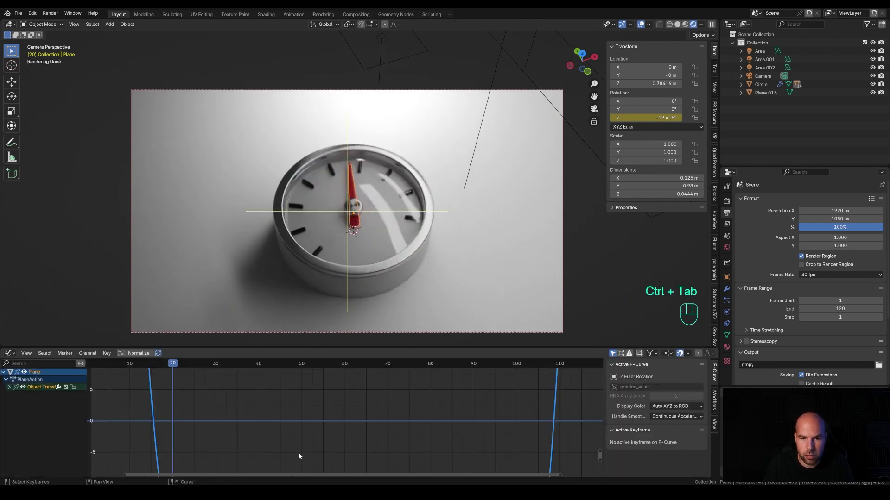
pyautogui.press('a')
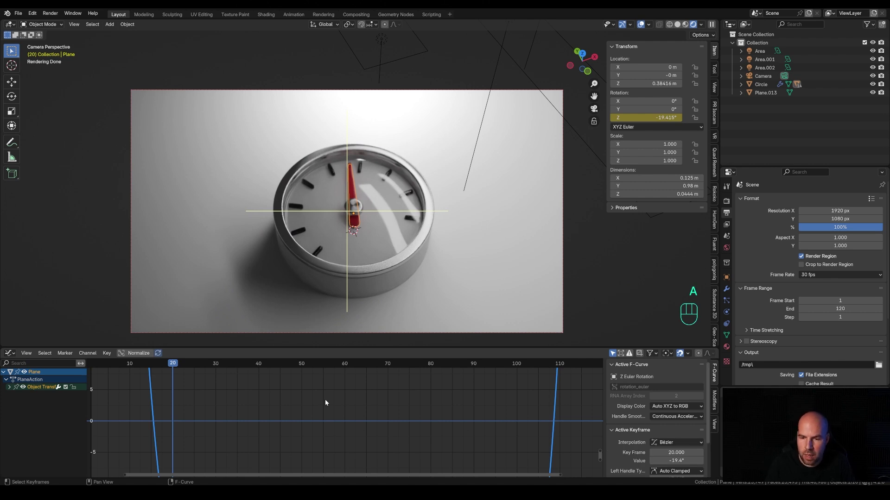
pyautogui.press('KP_Decimal')
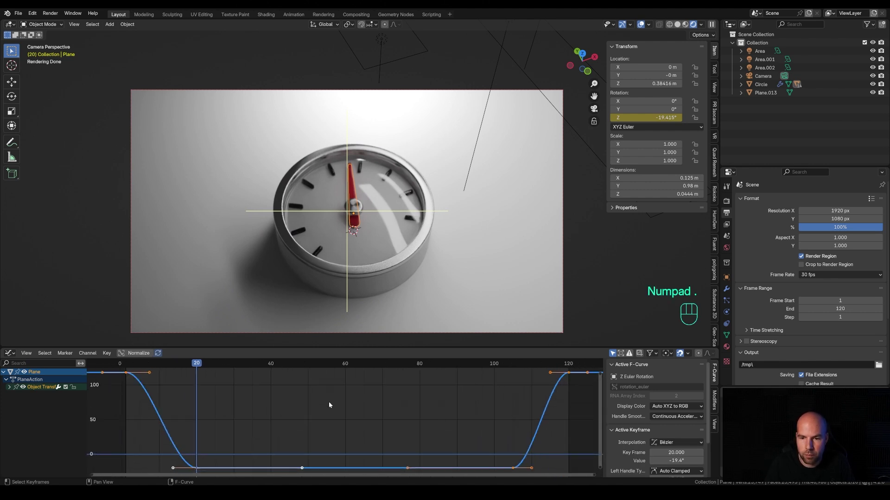
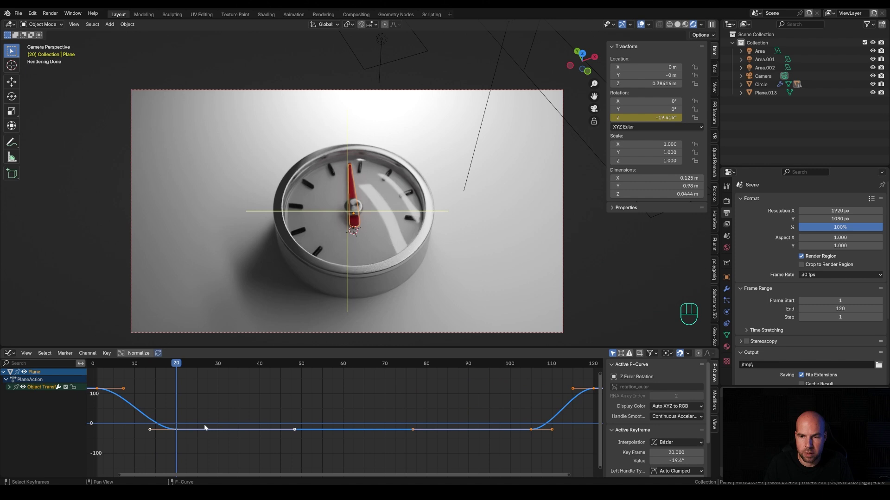
# - Expand the hand's channels and select its Z Euler Rotation curve for the Noise modifier
pyautogui.click(36, 391)
pyautogui.click(11, 387)
pyautogui.click(31, 394)
pyautogui.click(32, 399)
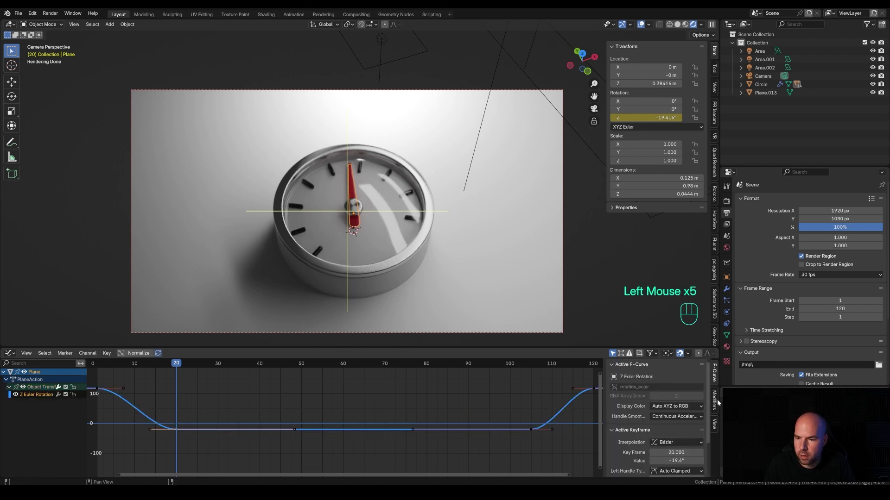
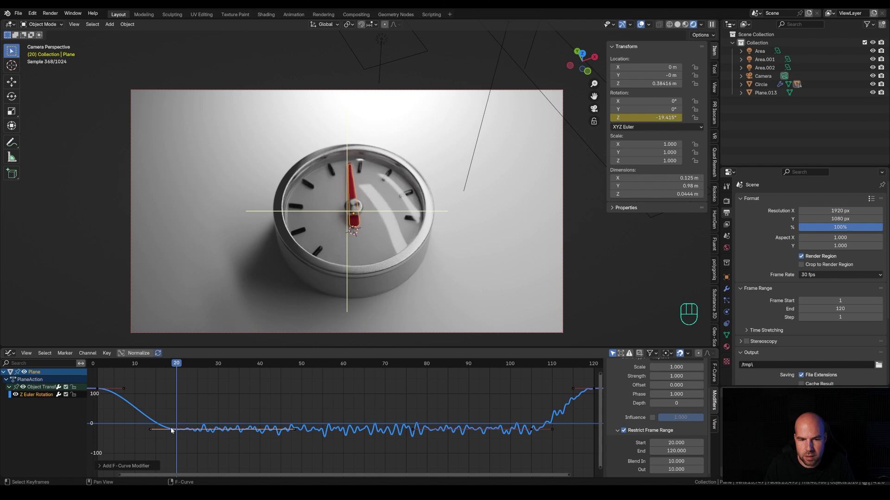
# - Increase the Z rotation Noise modifier's Scale for broader gentle wobbles and return near frame 2
pyautogui.click(238, 405)
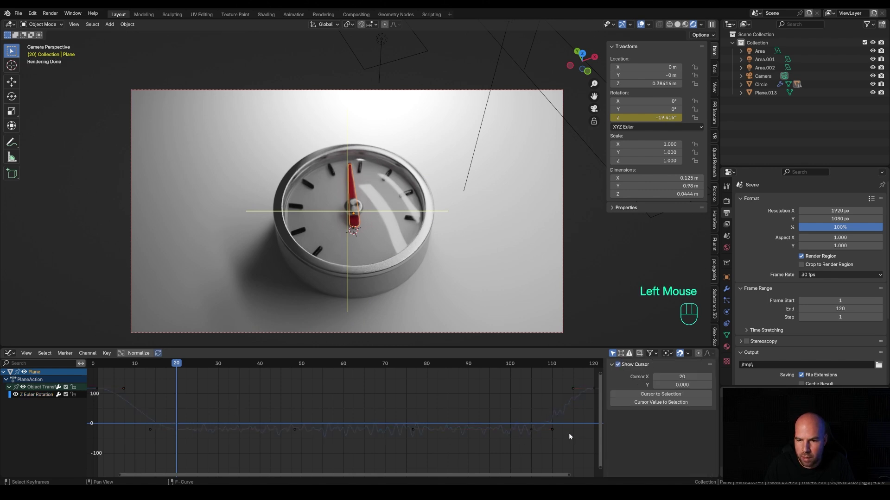
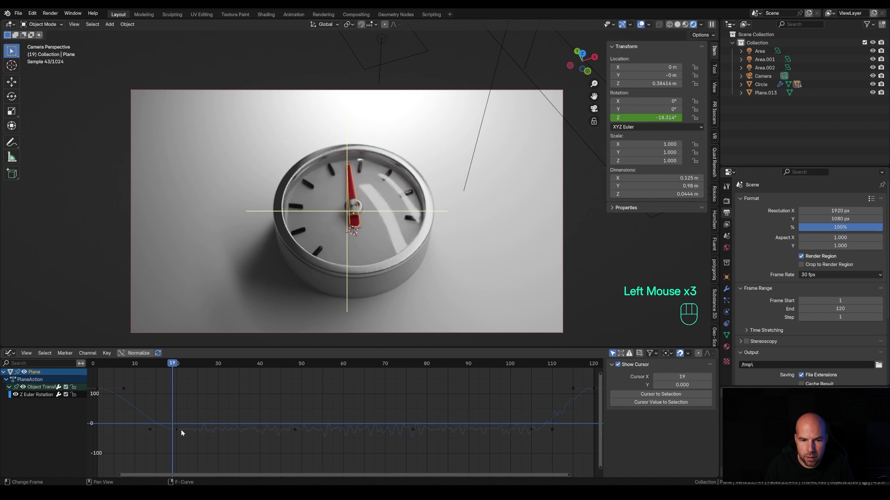
pyautogui.click(46, 396)
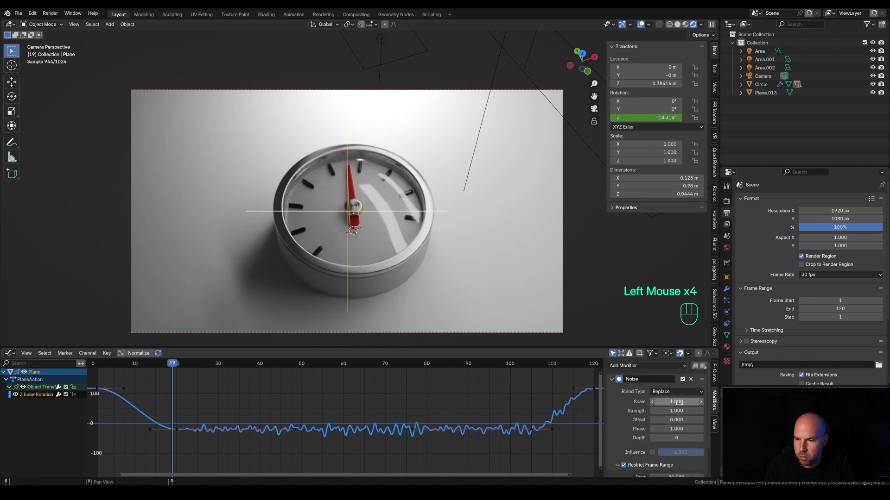
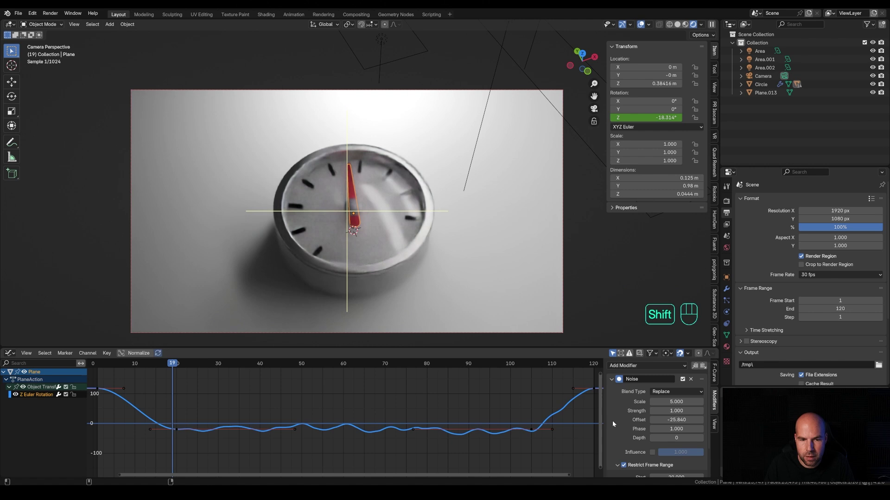
pyautogui.press('ctrl+z')
pyautogui.click(95, 372)
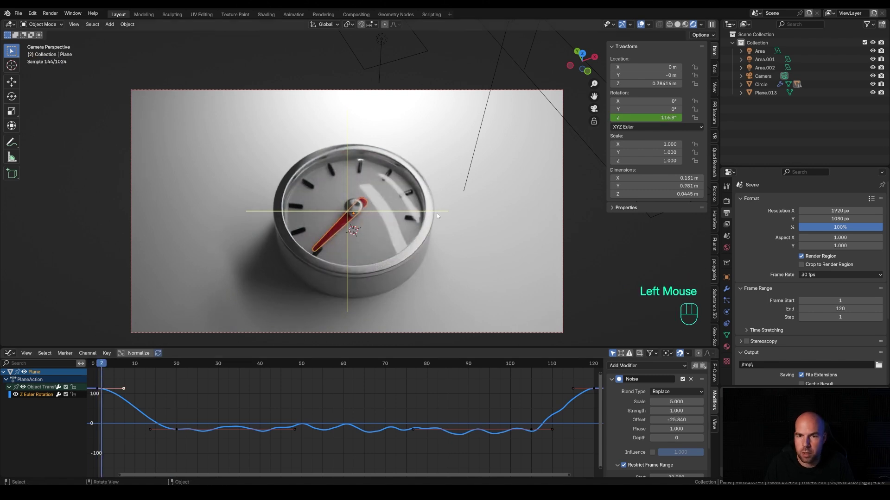
# - Play back the hand's jittering sweep to review its timing
pyautogui.press('z')
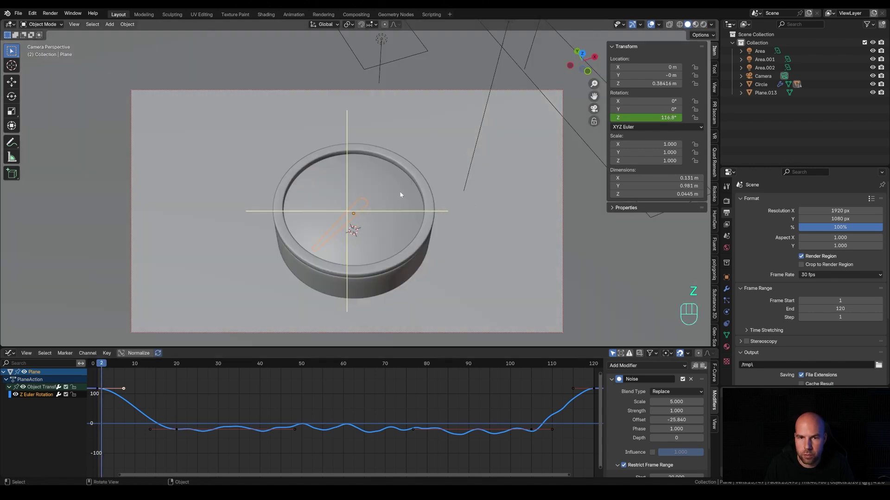
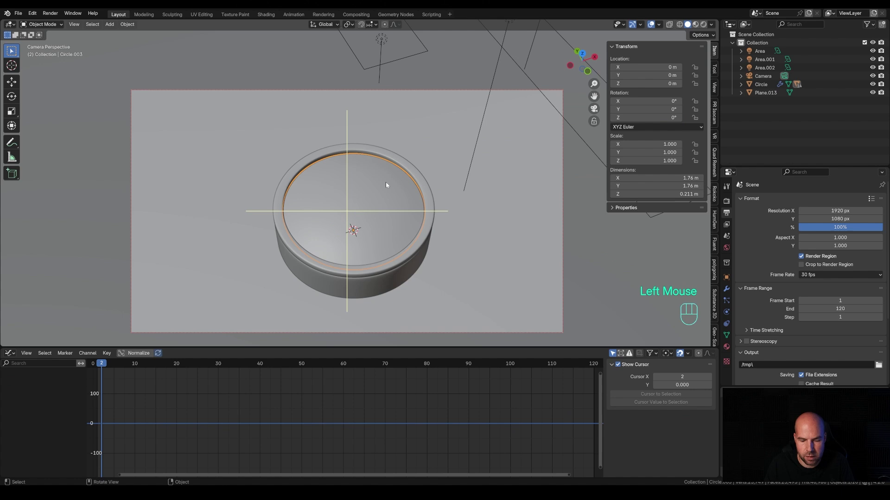
pyautogui.press('h')
pyautogui.press('space')
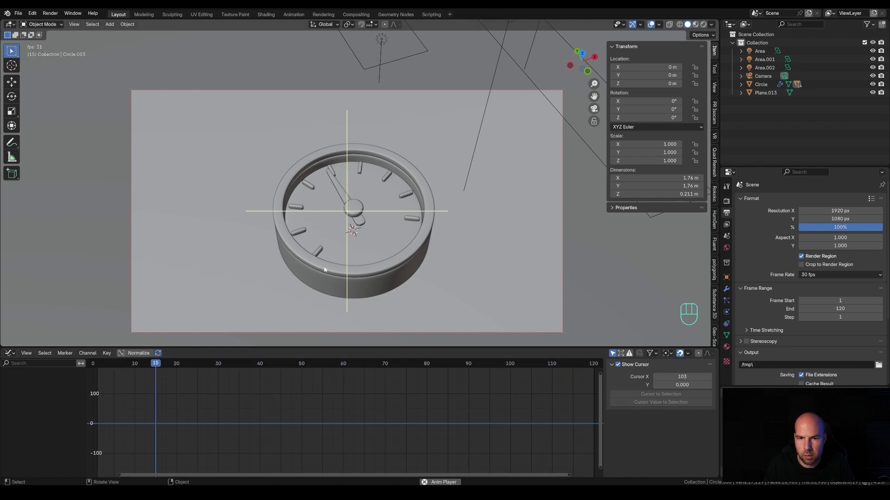
pyautogui.press('space')
# - Slide one key on the hand's rotation curve later in time along X
pyautogui.click(351, 189)
pyautogui.click(533, 429)
pyautogui.press('g')
pyautogui.press('x')
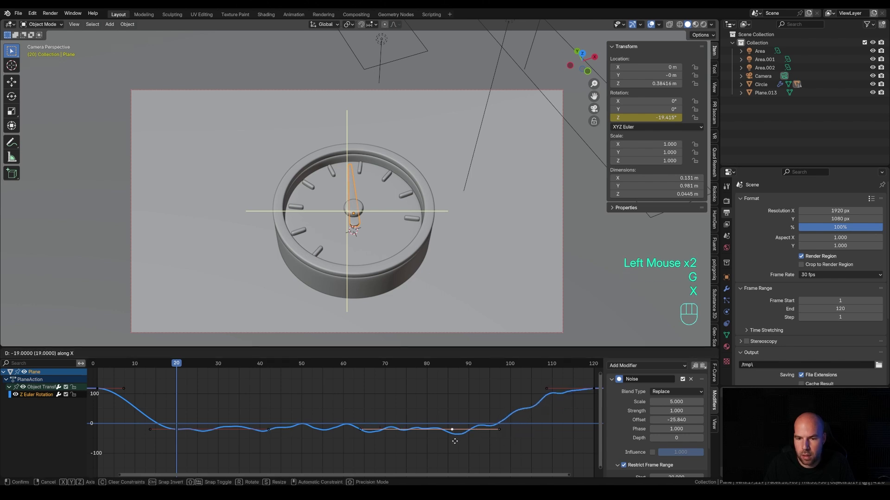
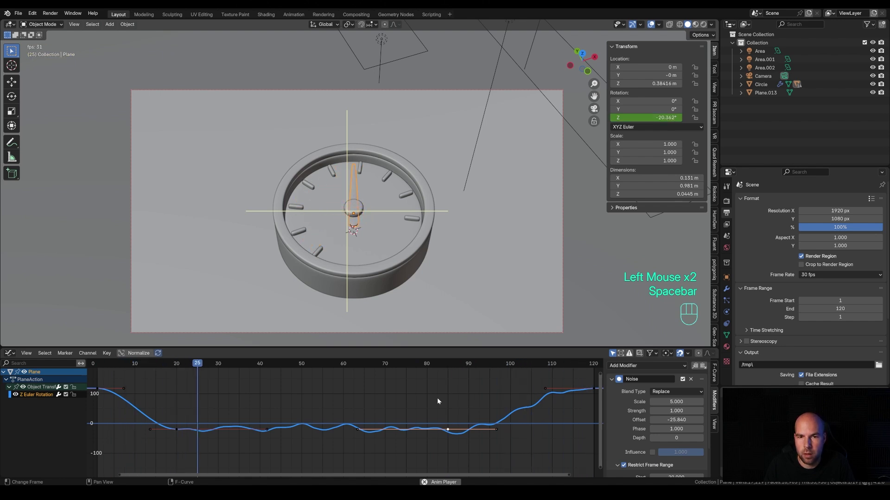
# - Replay the retimed animation and scrub back toward the start
pyautogui.press('space')
pyautogui.click(103, 367)
pyautogui.press('space')
pyautogui.moveTo(127, 366); pyautogui.dragTo(101, 366)
# - With Auto Keying on, nudge the camera at several frames to record shake keys, then disable it
pyautogui.click(206, 93)
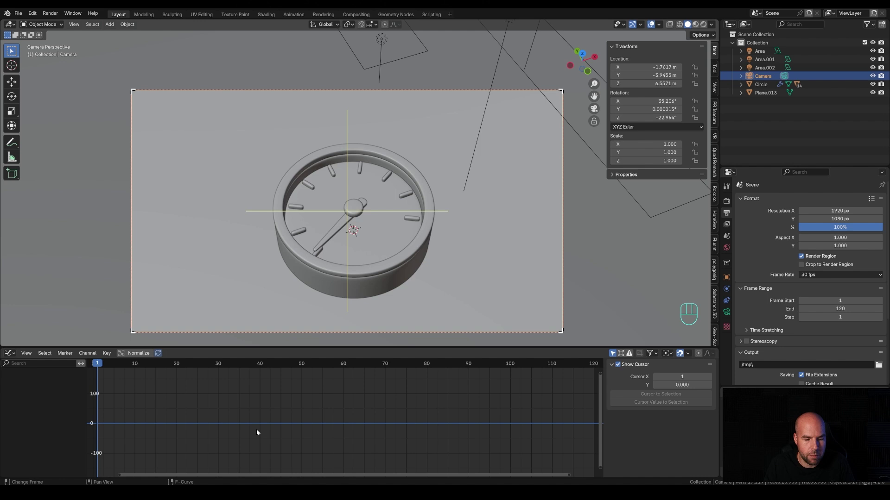
pyautogui.press('ctrl+Tab')
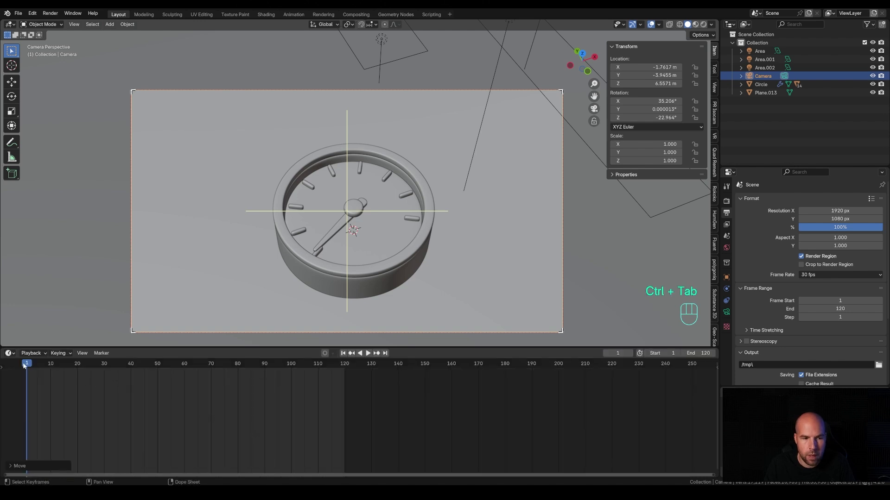
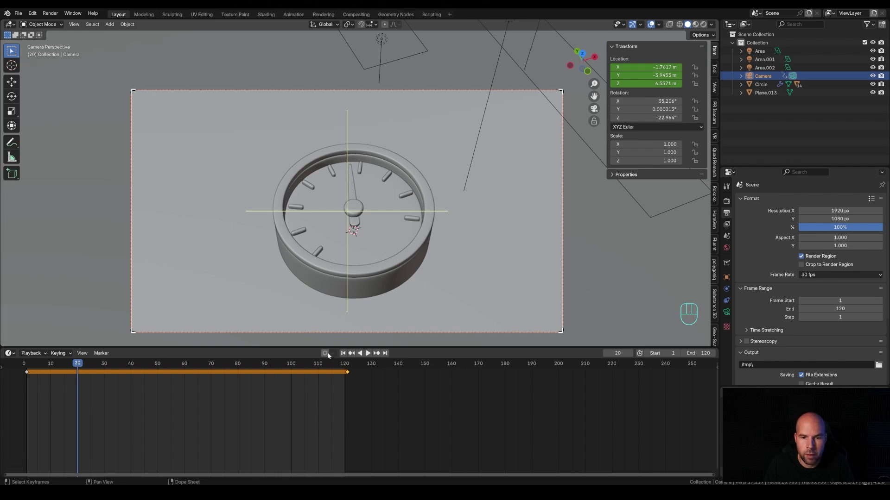
pyautogui.click(327, 355)
pyautogui.press('g')
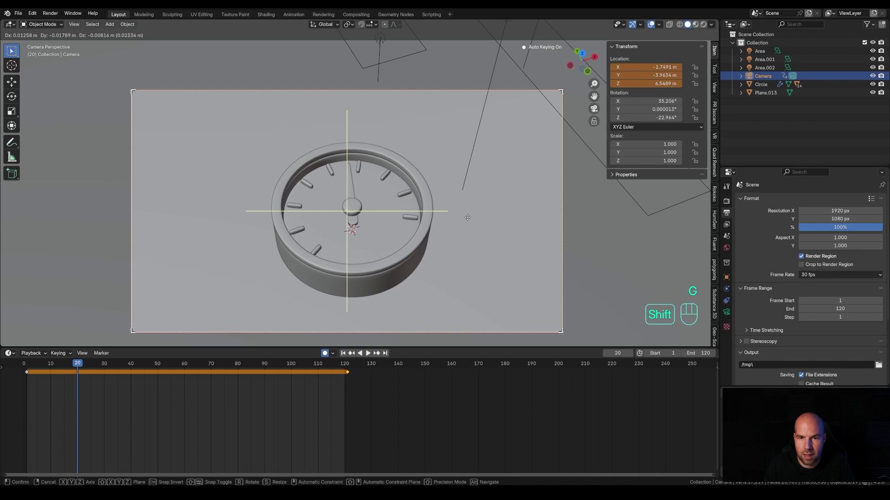
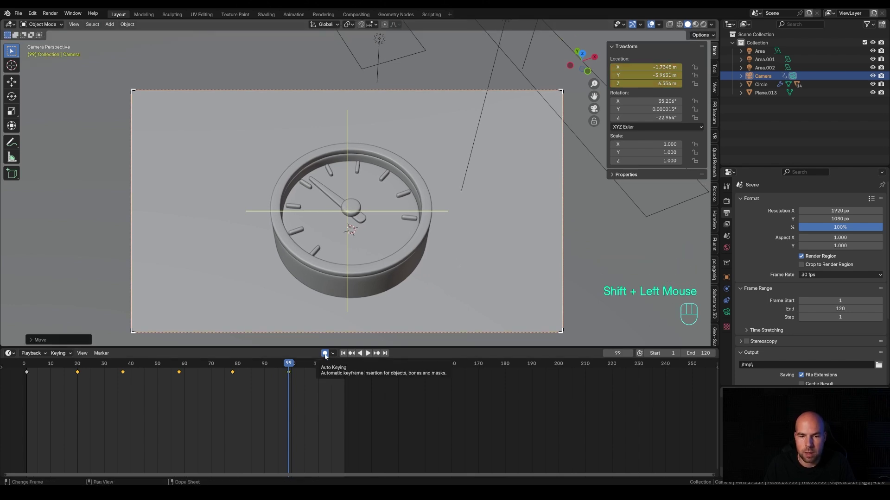
pyautogui.click(327, 357)
# - Play back the camera shake, unhide all objects and switch to the rendered preview
pyautogui.press('space')
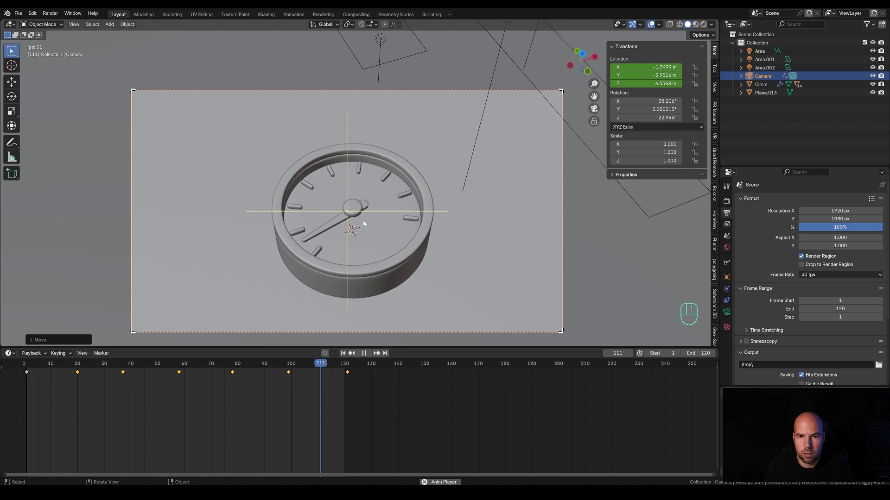
pyautogui.press('z')
pyautogui.press('space')
pyautogui.press('alt+h')
pyautogui.click(390, 197)
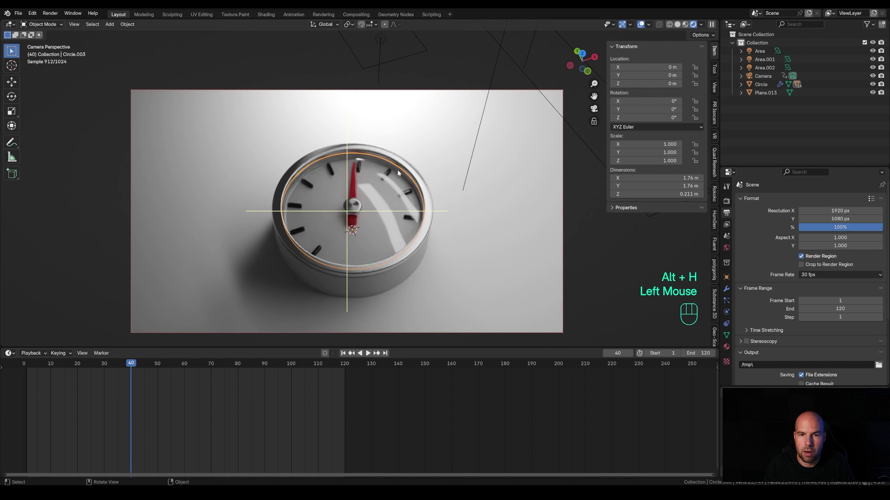
# - Try a pale blue Base Color on the clock face, then undo back to white
pyautogui.click(730, 352)
pyautogui.click(856, 288)
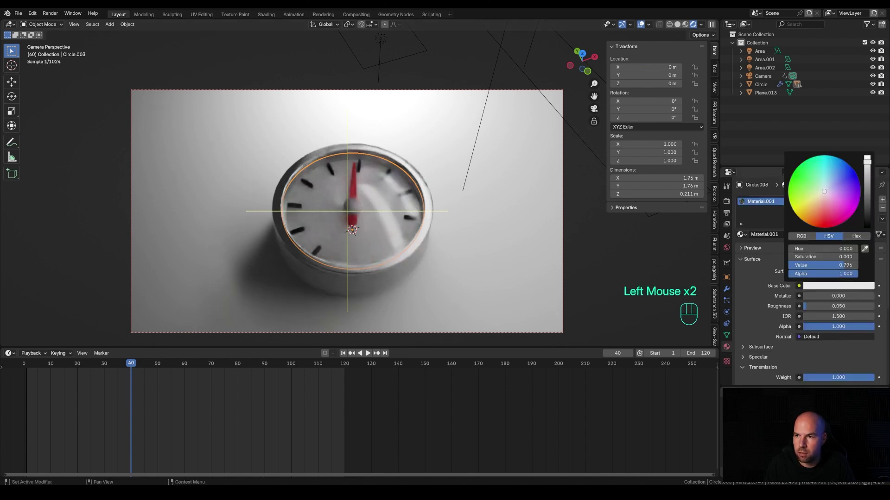
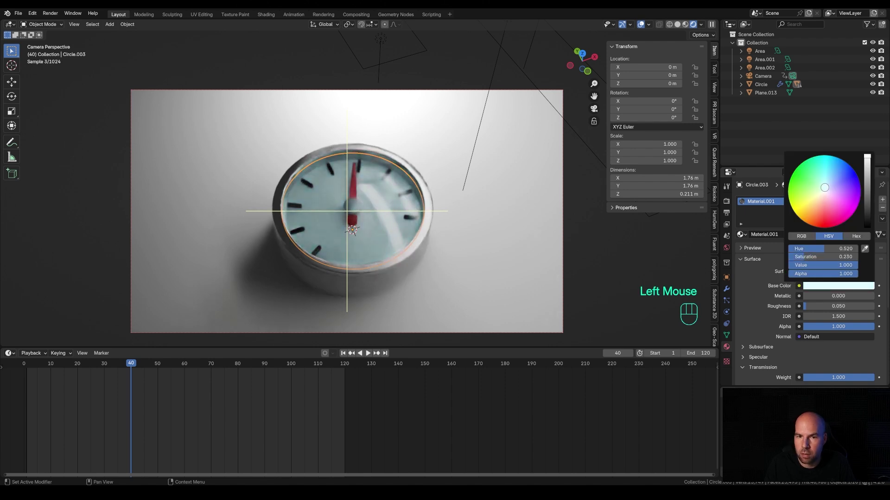
pyautogui.press('ctrl+z')
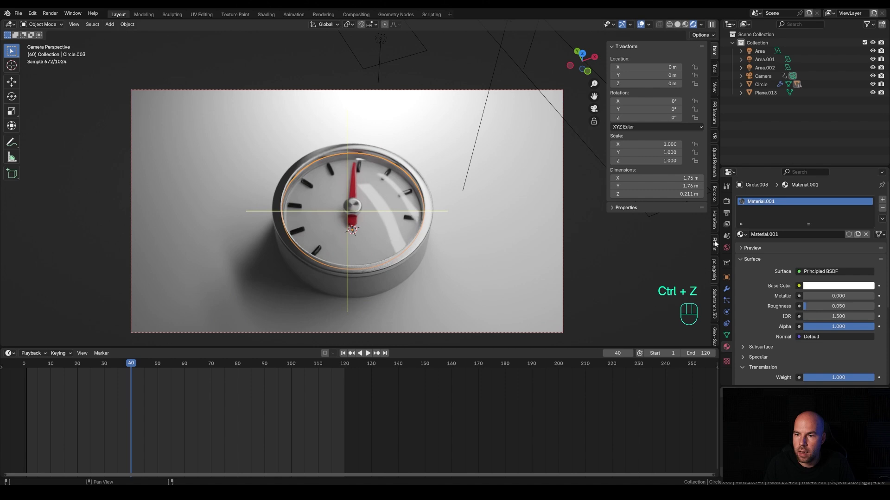
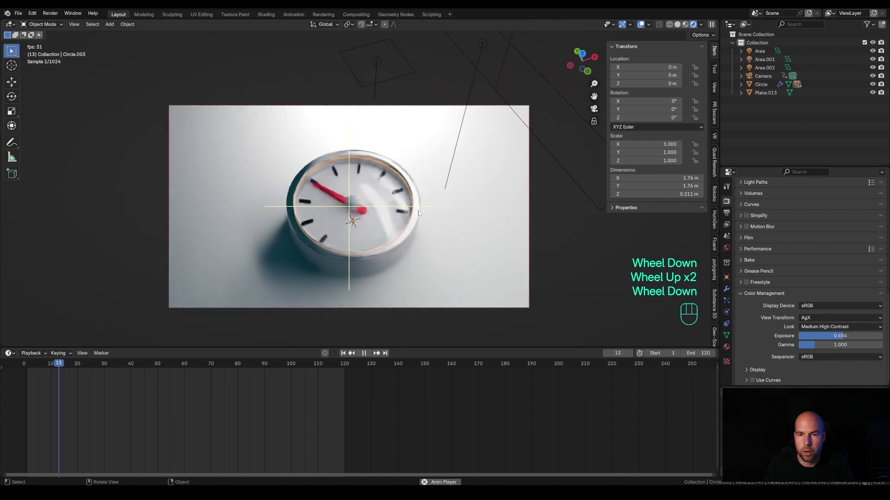
# - Select the clock's outer case and extend the selection through its whole hierarchy
pyautogui.press('space')
pyautogui.click(376, 272)
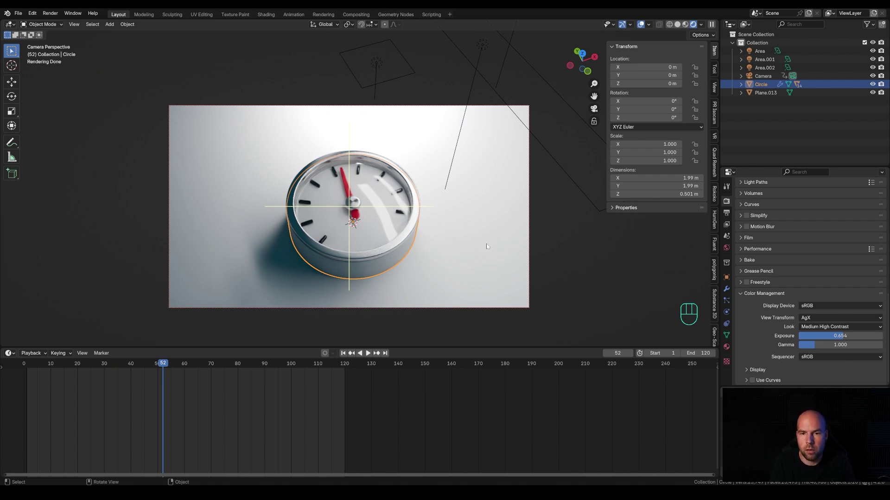
pyautogui.press('shift+]')
pyautogui.press('shift+]')
pyautogui.press('shift+]')
pyautogui.press('shift+]')
pyautogui.press('shift+]')
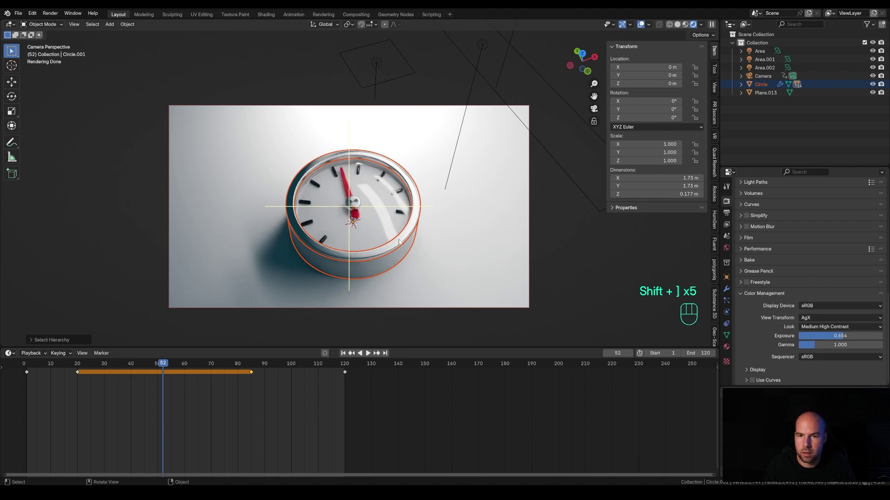
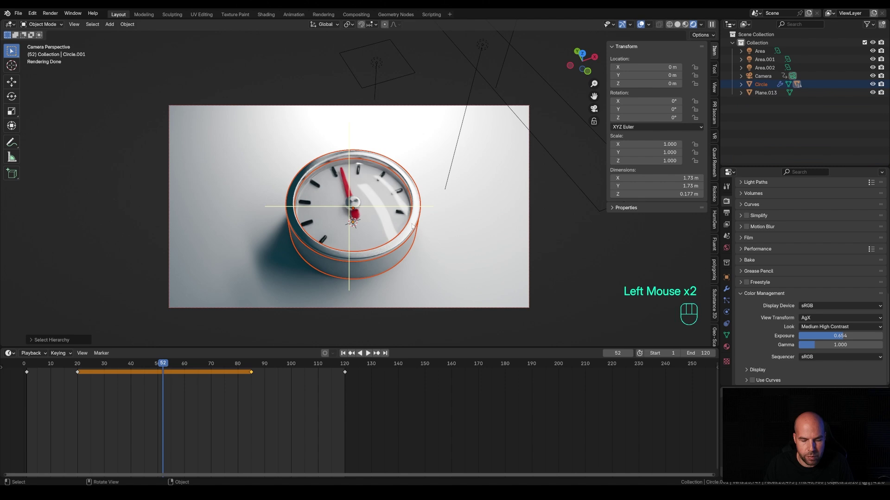
# - Duplicate the whole clock and move the copy along the floor plane only
pyautogui.press('alt+d')
pyautogui.press('shift+z')
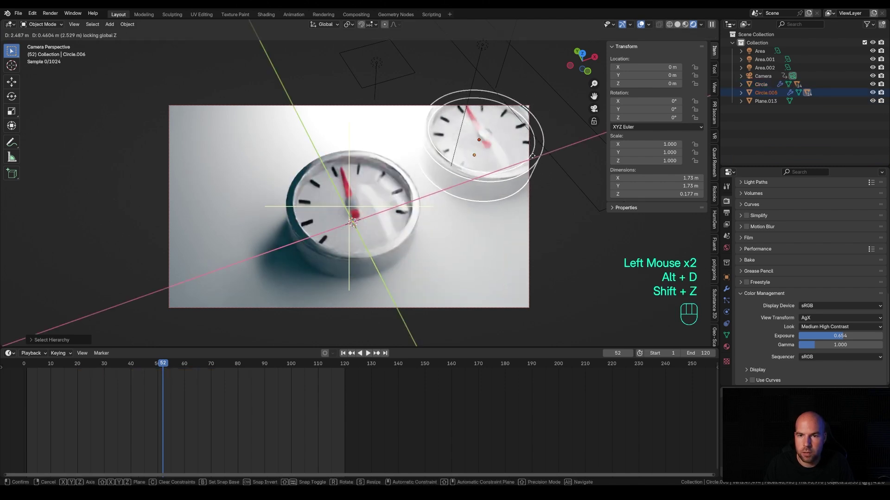
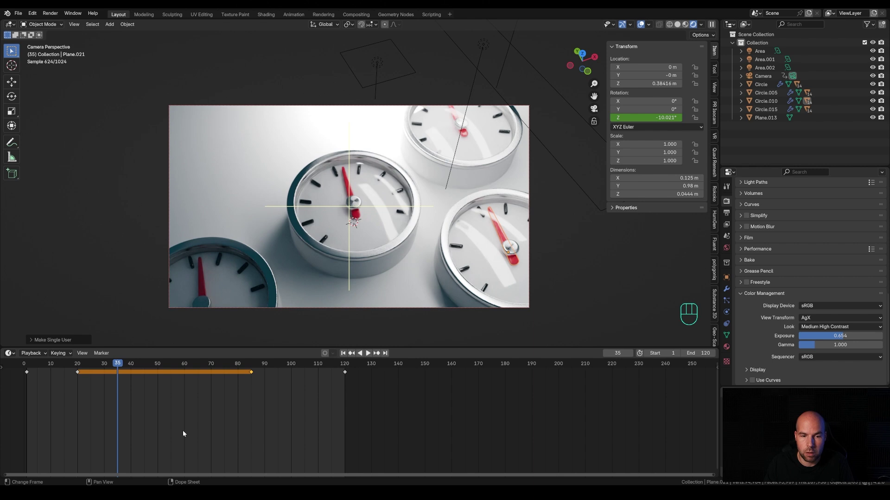
# - Lower the rotation keys of the copied hand Plane.021 in the Graph Editor and play back the new motion
pyautogui.click(202, 400)
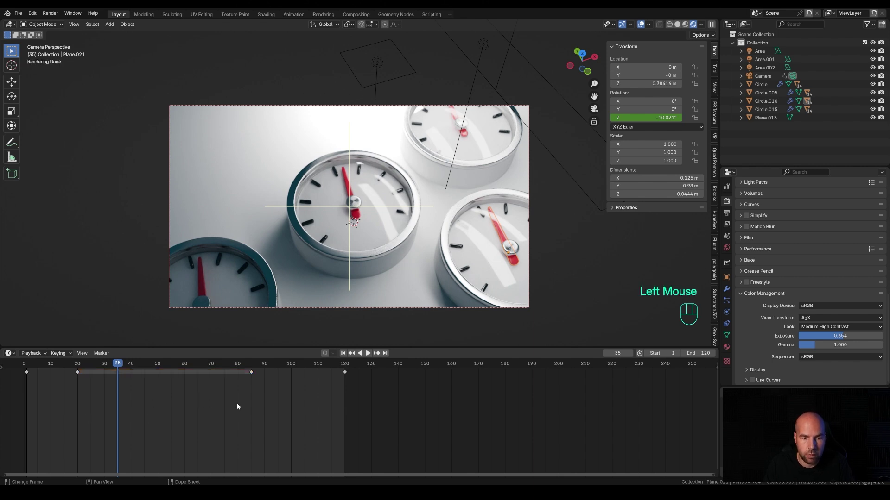
pyautogui.press('ctrl+Tab')
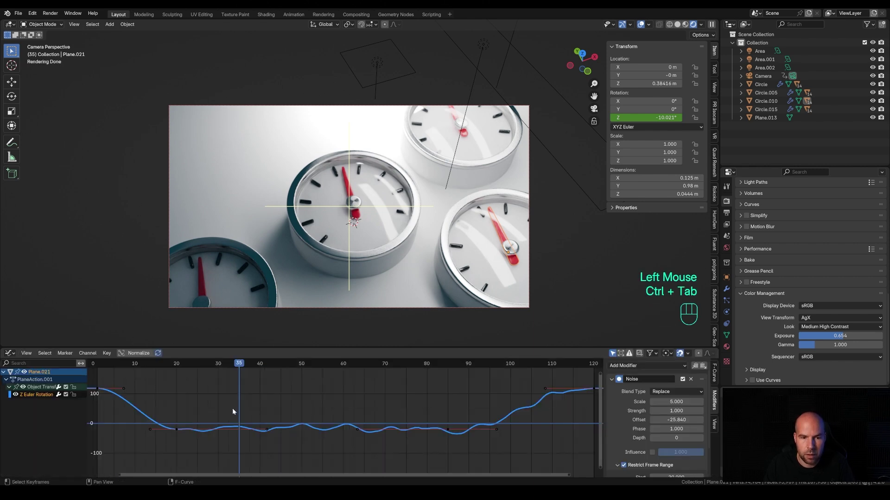
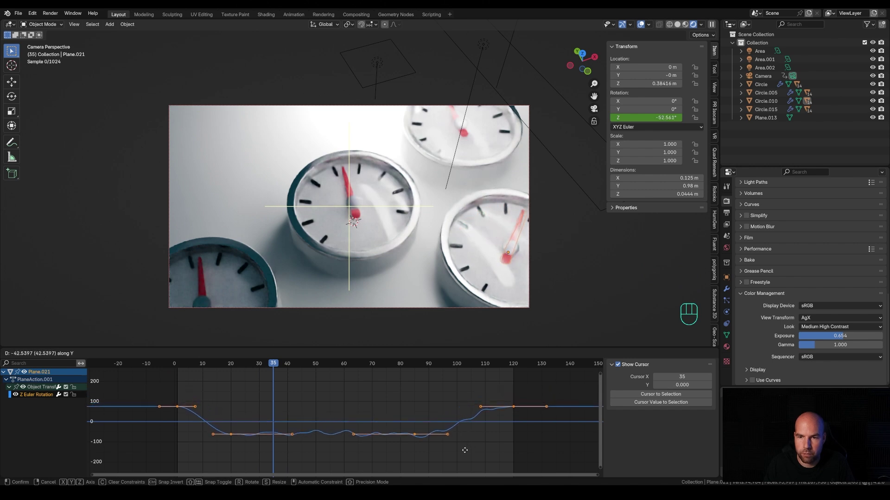
pyautogui.click(467, 453)
pyautogui.press('space')
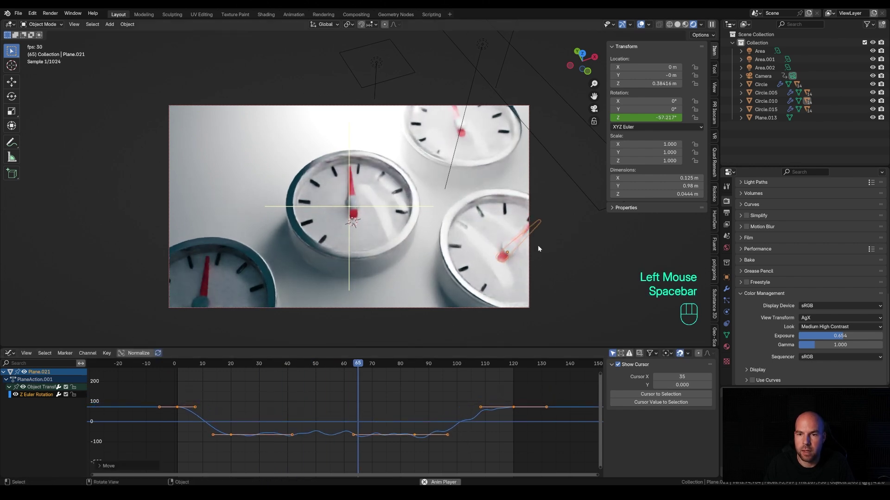
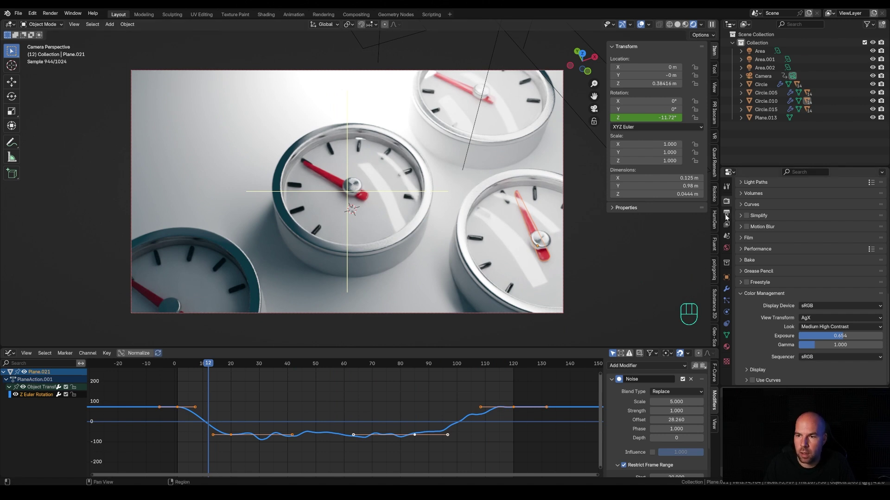
# - Set Output Properties to FFmpeg Video, MPEG-4 container, H.264 codec at Medium quality
pyautogui.click(728, 216)
pyautogui.moveTo(866, 301); pyautogui.dragTo(851, 325)
pyautogui.click(769, 357)
pyautogui.scroll(-3)
pyautogui.click(824, 335)
pyautogui.moveTo(824, 338); pyautogui.dragTo(815, 348)
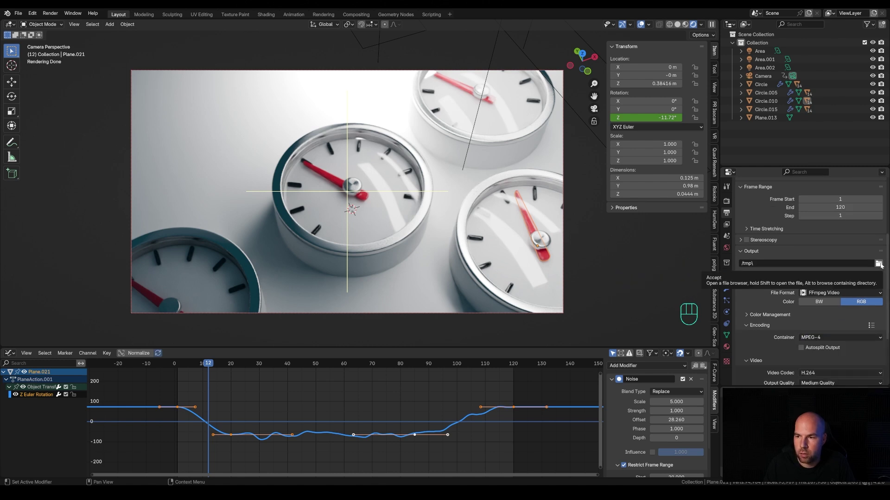